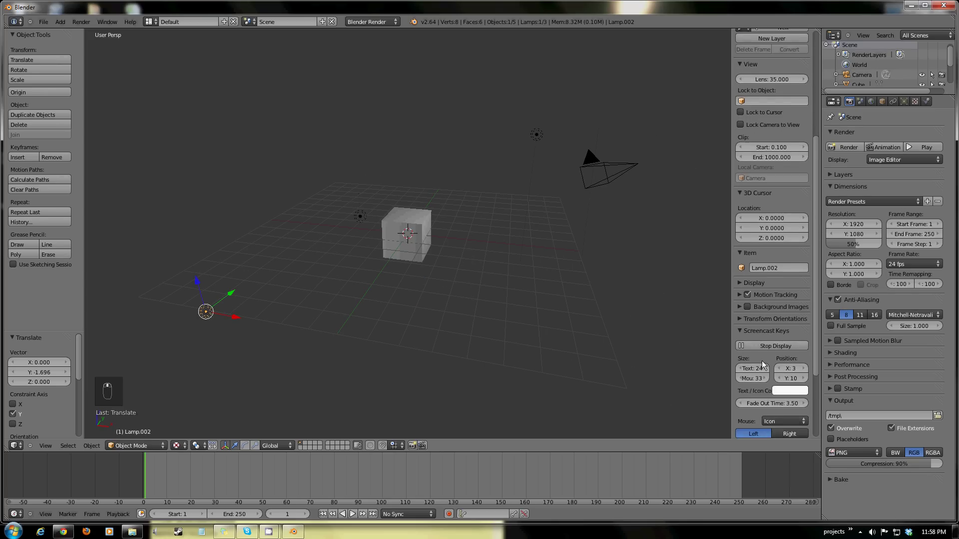
Orbit and zoom the 3D viewport to frame the default cube.
left_click_drag(753, 345, 762, 364)
left_click_drag(761, 355, 907, 146)
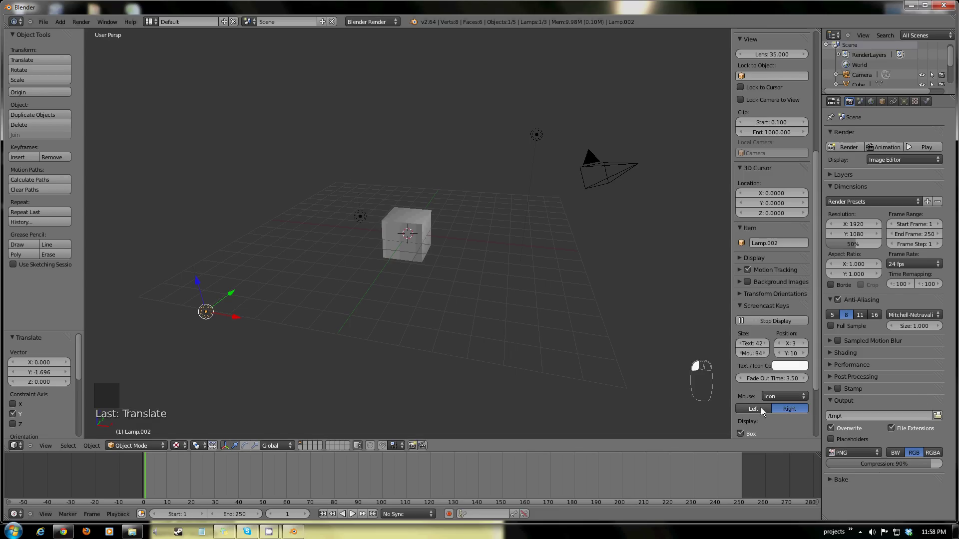
left_click_drag(760, 411, 548, 295)
left_click_drag(475, 324, 383, 306)
left_click_drag(277, 291, 567, 298)
scroll("up", 3)
Expand the Display panel in the N sidebar and zoom in close on the cube.
left_click_drag(390, 294, 746, 261)
left_click(745, 261)
left_click_drag(780, 329, 771, 335)
Set the viewport Shading to GLSL so the cube previews lamp lighting in real time.
left_click(772, 335)
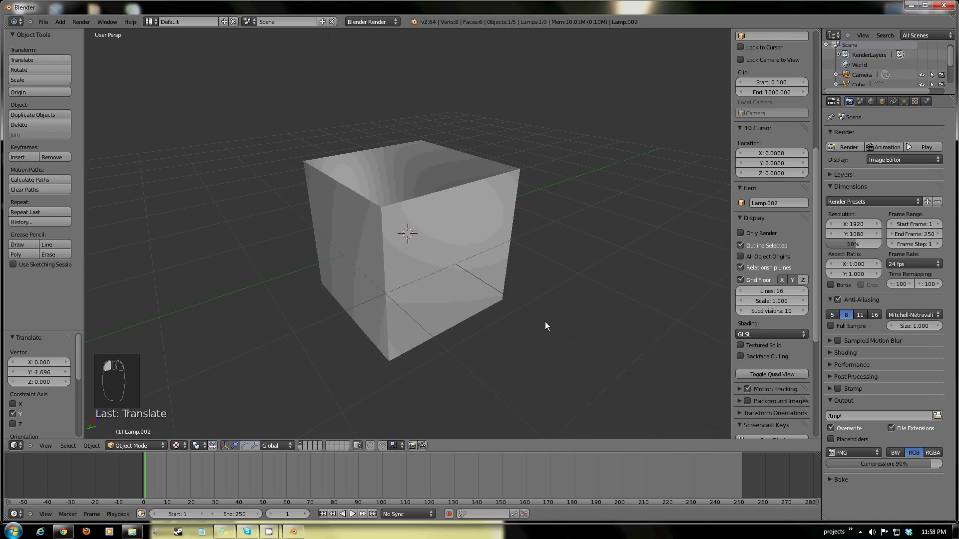
left_click_drag(530, 308, 541, 306)
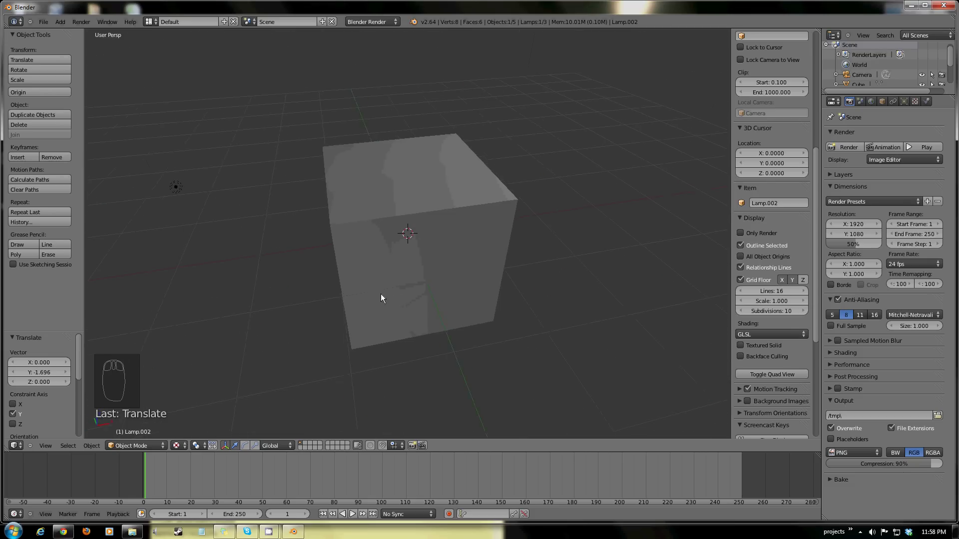
scroll("down", 3)
scroll("down", 3)
left_click_drag(462, 274, 341, 268)
scroll("up", 3)
Orbit around the cube to check the GLSL lighting from the surrounding lamps.
left_click_drag(421, 321, 424, 268)
left_click_drag(487, 268, 280, 265)
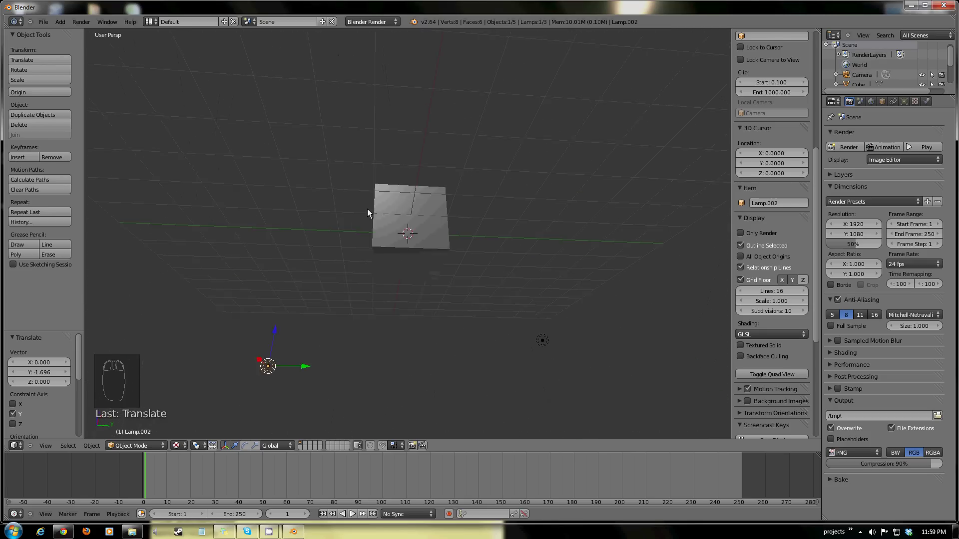
left_click_drag(496, 280, 878, 38)
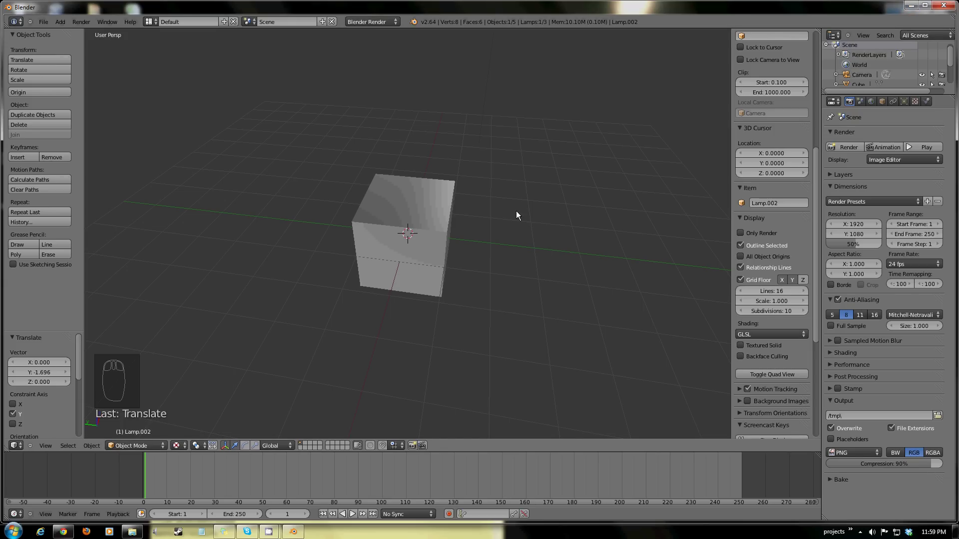
left_click_drag(398, 283, 571, 274)
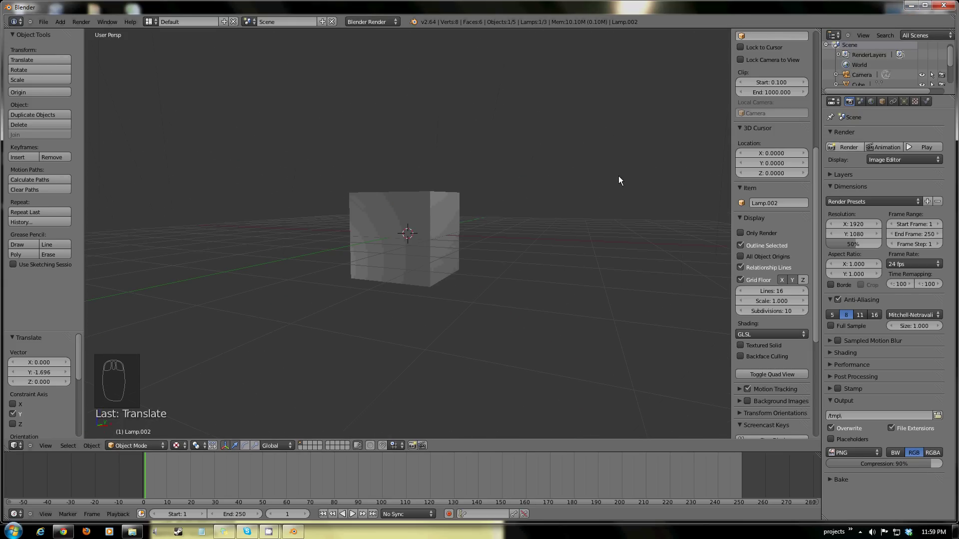
left_click_drag(407, 224, 413, 261)
middle_click(413, 262)
left_click_drag(375, 306, 395, 310)
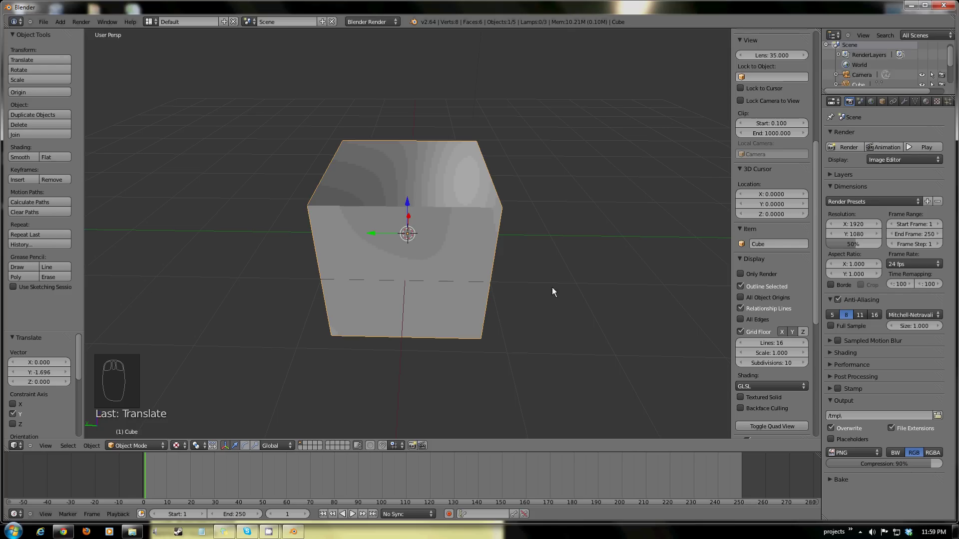
Show the cube's Material settings in the Properties editor.
left_click_drag(611, 296, 929, 105)
left_click(929, 105)
left_click_drag(466, 273, 415, 184)
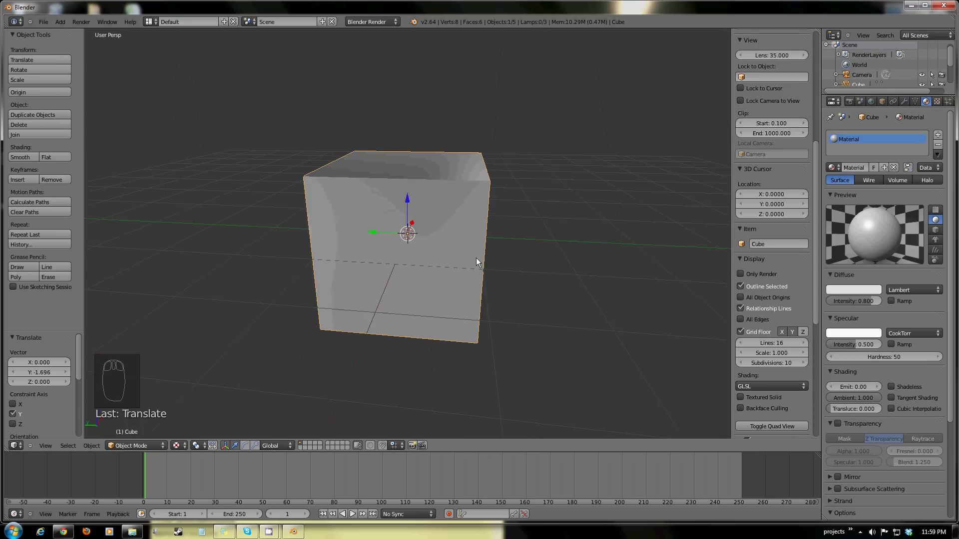
Split off a new area and turn it into a UV/Image Editor beside the 3D view.
left_click_drag(550, 257, 409, 270)
left_click_drag(361, 294, 489, 255)
left_click(864, 101)
left_click_drag(727, 182, 755, 107)
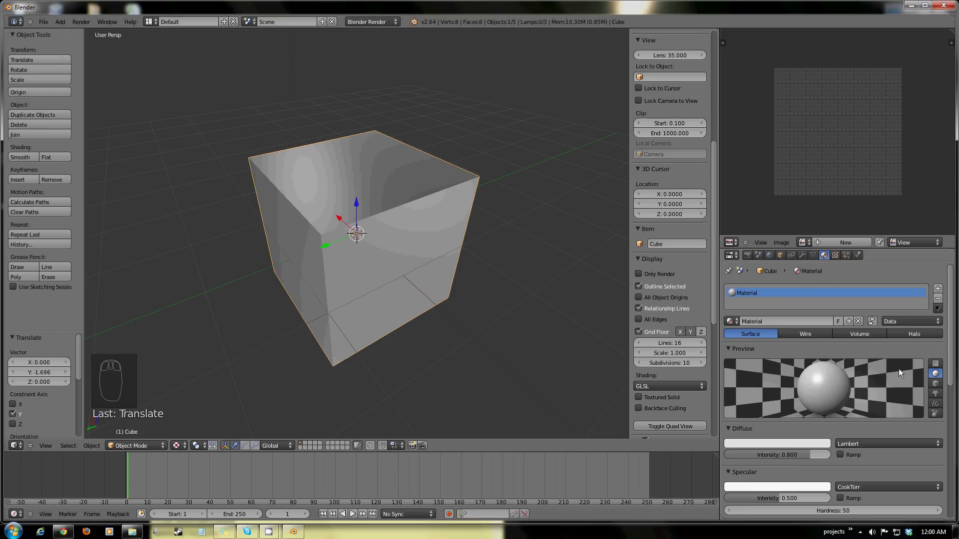
Load dirt.jpg into the Image Editor via Image > Open.
left_click_drag(368, 299, 790, 246)
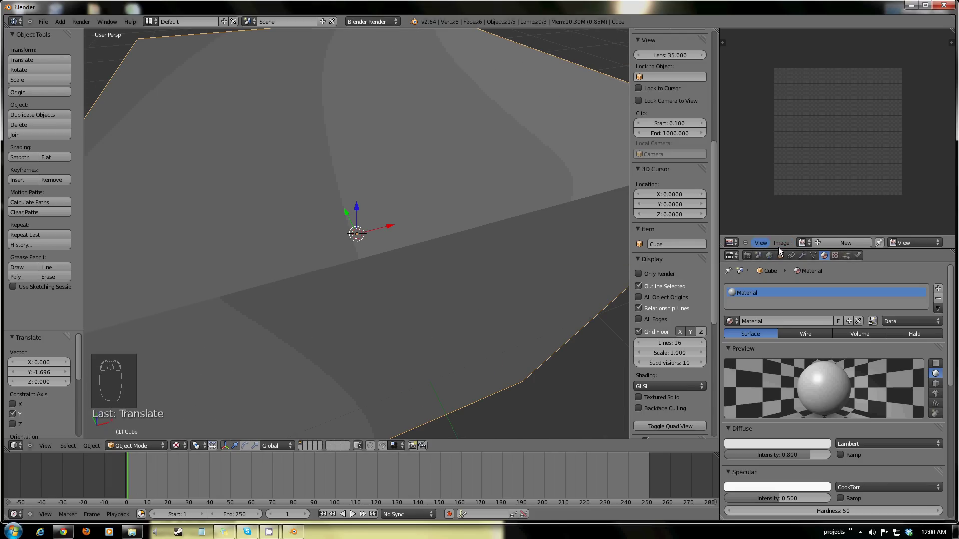
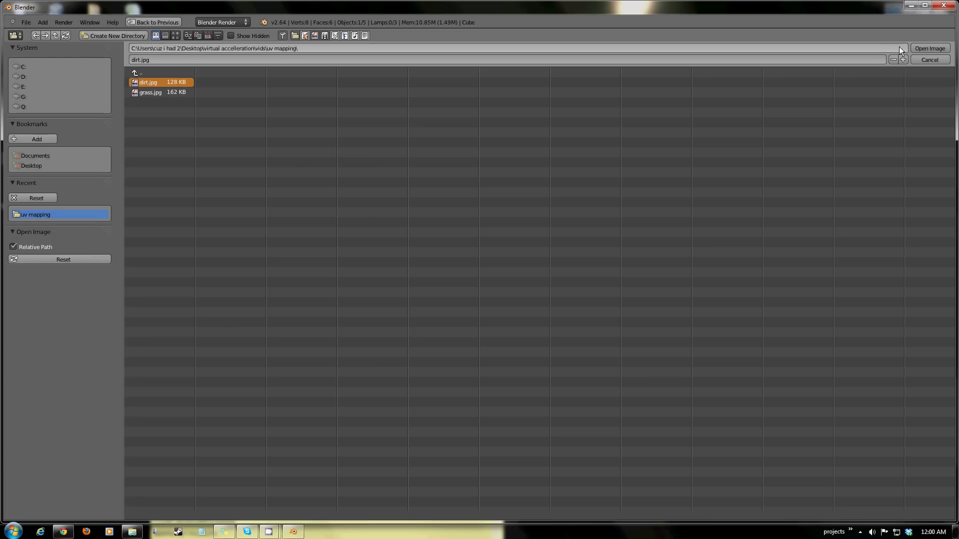
left_click(944, 52)
Give the cube's material texture the Image or Movie type.
left_click_drag(819, 170, 287, 266)
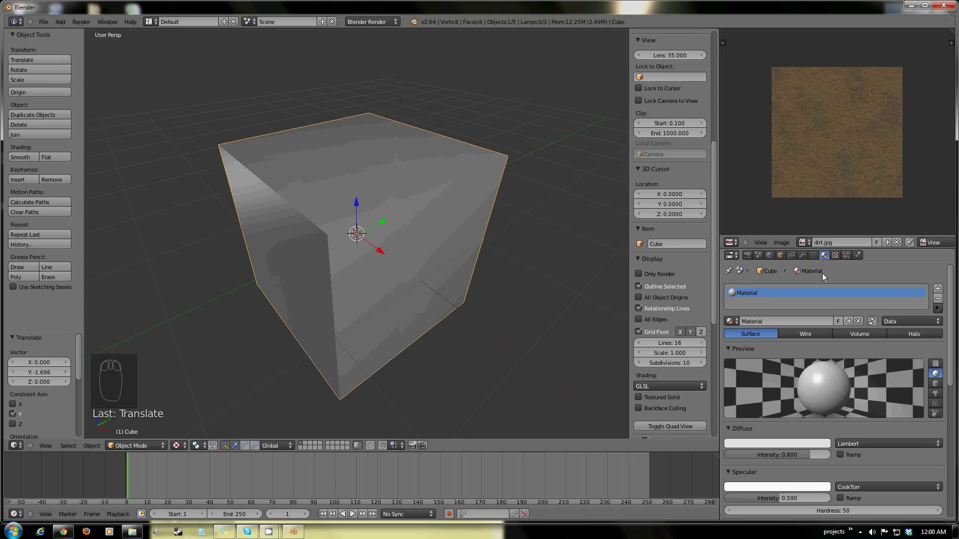
left_click(839, 260)
middle_click(820, 376)
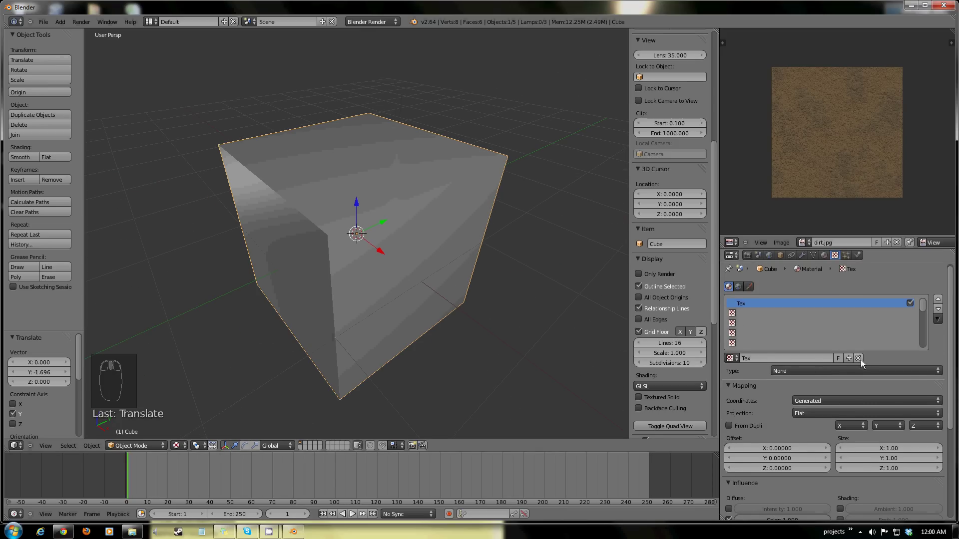
left_click(804, 374)
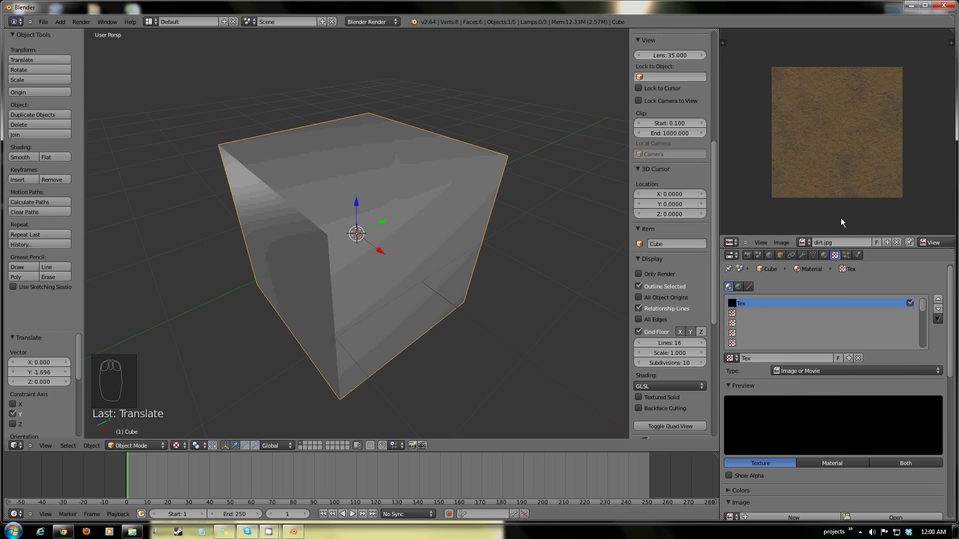
Select dirt.jpg from the loaded images as the texture's picture.
left_click_drag(828, 341, 904, 310)
left_click_drag(864, 446, 863, 442)
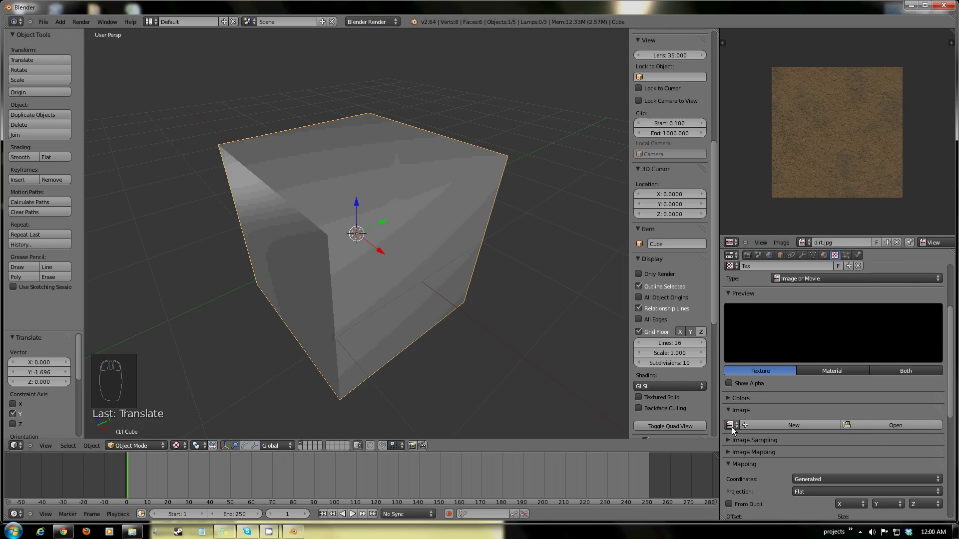
left_click(733, 429)
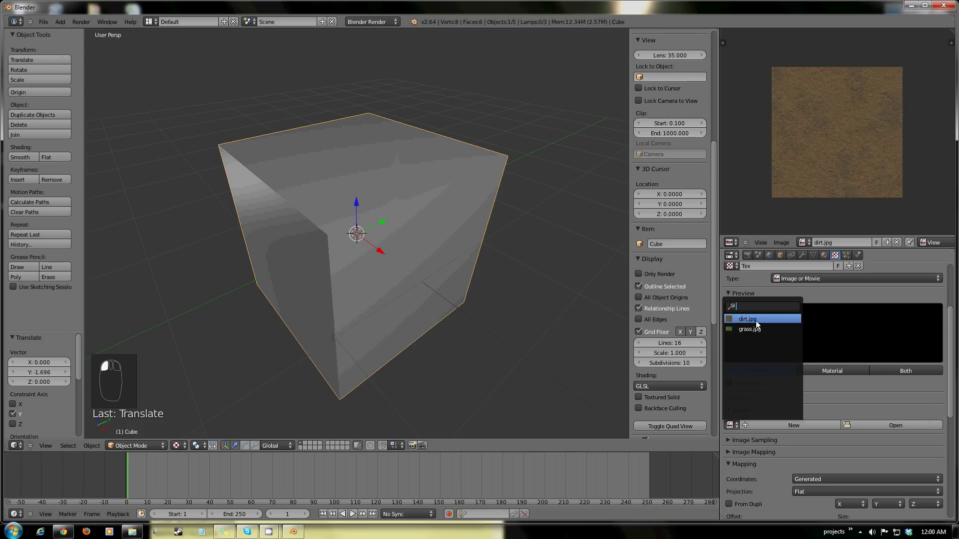
left_click_drag(415, 297, 791, 294)
left_click_drag(511, 328, 211, 305)
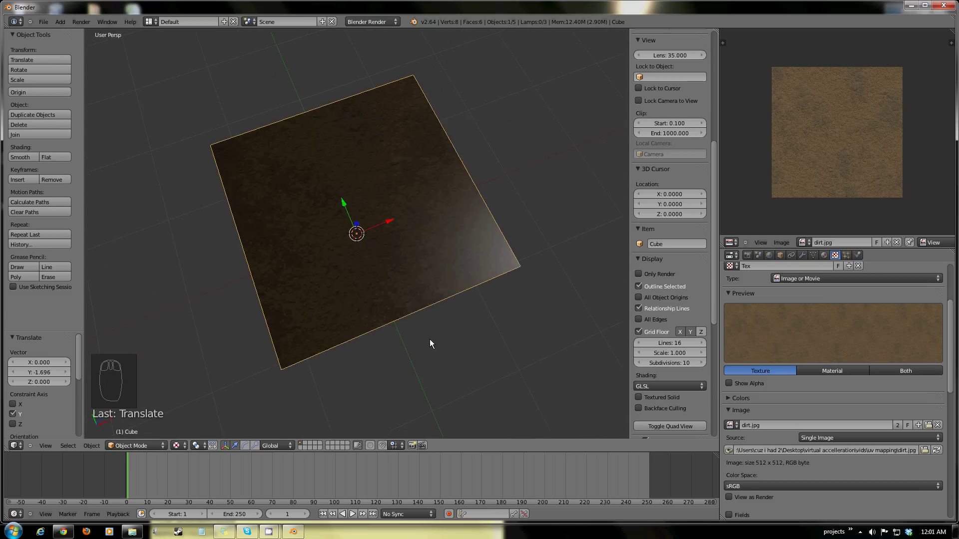
Orbit around the dirt-textured cube to inspect how the image maps onto it.
left_click_drag(525, 321, 425, 344)
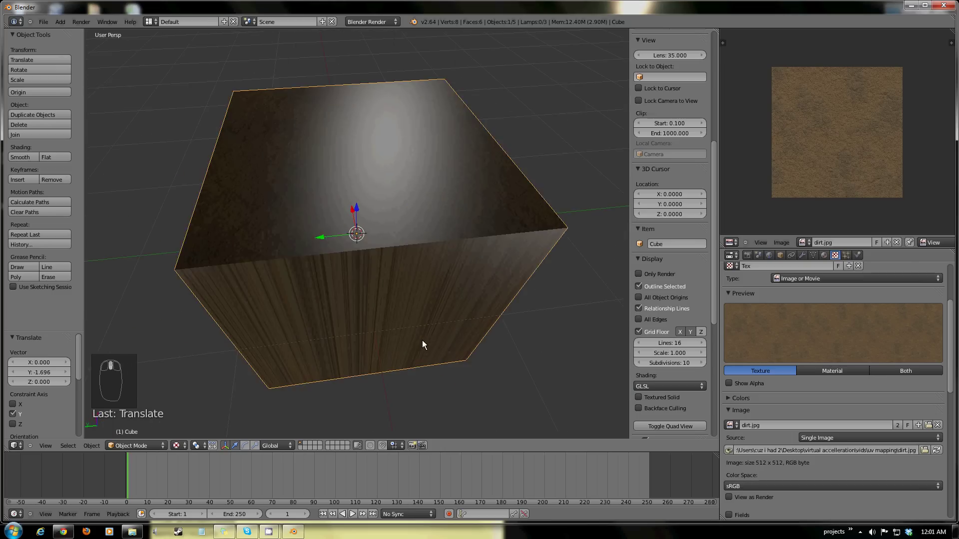
scroll("down", 3)
left_click_drag(427, 353, 373, 347)
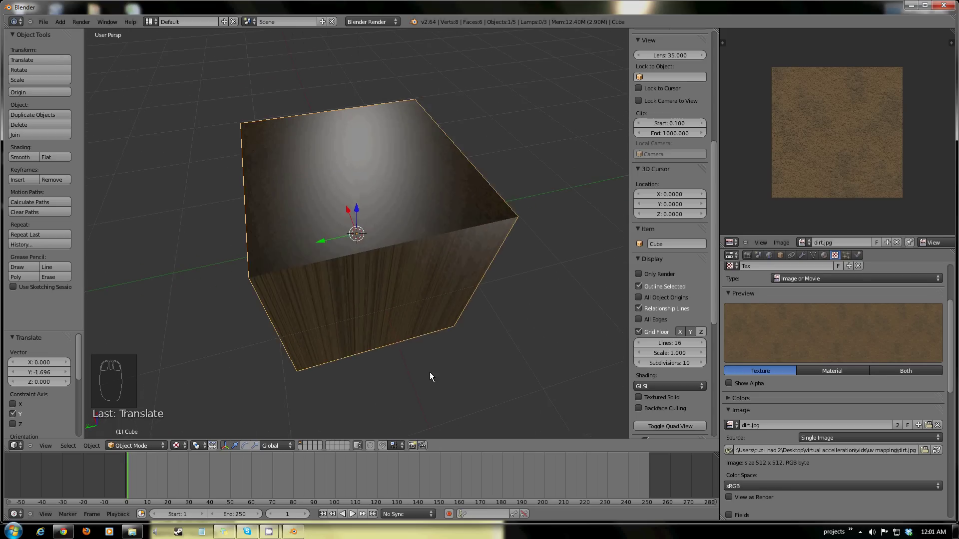
left_click_drag(424, 364, 736, 342)
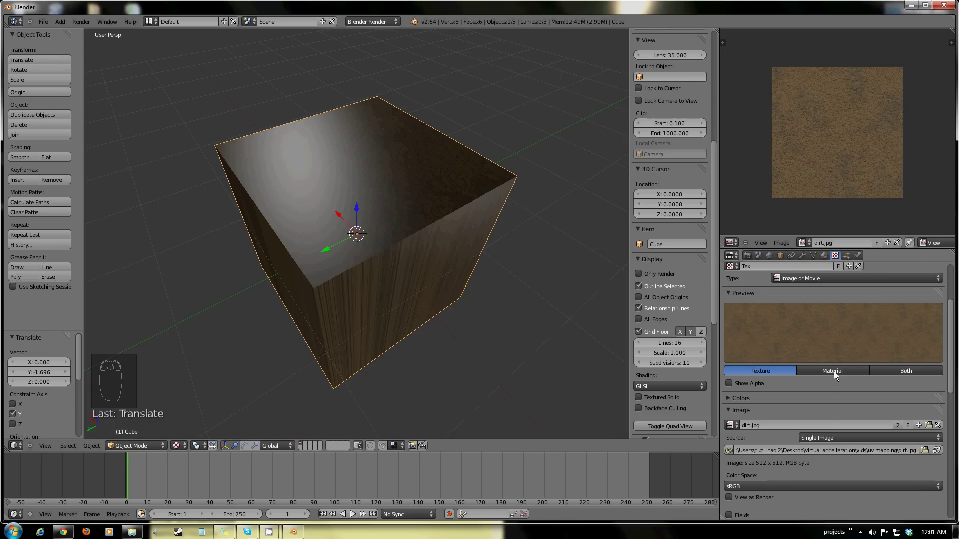
left_click_drag(794, 323, 804, 398)
left_click_drag(362, 312, 446, 234)
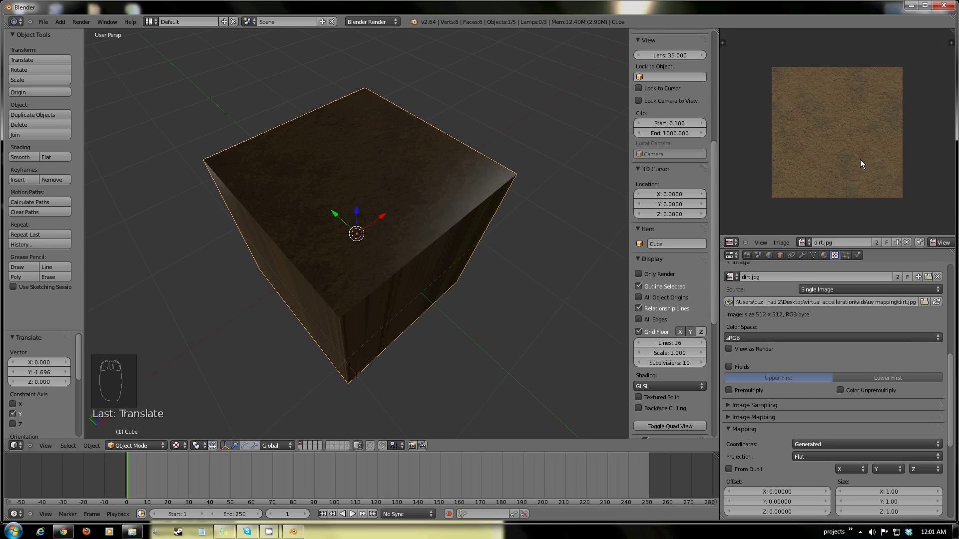
left_click_drag(360, 205, 343, 341)
left_click_drag(359, 321, 450, 200)
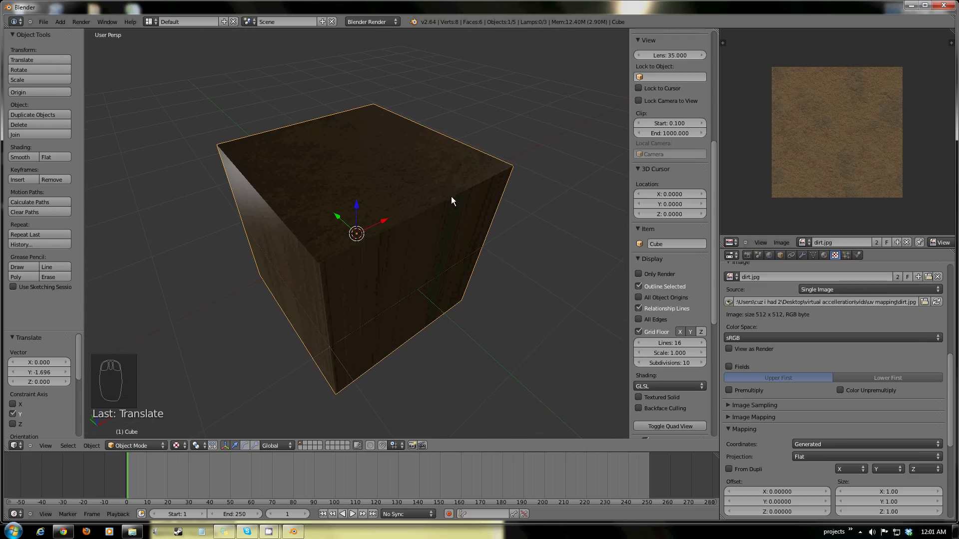
left_click_drag(434, 303, 351, 262)
Set the texture Mapping coordinates to UV, leaving the cube plain brown.
left_click(837, 441)
left_click_drag(391, 356, 449, 365)
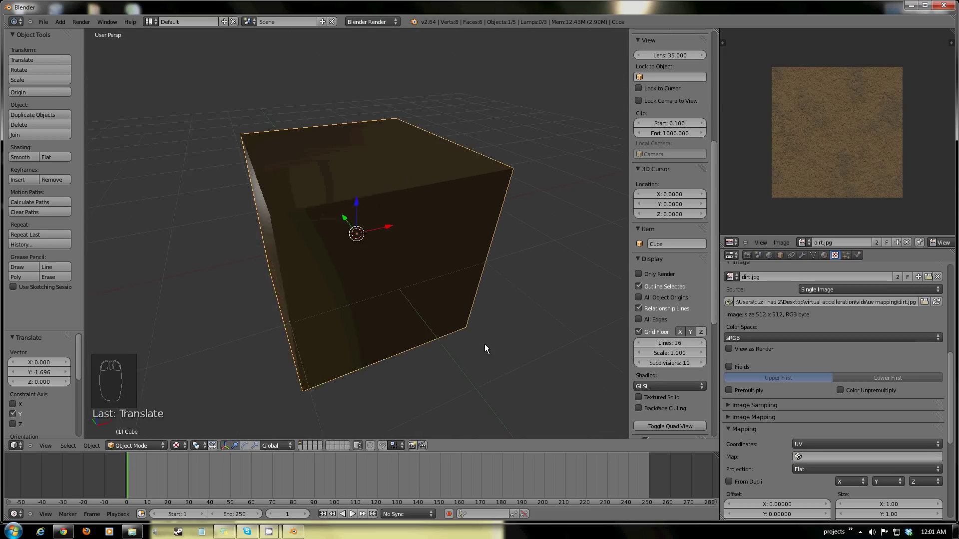
left_click_drag(344, 341, 421, 289)
key("Tab")
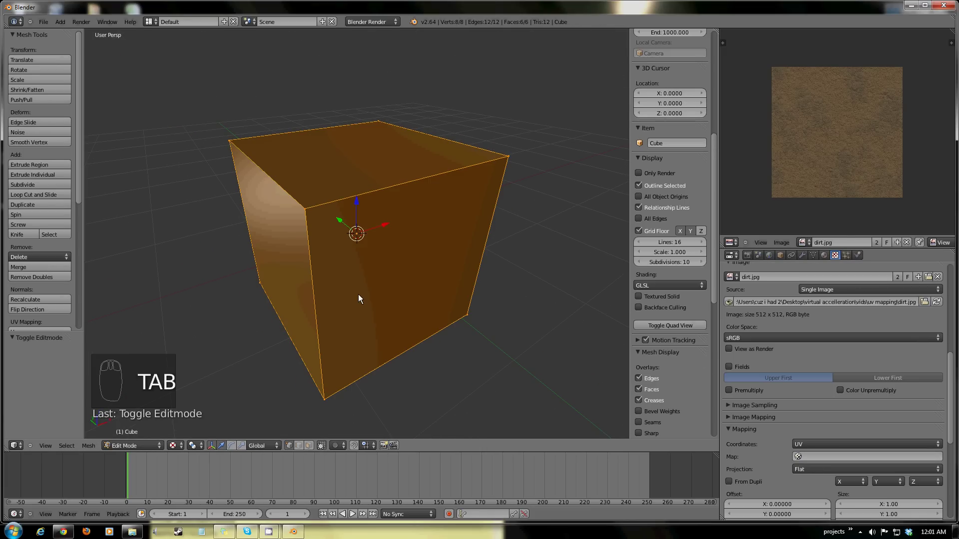
key("u")
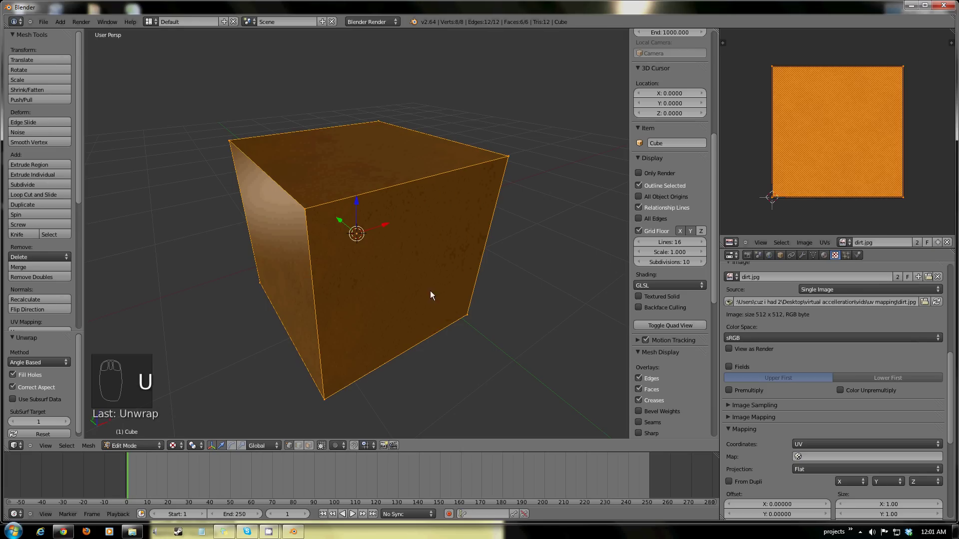
key("Tab")
middle_click(452, 313)
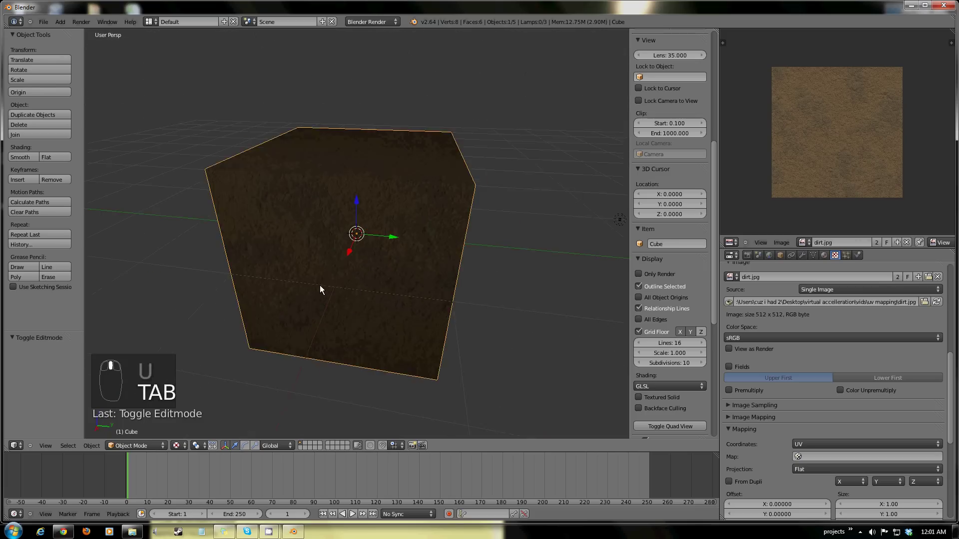
middle_click(203, 307)
key("Tab")
key("Tab")
left_click_drag(302, 331, 417, 328)
middle_click(415, 326)
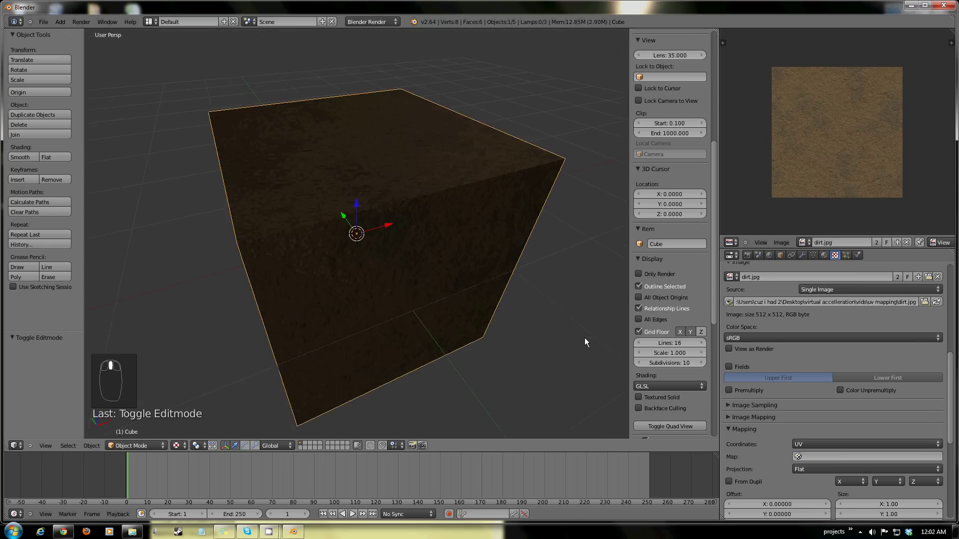
middle_click(415, 324)
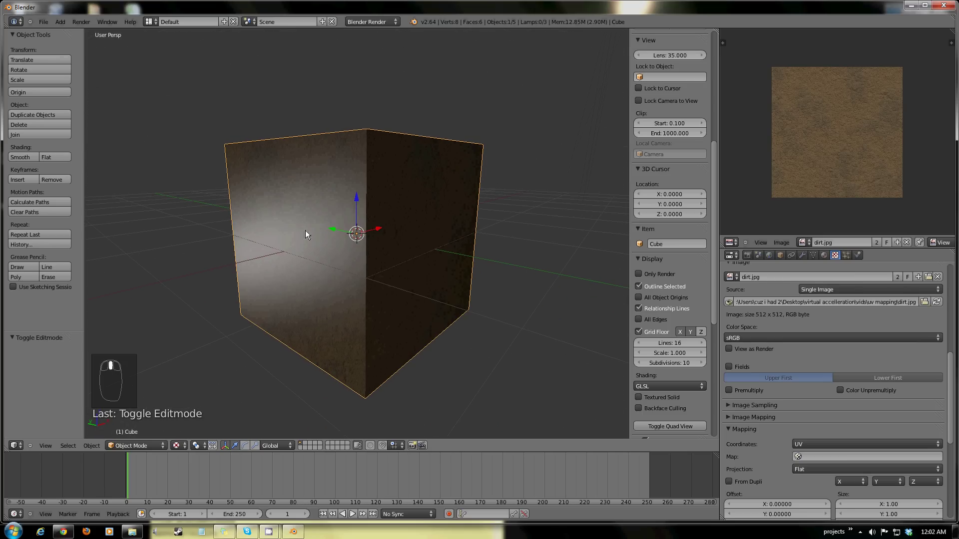
Enable Geometry Normal influence on the dirt texture at about 0.136 for subtle bump.
left_click_drag(849, 257, 848, 412)
left_click_drag(842, 401, 854, 454)
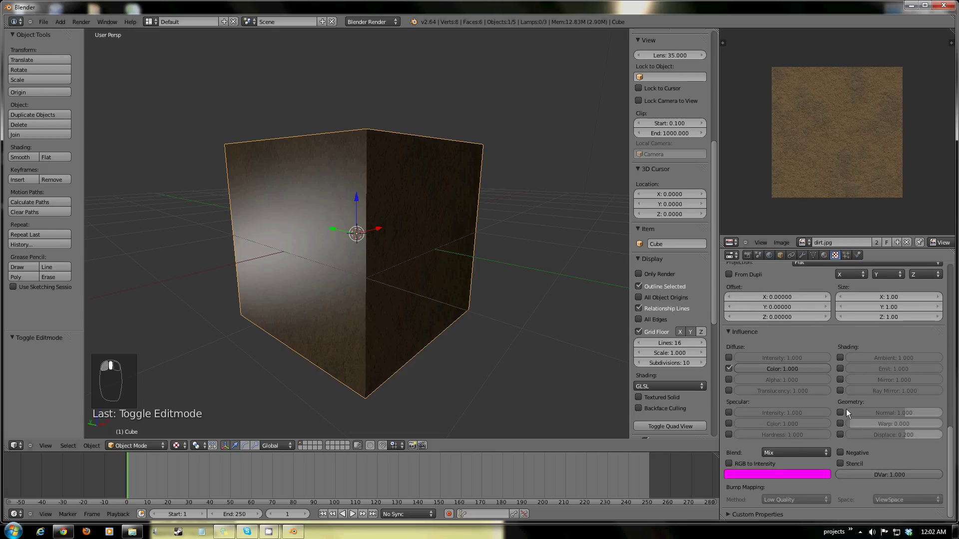
left_click(844, 417)
middle_click(843, 416)
left_click_drag(400, 317, 380, 309)
left_click_drag(407, 307, 488, 308)
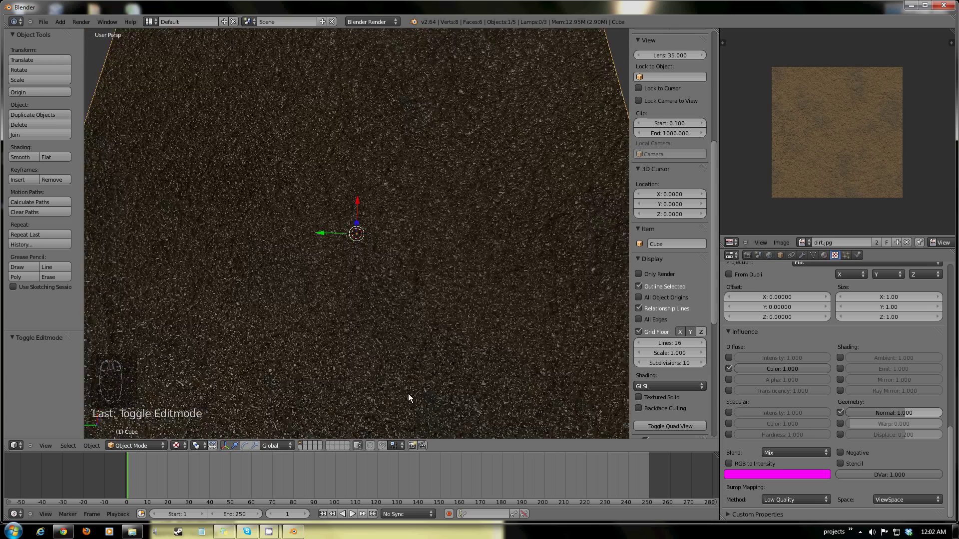
left_click_drag(315, 371, 899, 415)
left_click(900, 415)
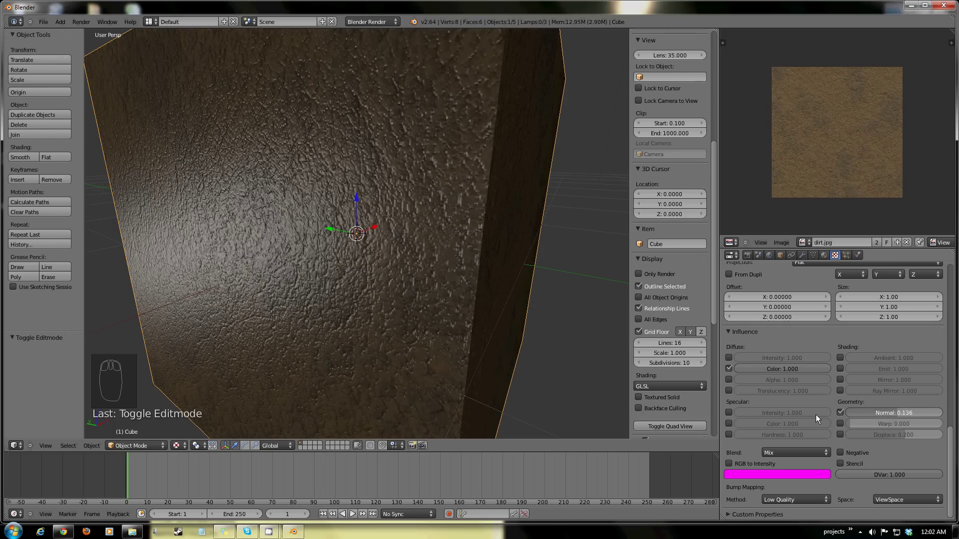
Switch the cube into Texture Paint mode and rename its texture to dirt.
left_click_drag(374, 374, 402, 346)
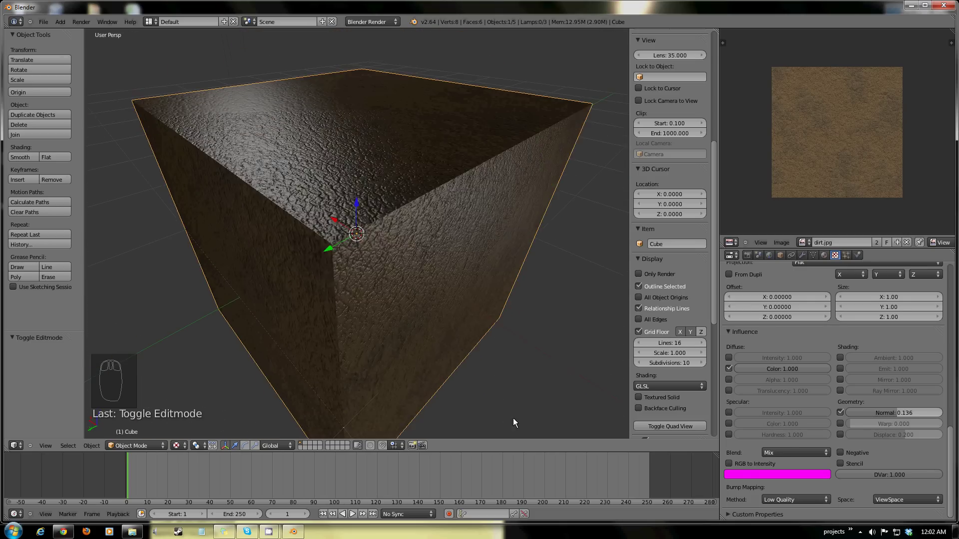
left_click_drag(375, 283, 400, 232)
left_click_drag(434, 255, 152, 452)
left_click(153, 451)
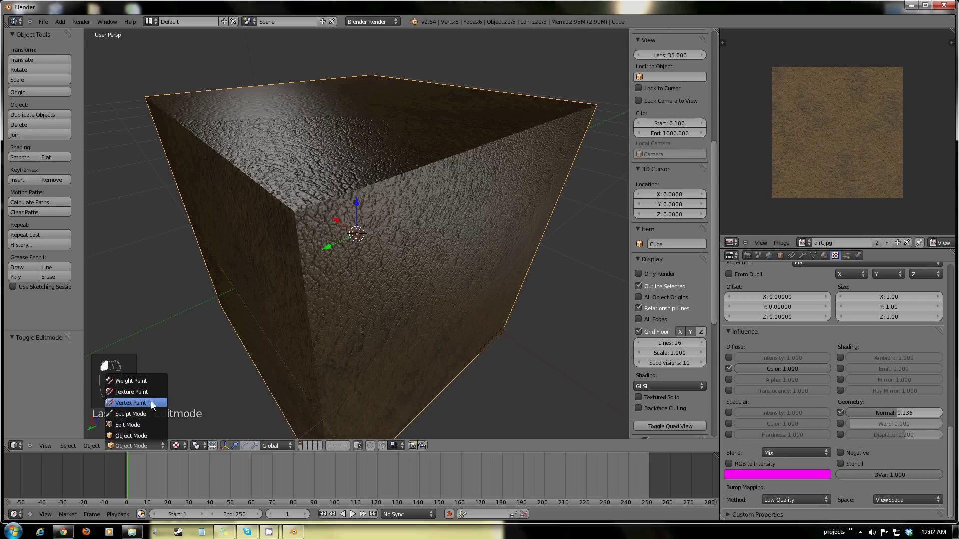
left_click(154, 398)
left_click_drag(309, 280, 759, 361)
left_click(760, 361)
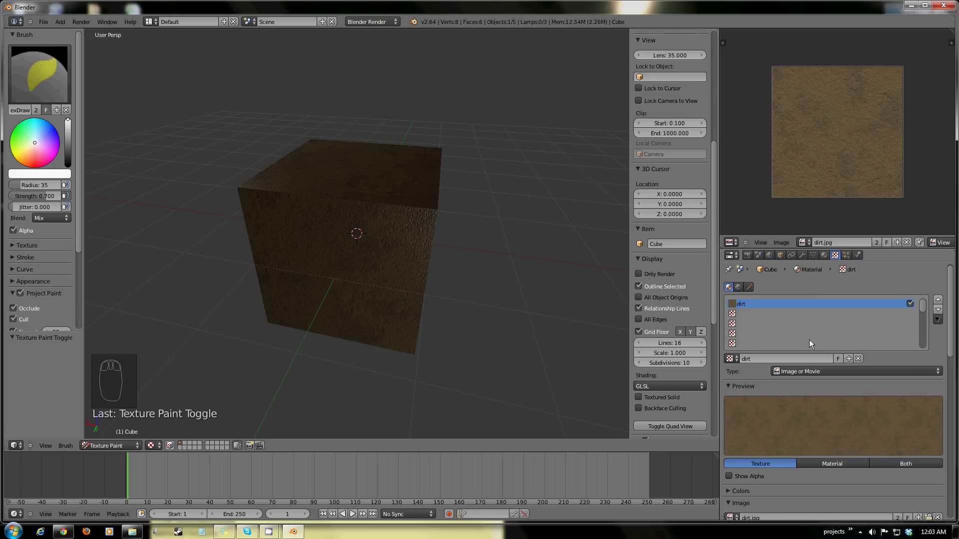
Add a second Image texture, grass, using grass.jpg in the empty slot, with the slot switched off.
left_click(751, 317)
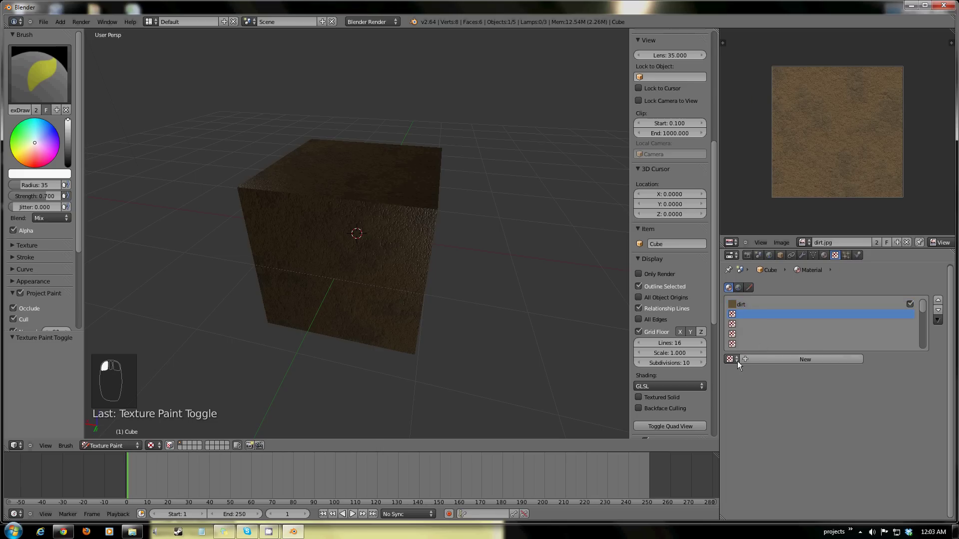
left_click_drag(784, 363, 774, 361)
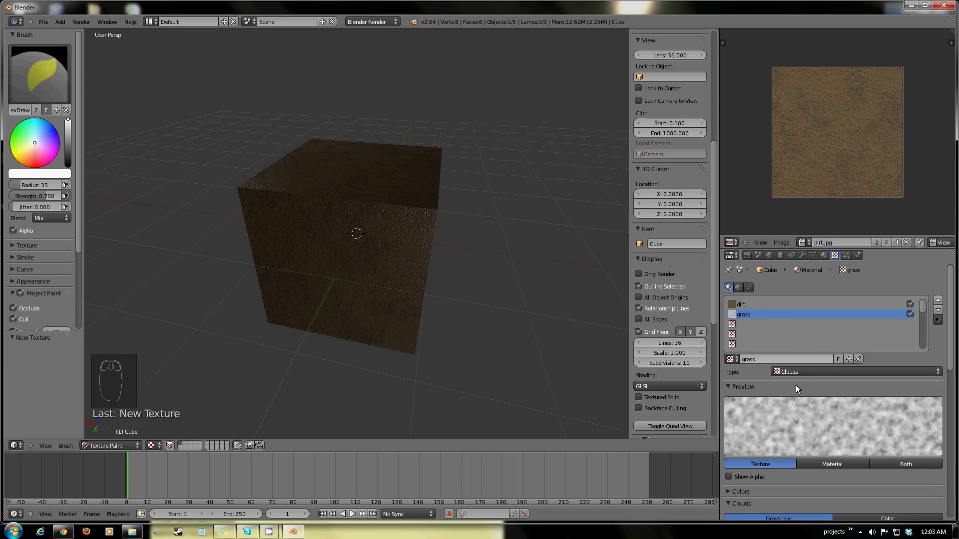
left_click(825, 377)
middle_click(800, 411)
left_click(736, 462)
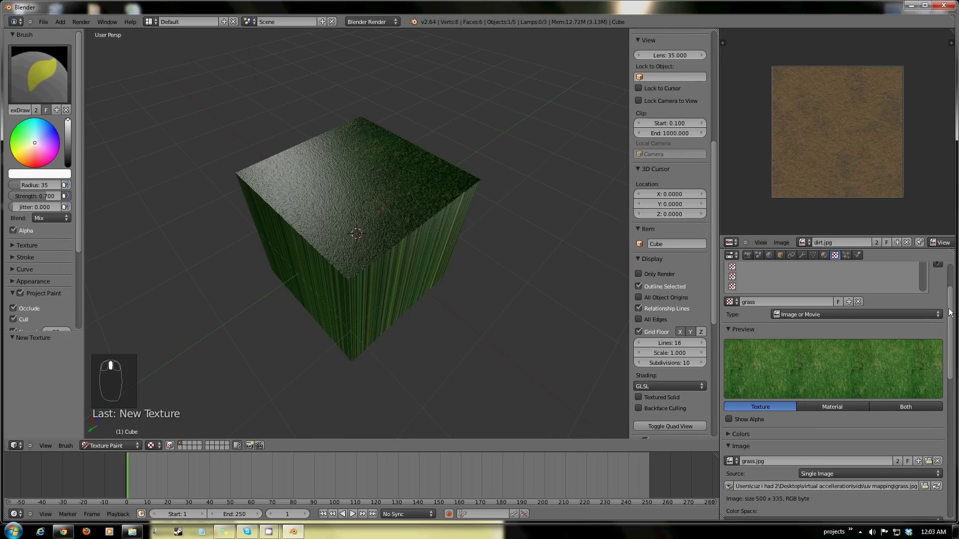
left_click(848, 357)
Pick grass as the paint brush texture and enlarge the brush radius with F.
left_click_drag(367, 294, 496, 218)
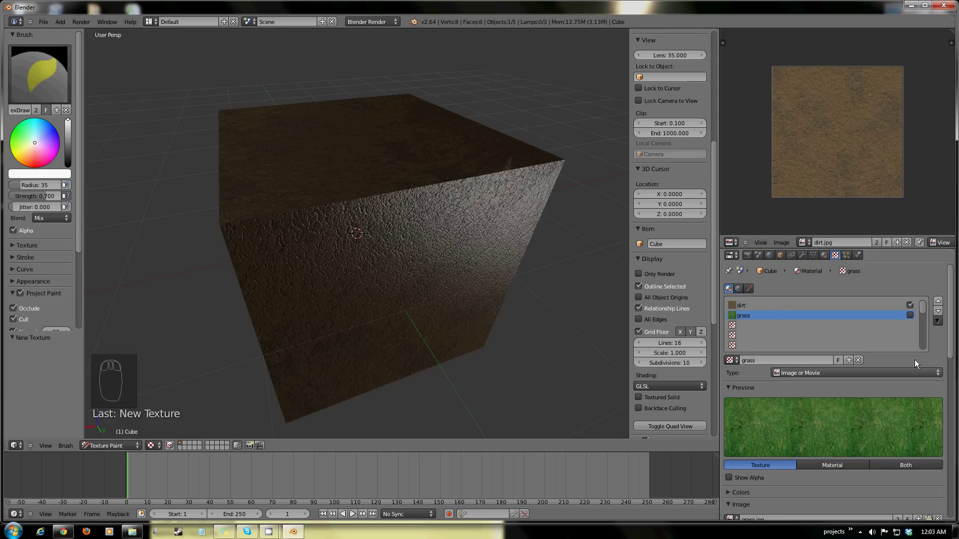
left_click_drag(24, 273, 6, 236)
left_click_drag(18, 222, 32, 253)
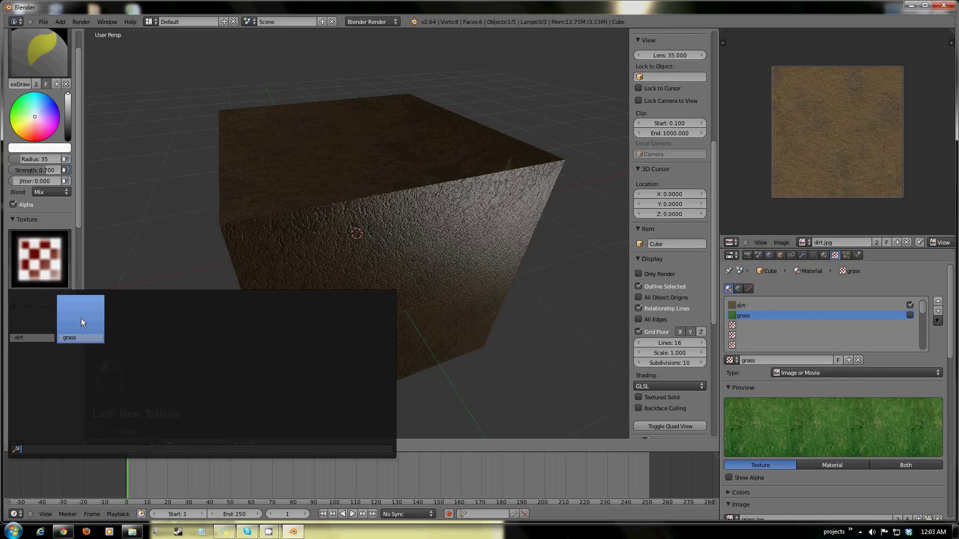
left_click_drag(462, 340, 412, 294)
key("f")
left_click_drag(402, 289, 344, 295)
Paint trial grass strokes on the cube's top into the dirt slot, then undo them.
left_click_drag(325, 308, 747, 310)
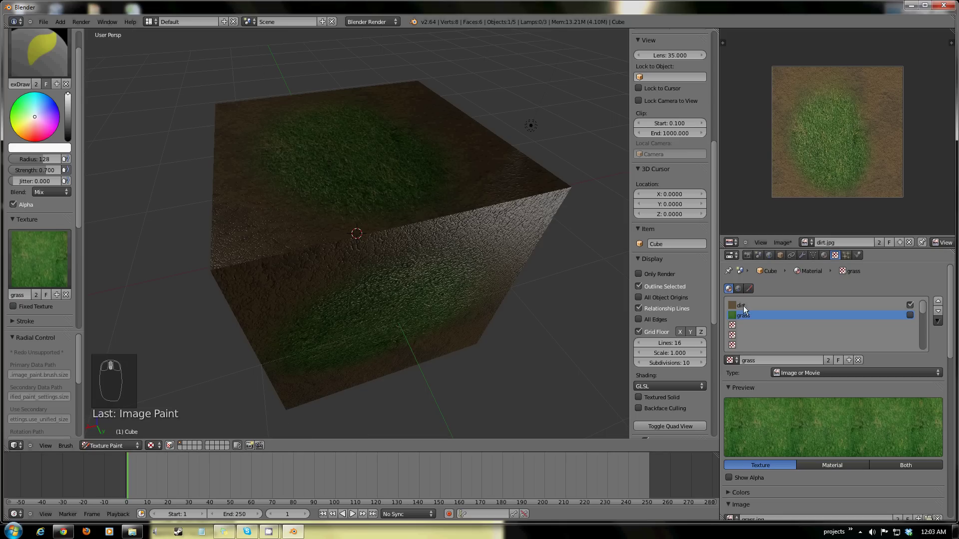
left_click(750, 291)
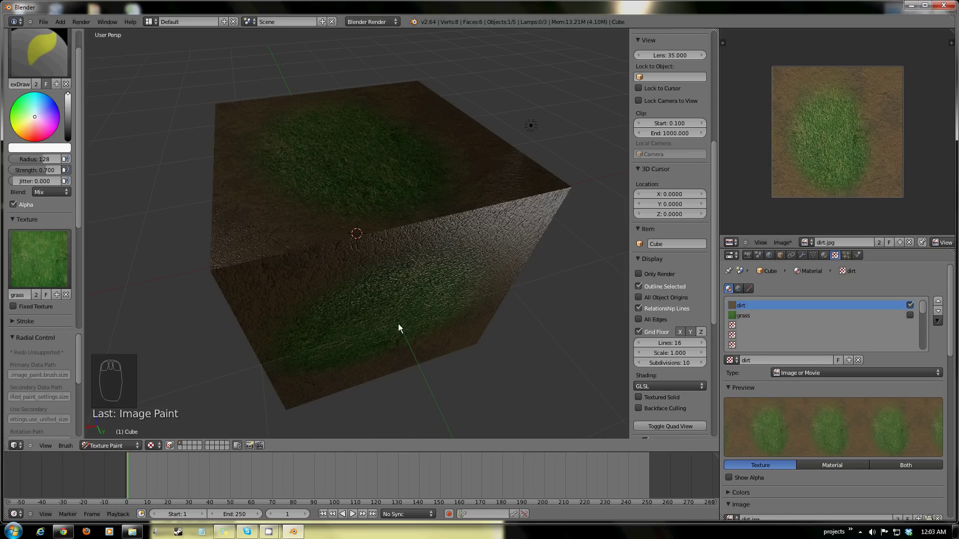
left_click_drag(404, 285, 334, 299)
middle_click(313, 278)
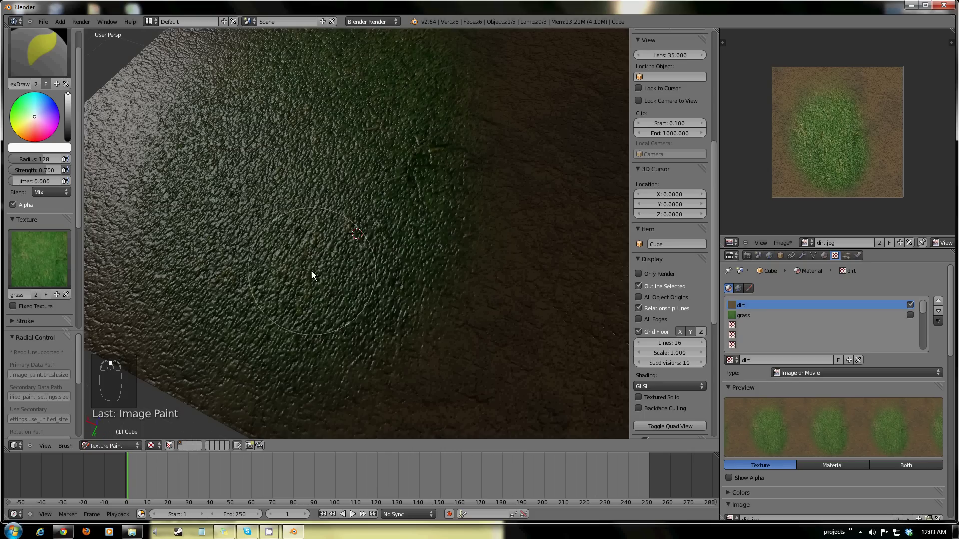
middle_click(312, 260)
key("ctrl+z")
Paint winding grass streaks across other faces and corners, then undo back to plain dirt.
middle_click(369, 273)
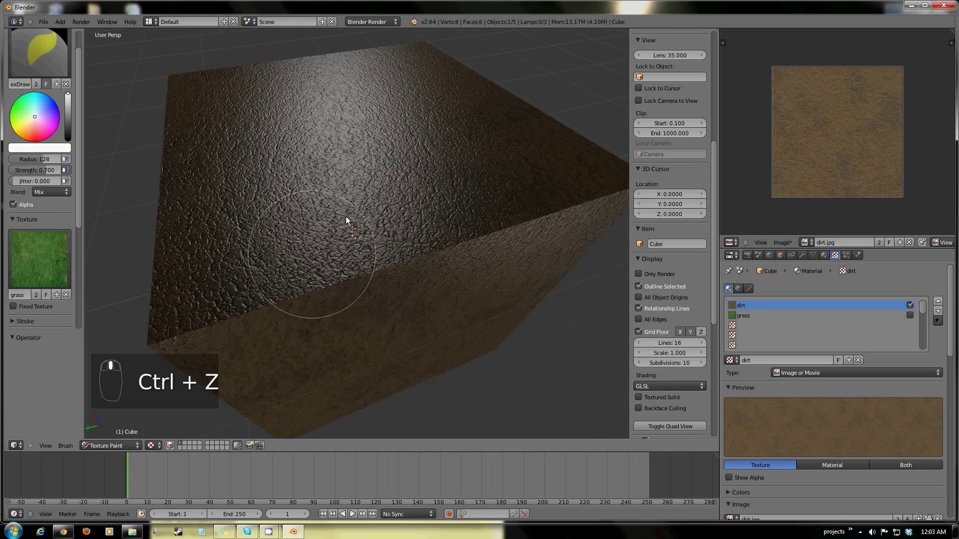
left_click_drag(366, 193, 337, 76)
left_click(332, 79)
left_click_drag(375, 301, 452, 246)
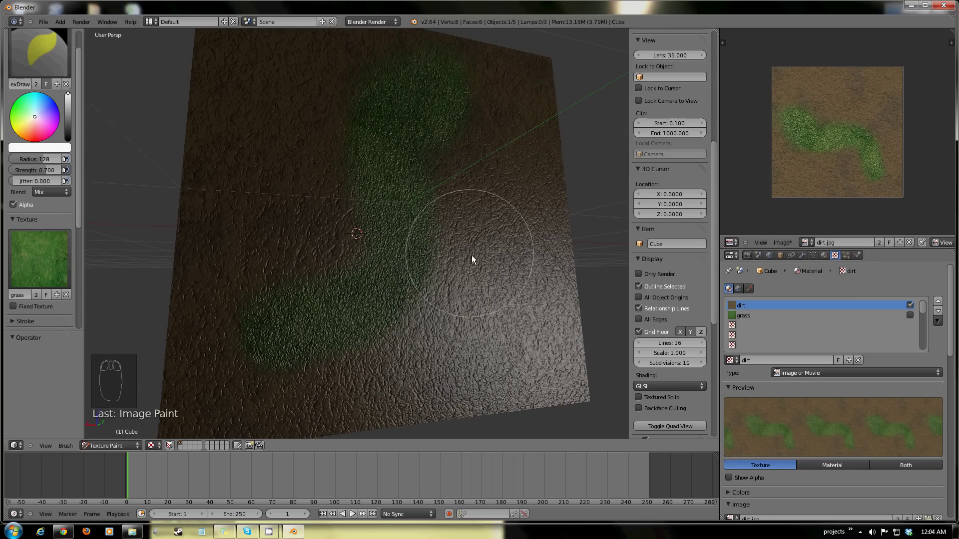
left_click_drag(371, 313, 416, 303)
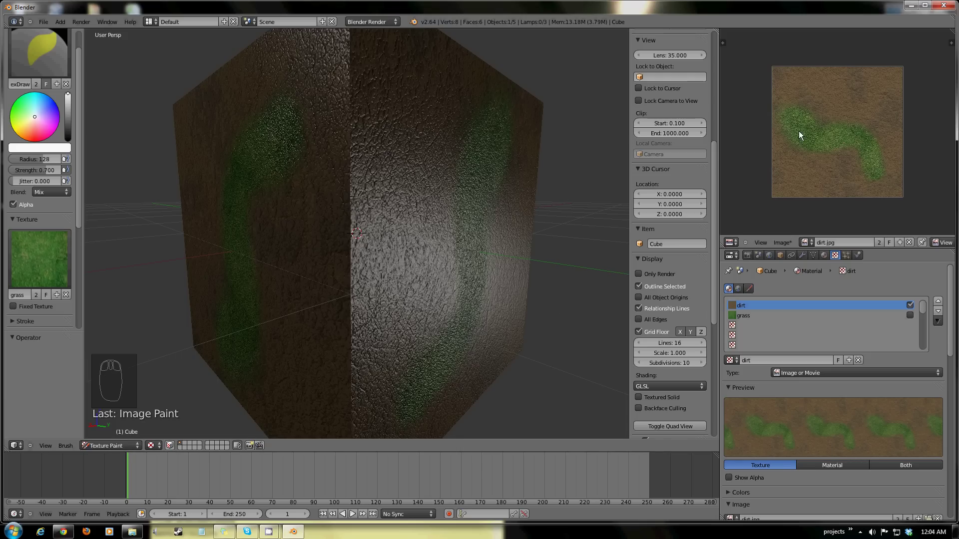
left_click_drag(256, 341, 185, 306)
left_click_drag(372, 294, 245, 312)
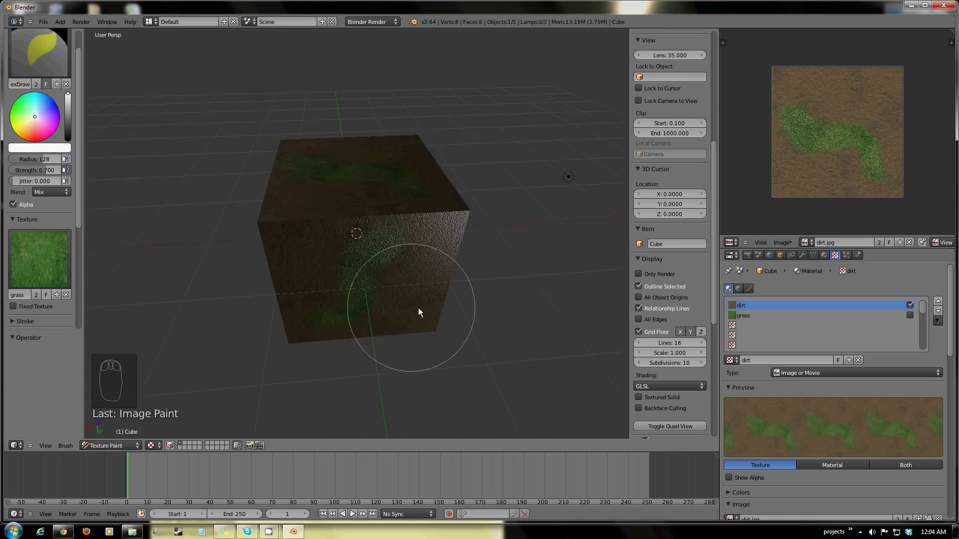
left_click_drag(490, 288, 364, 257)
left_click_drag(299, 255, 345, 243)
key("ctrl+z")
left_click_drag(391, 284, 401, 310)
In Edit Mode select cube edges and mark them as seams with Ctrl+E.
key("Tab")
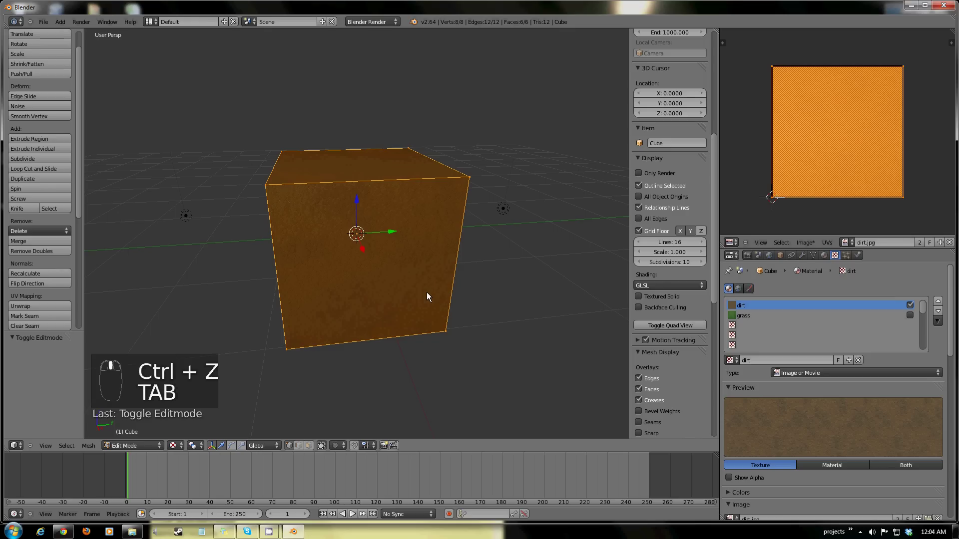
left_click(302, 410)
middle_click(408, 258)
left_click_drag(413, 247, 309, 336)
left_click_drag(309, 336, 265, 293)
left_click(266, 294)
right_click(266, 293)
middle_click(240, 260)
left_click_drag(253, 252, 482, 252)
middle_click(482, 252)
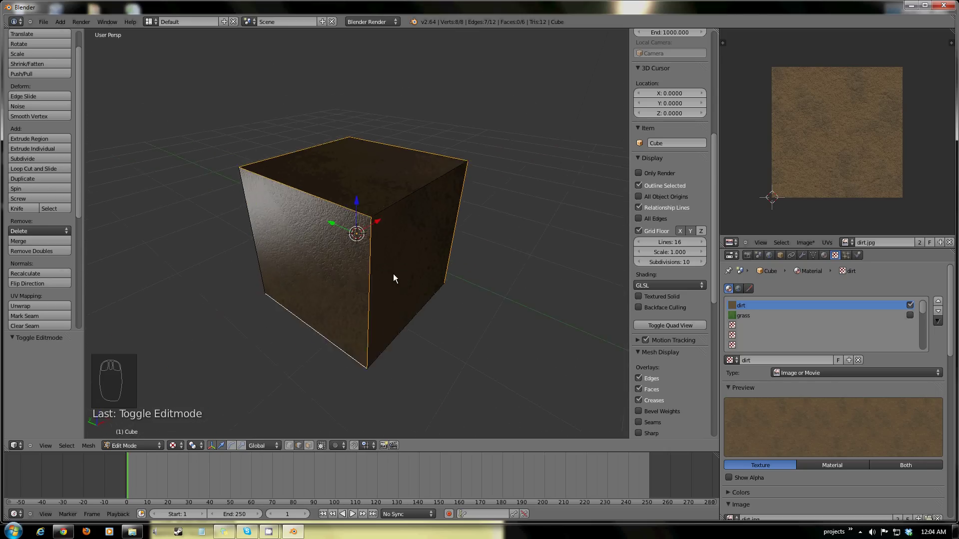
key("ctrl+e")
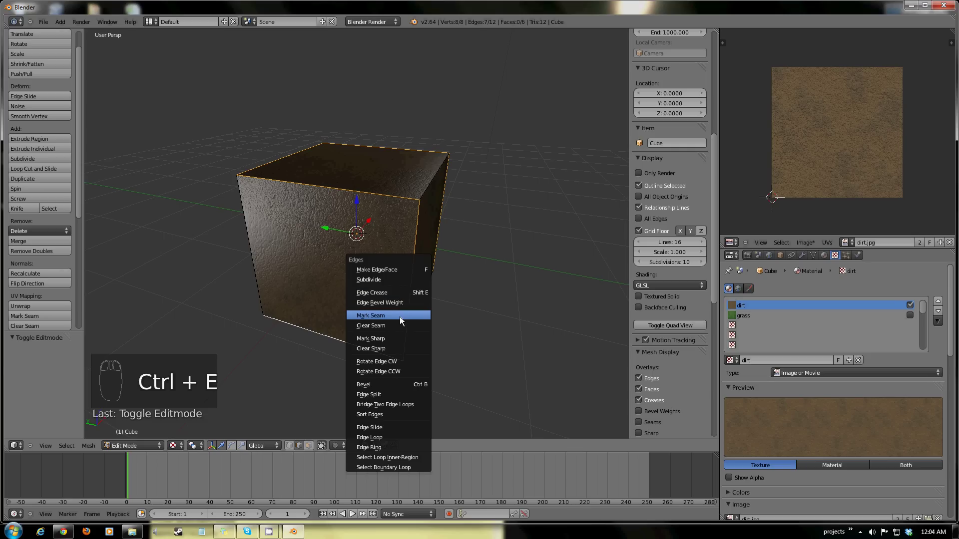
left_click_drag(394, 287, 339, 143)
Mark the bottom edges as seams, select all and unwrap into a cross layout over the dirt image.
left_click_drag(341, 289, 393, 281)
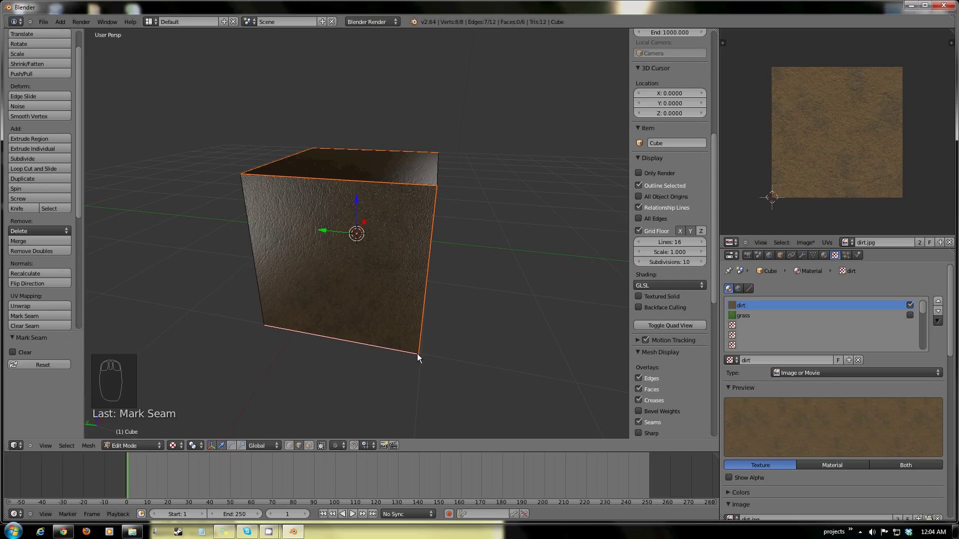
left_click_drag(331, 369, 291, 276)
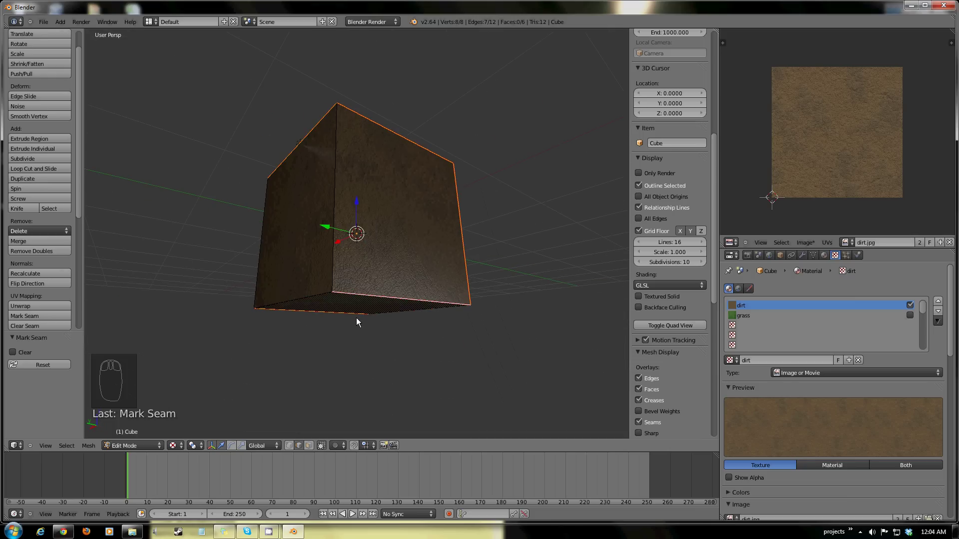
left_click(139, 450)
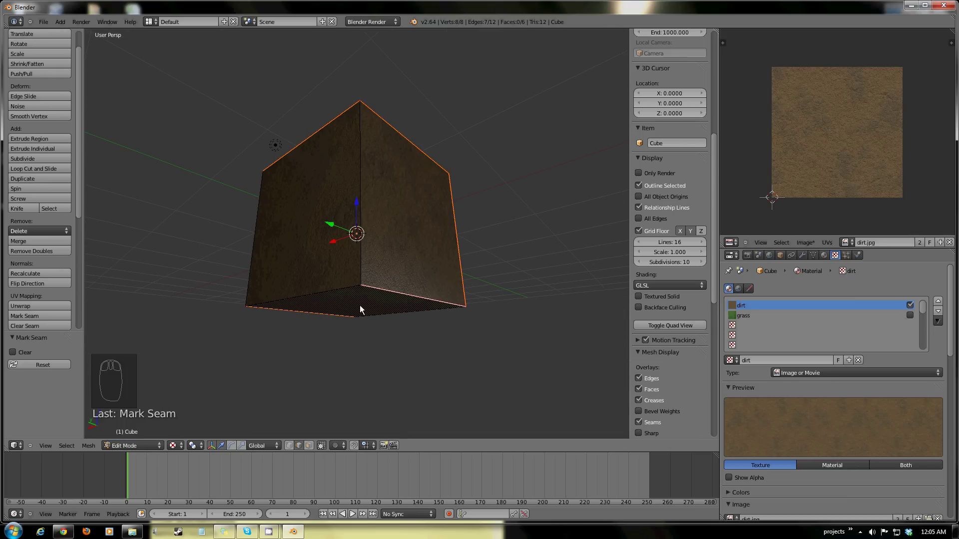
key("a")
key("a")
key("u")
left_click_drag(421, 233, 858, 160)
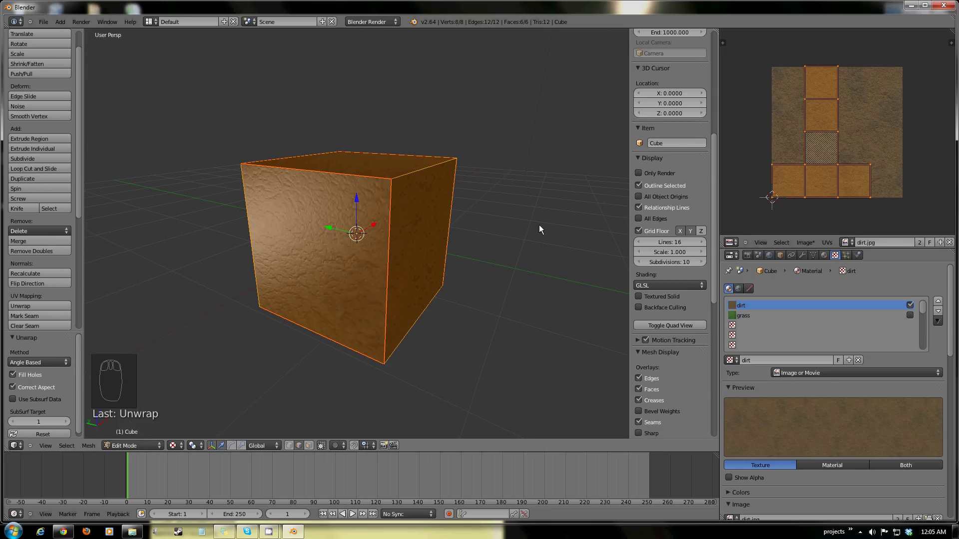
Map the dirt image through the cross-shaped UV layout and return to Texture Paint with the grass brush.
left_click(816, 260)
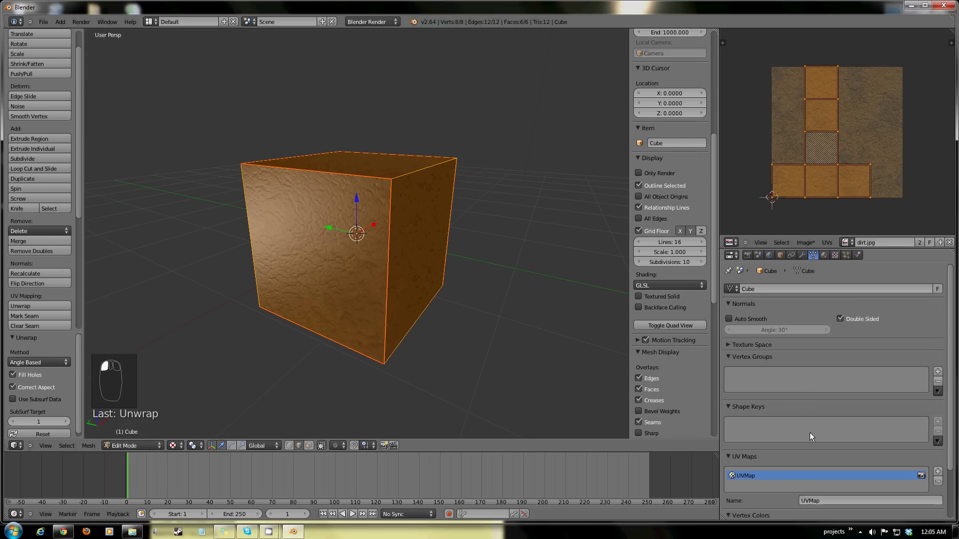
left_click_drag(786, 412, 814, 259)
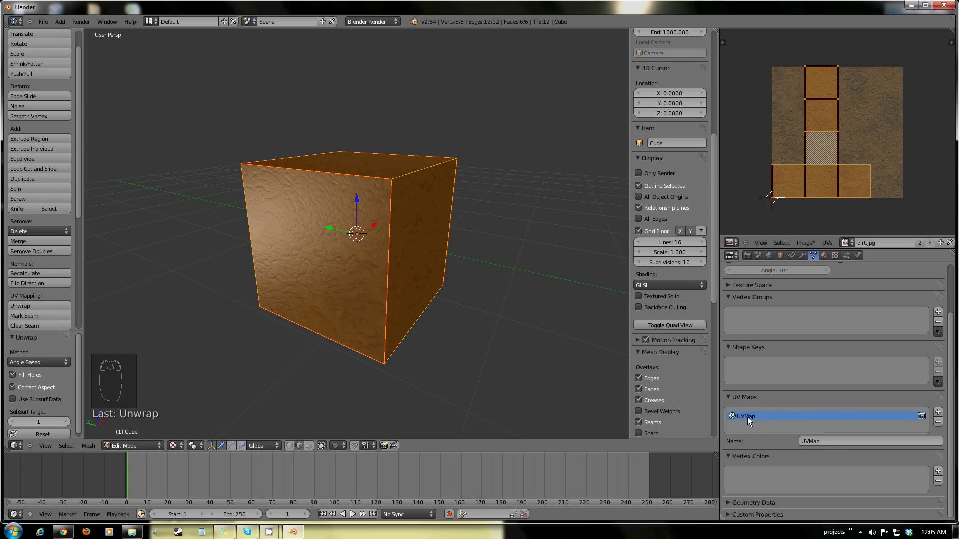
left_click_drag(352, 263, 409, 319)
left_click(826, 260)
middle_click(430, 296)
key("Tab")
Paint grass patches over the dirt on the cube's front and left faces.
left_click_drag(259, 310, 315, 280)
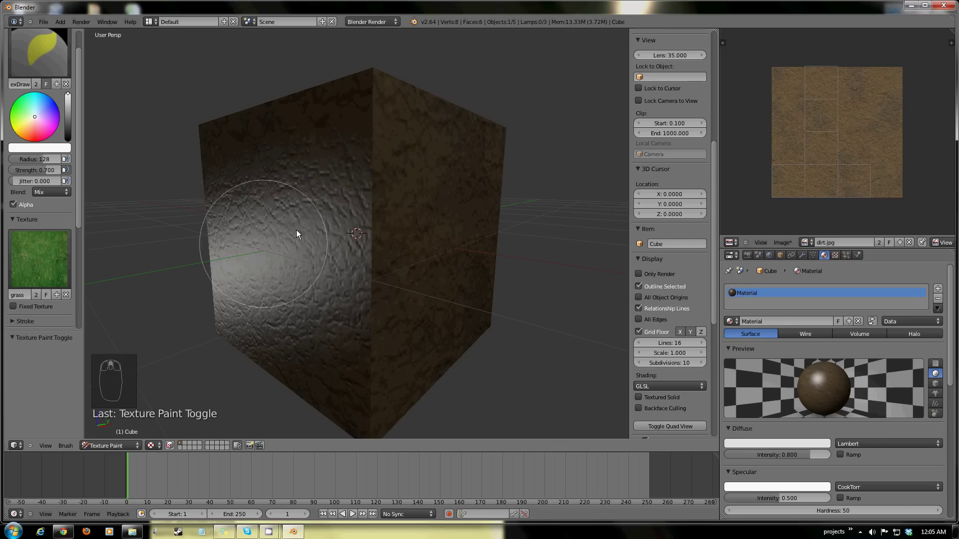
left_click_drag(809, 109, 870, 137)
left_click_drag(859, 146, 898, 160)
left_click_drag(298, 208, 469, 278)
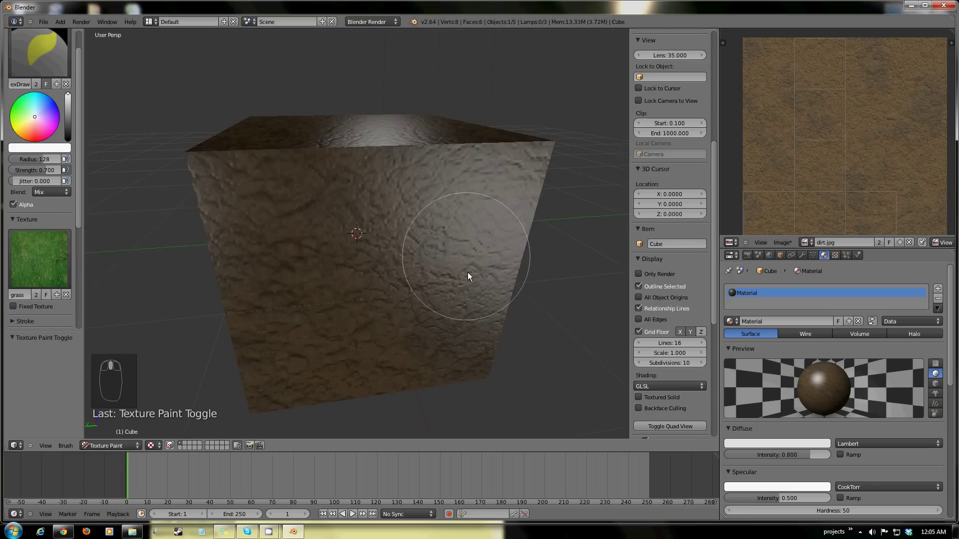
left_click_drag(291, 243, 867, 187)
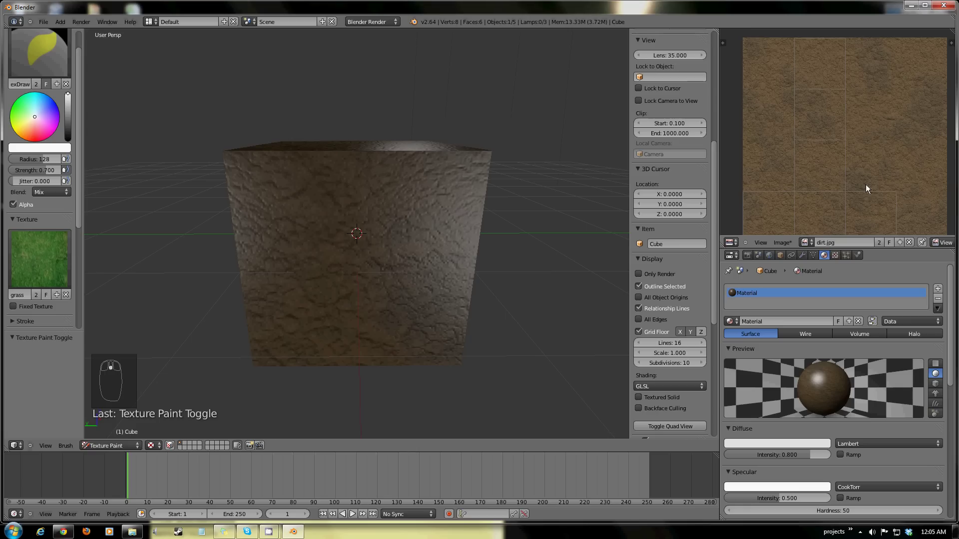
left_click_drag(859, 192, 392, 246)
left_click(336, 248)
left_click_drag(849, 154, 299, 318)
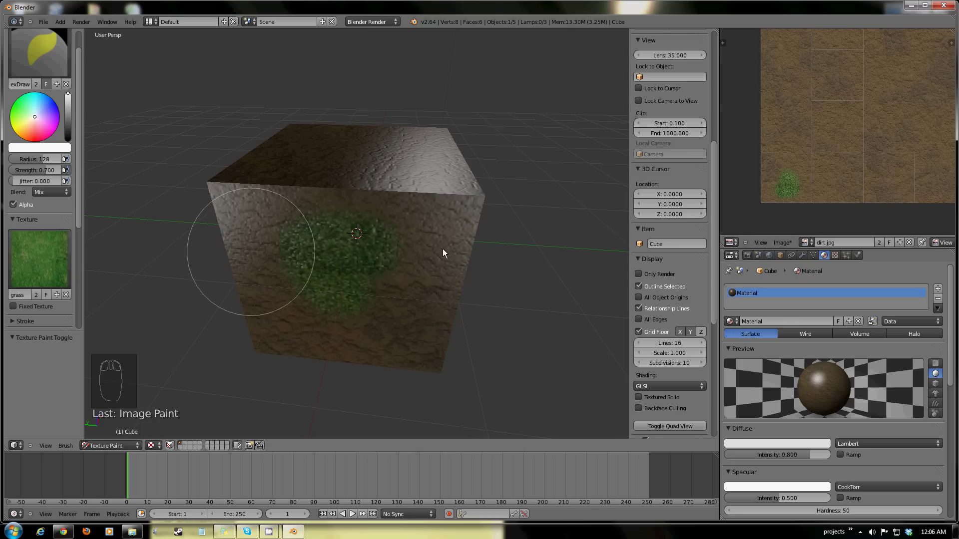
left_click_drag(380, 255, 355, 236)
left_click(355, 235)
left_click_drag(356, 277, 501, 244)
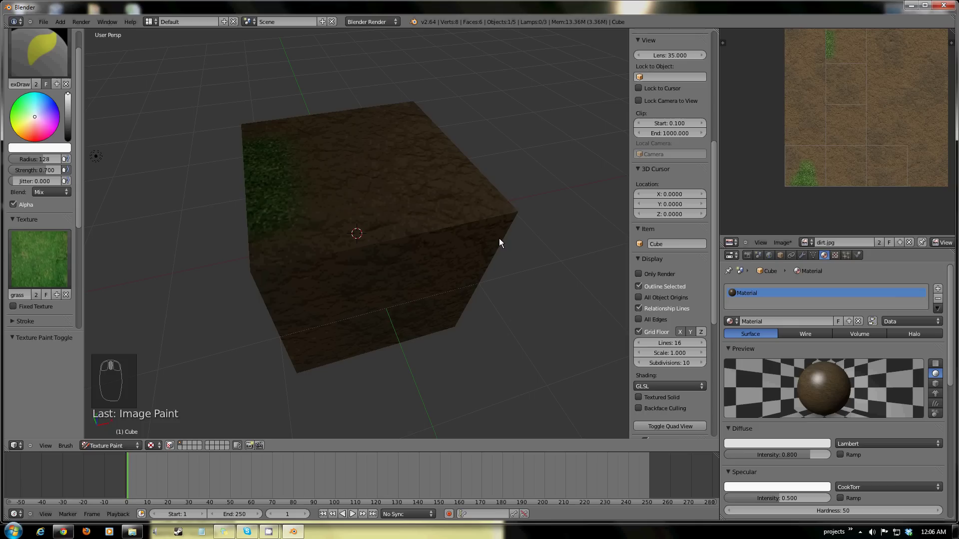
left_click_drag(487, 228, 513, 323)
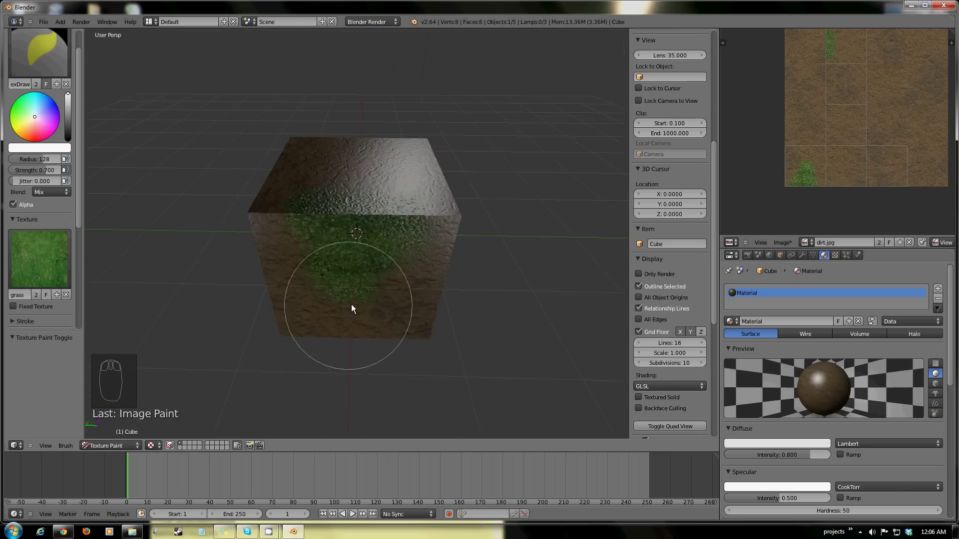
Undo the grass strokes with Ctrl+Z and leave paint mode with the cube selected.
left_click_drag(414, 276, 380, 329)
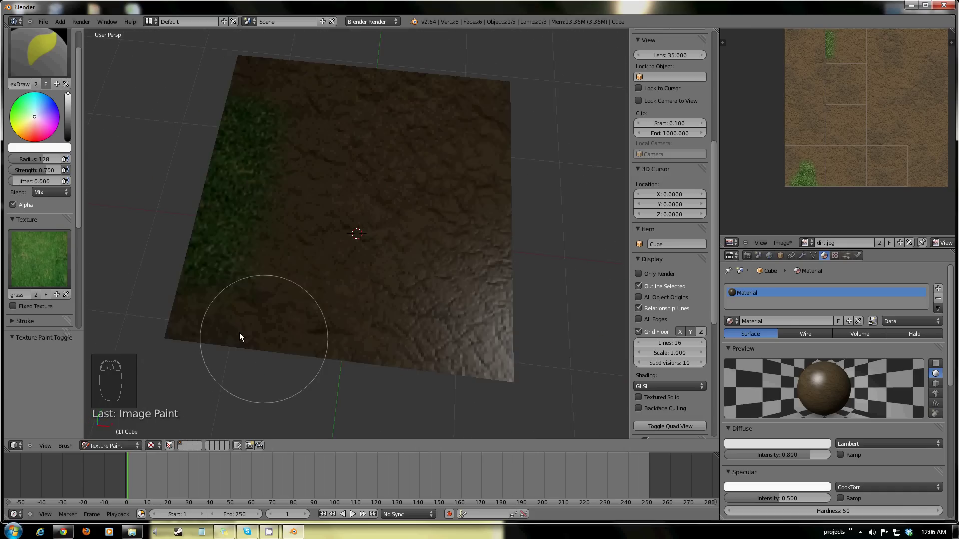
left_click_drag(347, 272, 463, 288)
key("ctrl+z")
key("ctrl+z")
left_click_drag(377, 305, 253, 283)
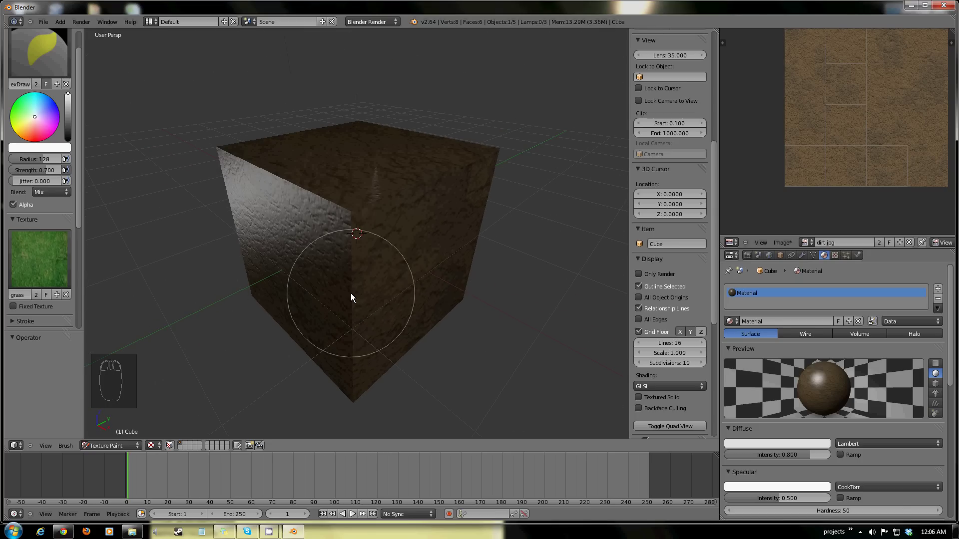
key("Tab")
left_click_drag(430, 298, 225, 367)
key("Tab")
left_click_drag(127, 443, 423, 306)
left_click_drag(424, 306, 423, 305)
Delete the cube and add a Suzanne monkey head via the 'monkey' command search.
key("x")
key("space")
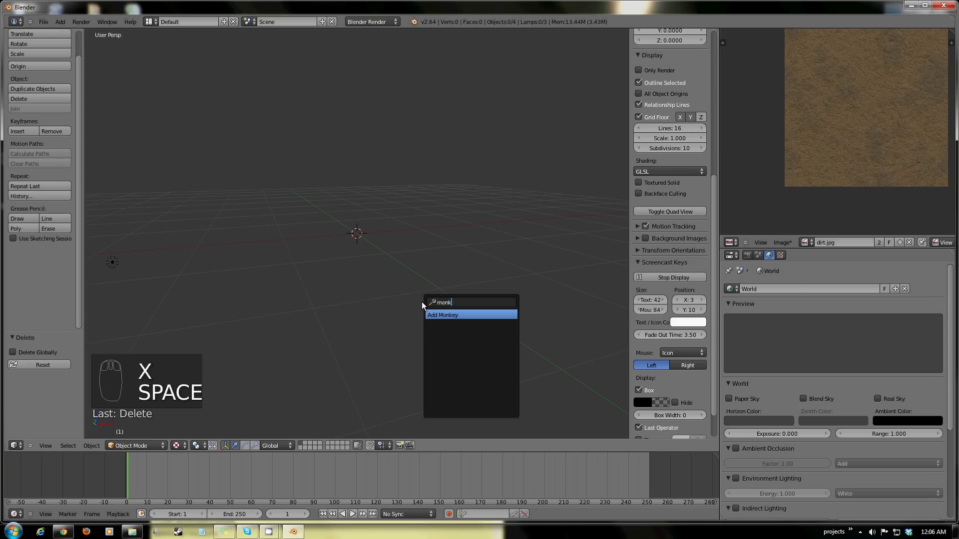
left_click_drag(435, 270, 366, 292)
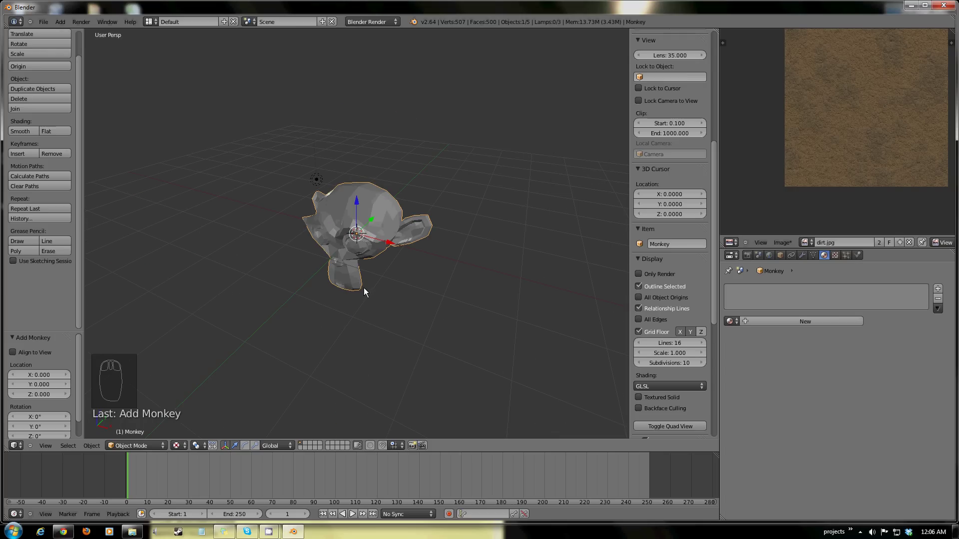
left_click_drag(370, 282, 379, 183)
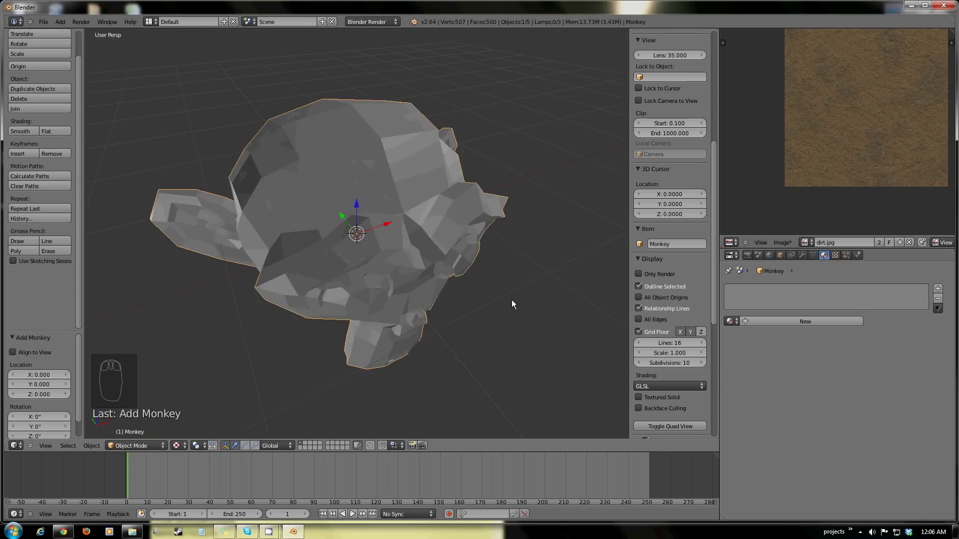
scroll("up", 3)
left_click_drag(378, 272, 336, 255)
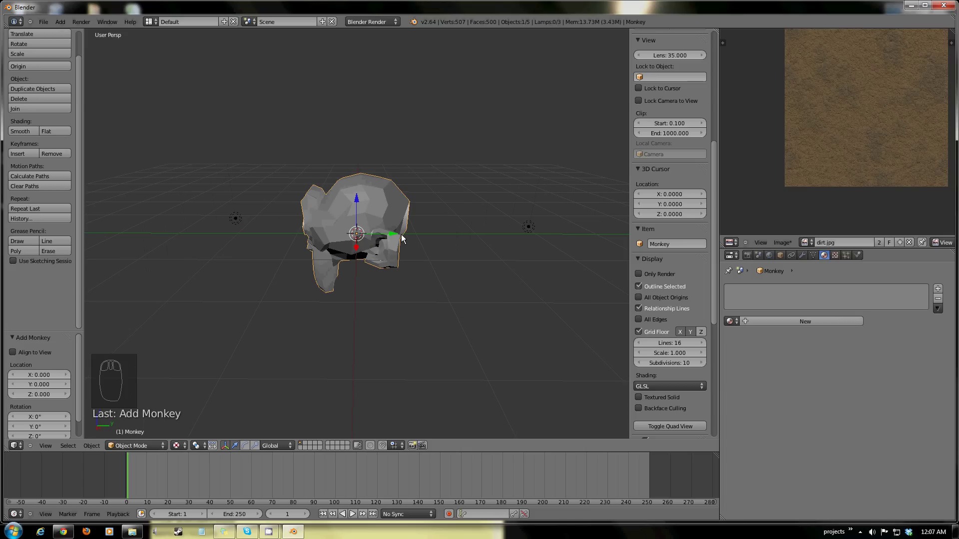
left_click_drag(200, 265, 397, 294)
Cancel a stray rotation and give the monkey a new material, Material.001.
key("r")
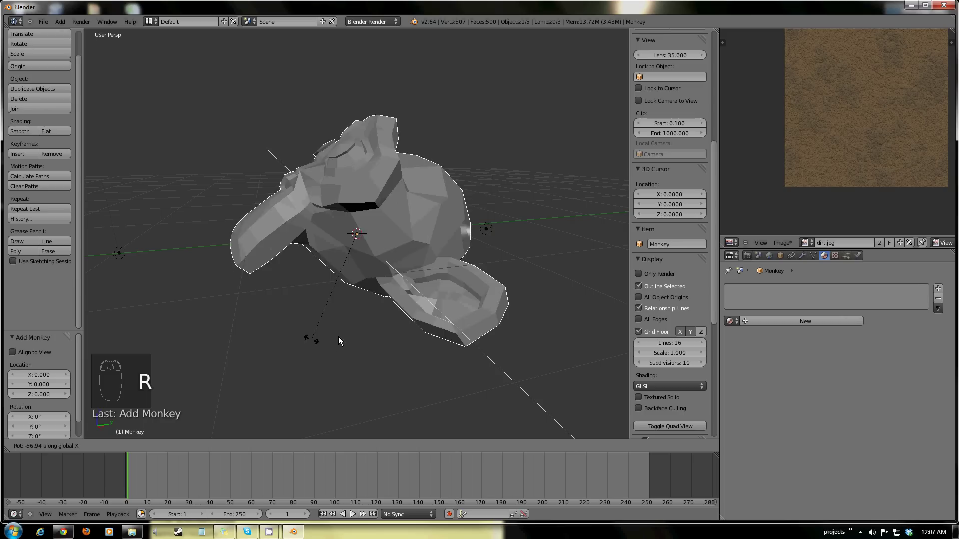
right_click(443, 357)
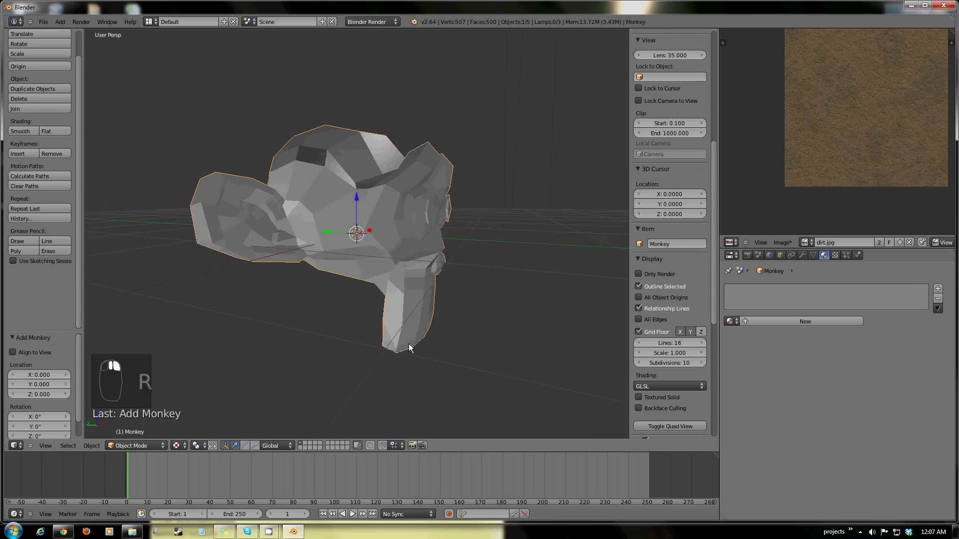
left_click_drag(466, 289, 341, 274)
left_click_drag(382, 295, 508, 266)
middle_click(489, 269)
left_click(827, 327)
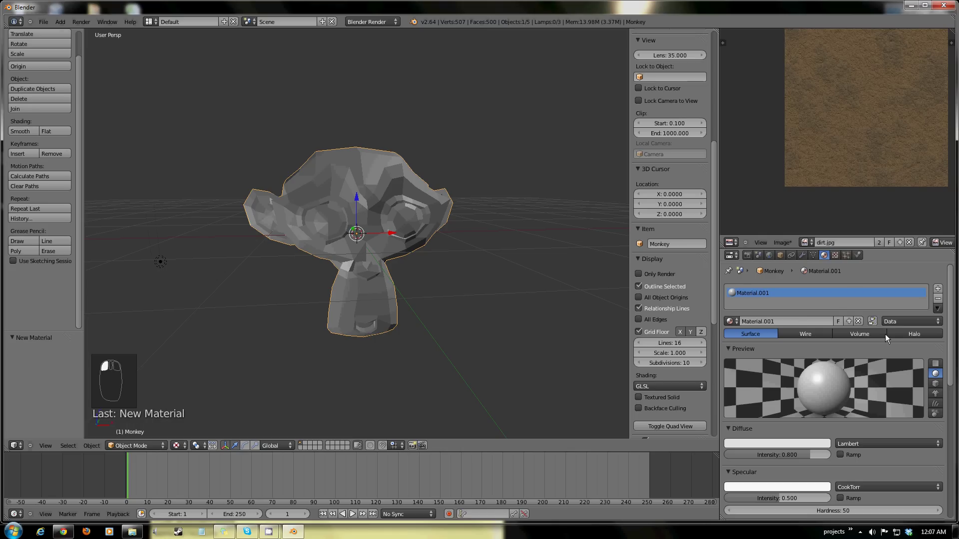
Add a Subdivision Surface modifier to the monkey and apply it.
left_click(835, 258)
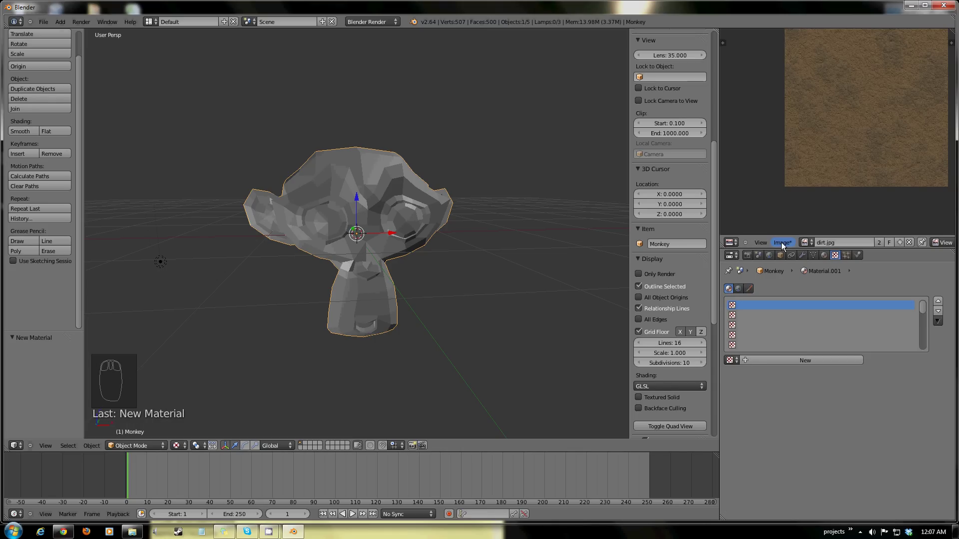
left_click(784, 246)
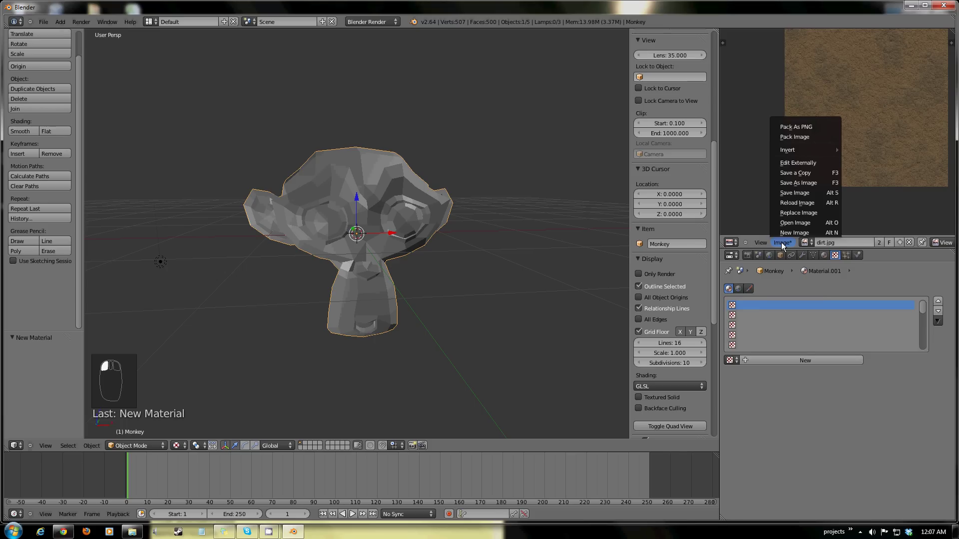
left_click_drag(400, 258, 820, 307)
left_click_drag(807, 261, 324, 282)
left_click_drag(449, 280, 362, 286)
left_click_drag(335, 257, 828, 362)
left_click_drag(828, 361, 390, 308)
Enter Edit Mode and inspect the dense subdivided mesh of about 7,958 vertices.
key("Tab")
left_click_drag(458, 296, 331, 249)
right_click(357, 206)
middle_click(310, 280)
left_click_drag(225, 311, 347, 262)
left_click_drag(407, 230, 412, 329)
left_click_drag(400, 275, 452, 339)
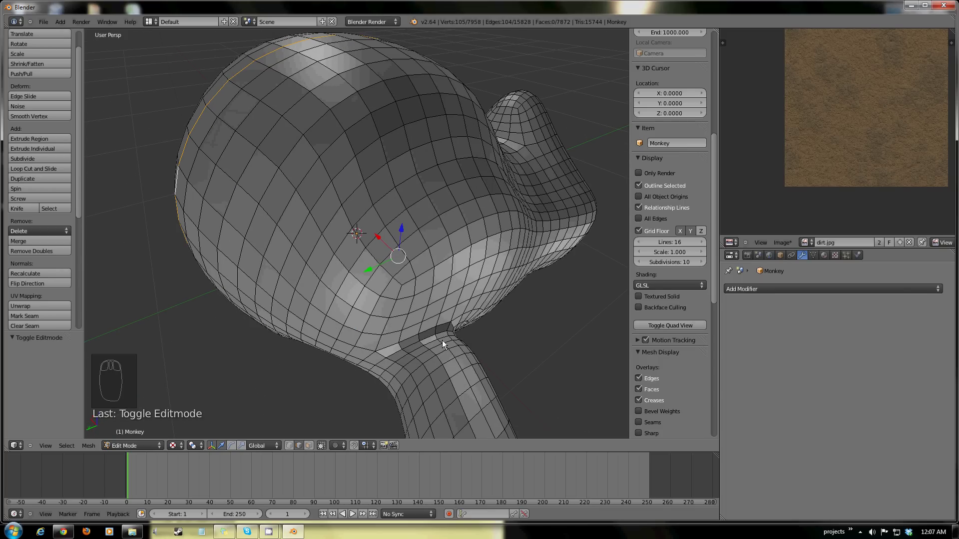
Select the edge loop over Suzanne's head and mark it as a seam via Ctrl+E.
right_click(446, 348)
middle_click(440, 374)
right_click(410, 385)
left_click_drag(359, 302, 520, 331)
left_click_drag(289, 290, 288, 290)
key("ctrl+e")
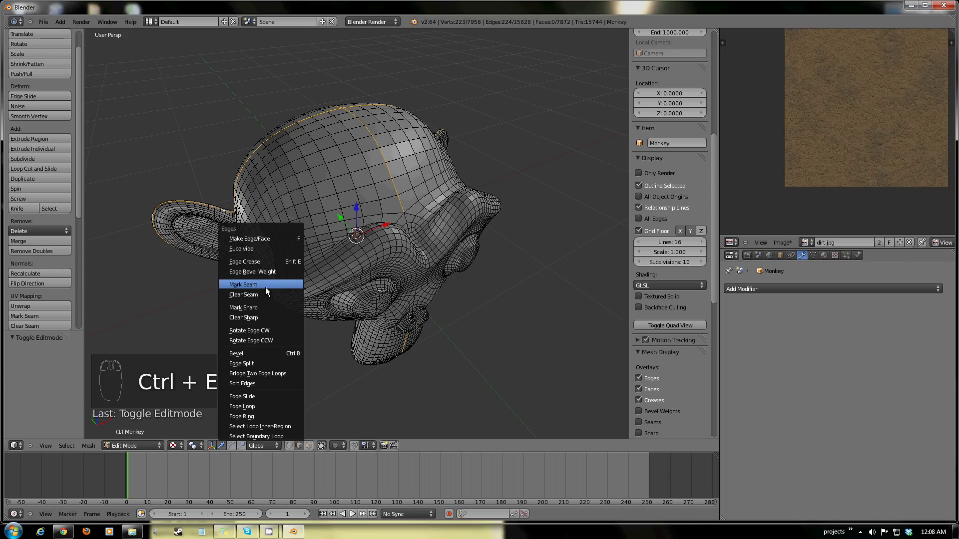
left_click_drag(399, 259, 407, 263)
key("Tab")
key("Tab")
Select the whole mesh, unwrap it along the seam, and return to Object Mode.
key("a")
key("a")
key("u")
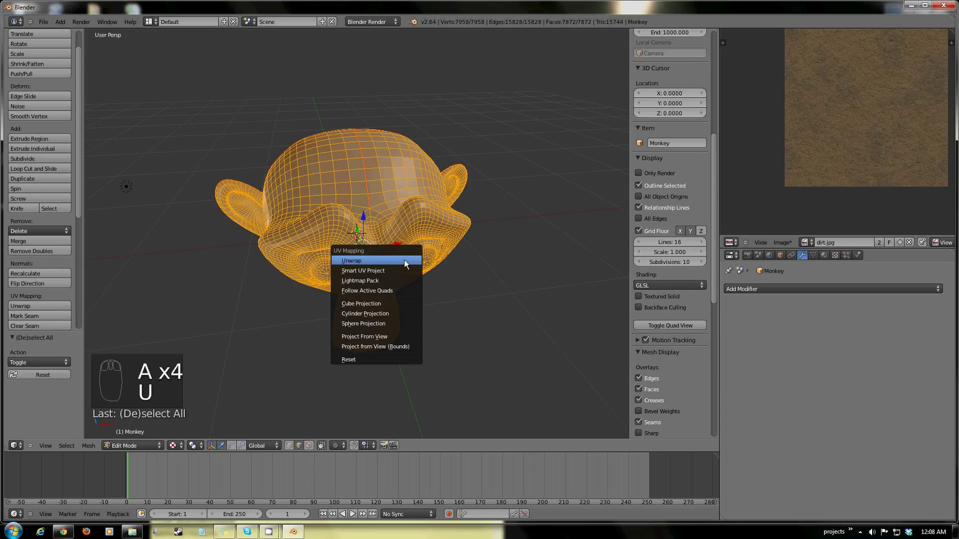
left_click_drag(864, 143, 235, 406)
key("Tab")
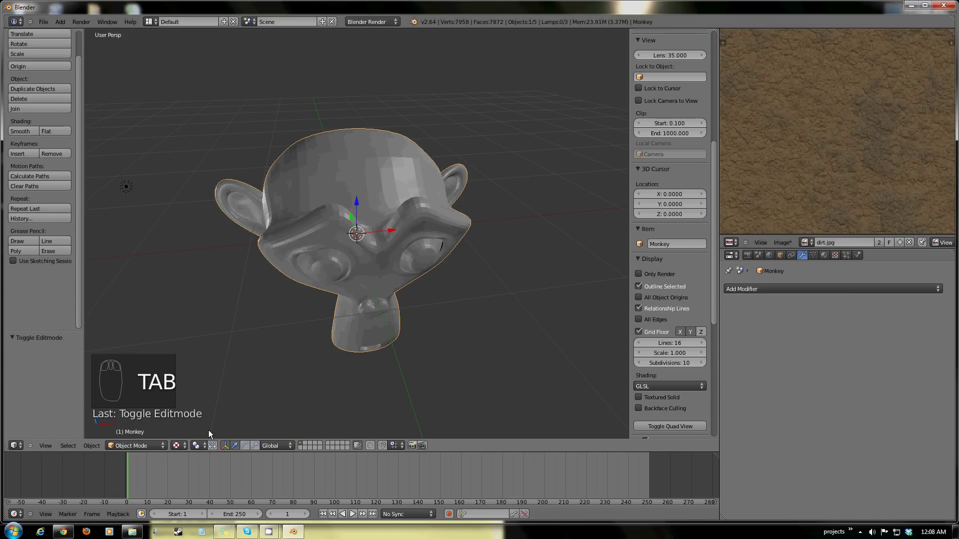
key("Tab")
key("Tab")
key("Tab")
left_click_drag(826, 269, 443, 276)
left_click_drag(443, 275, 832, 407)
left_click(823, 442)
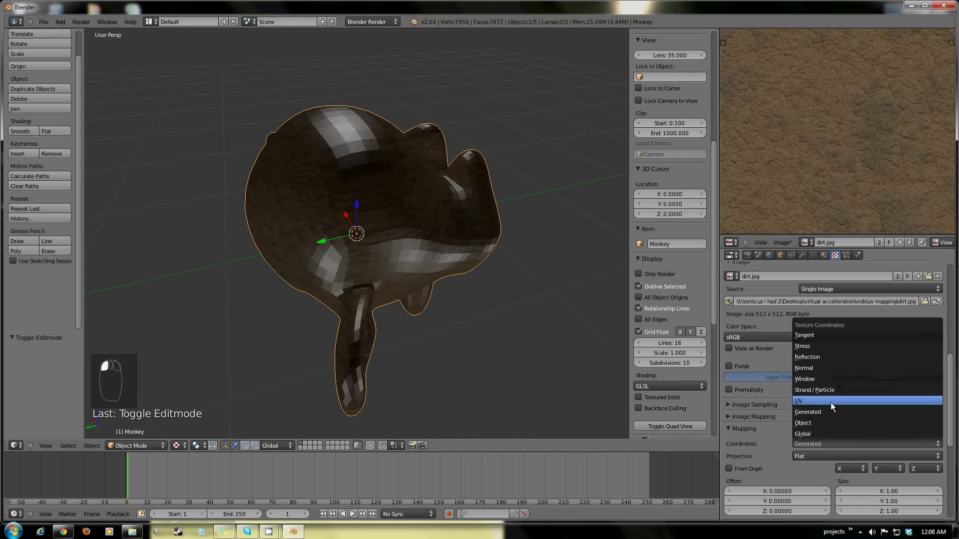
left_click_drag(400, 299, 427, 288)
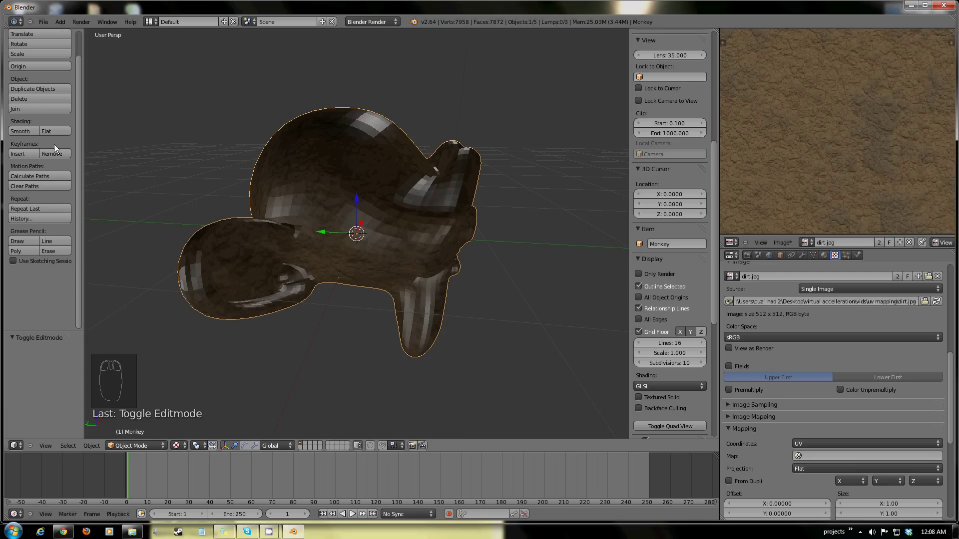
left_click(838, 461)
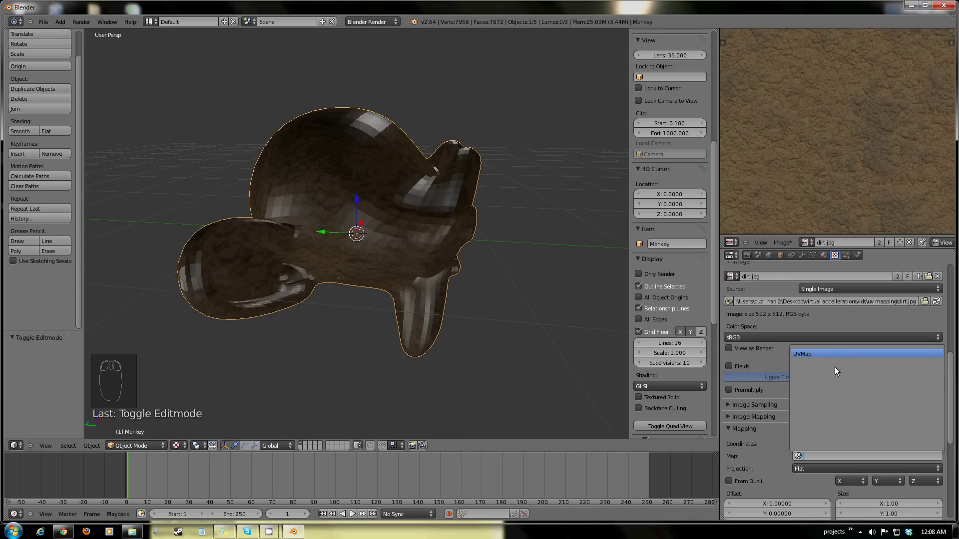
left_click(21, 133)
left_click_drag(329, 276, 414, 240)
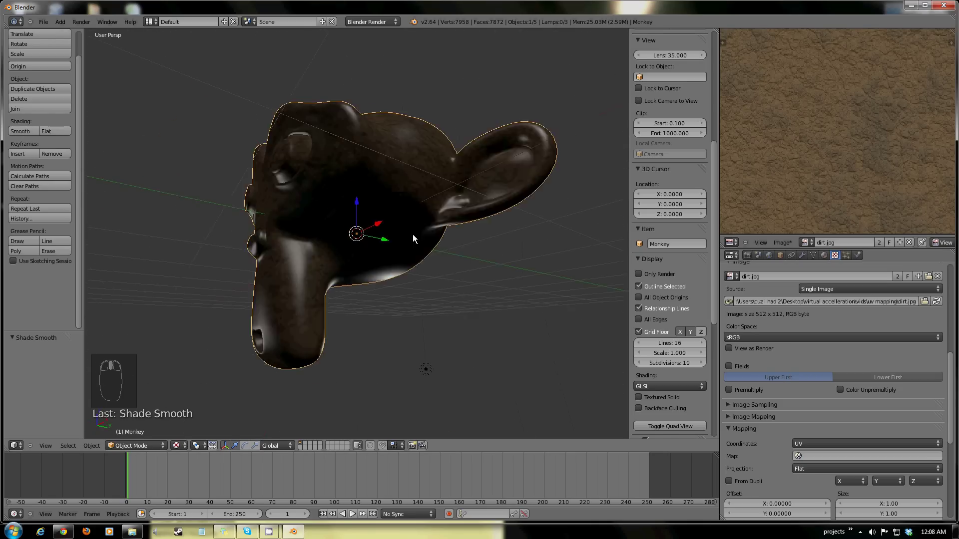
left_click_drag(446, 266, 289, 266)
left_click_drag(265, 258, 242, 253)
middle_click(243, 253)
left_click_drag(285, 257, 490, 264)
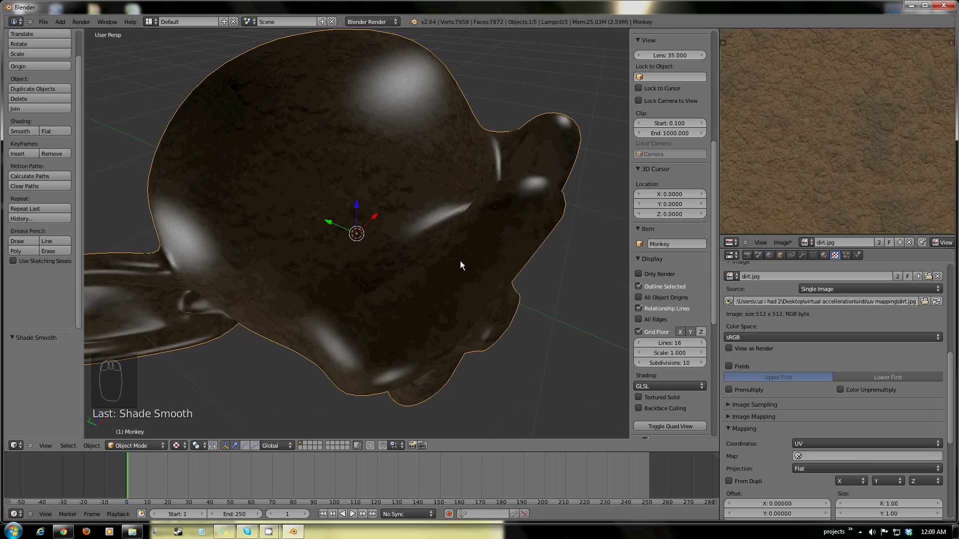
left_click_drag(427, 249, 225, 187)
scroll("down", 3)
scroll("down", 3)
left_click_drag(292, 227, 434, 280)
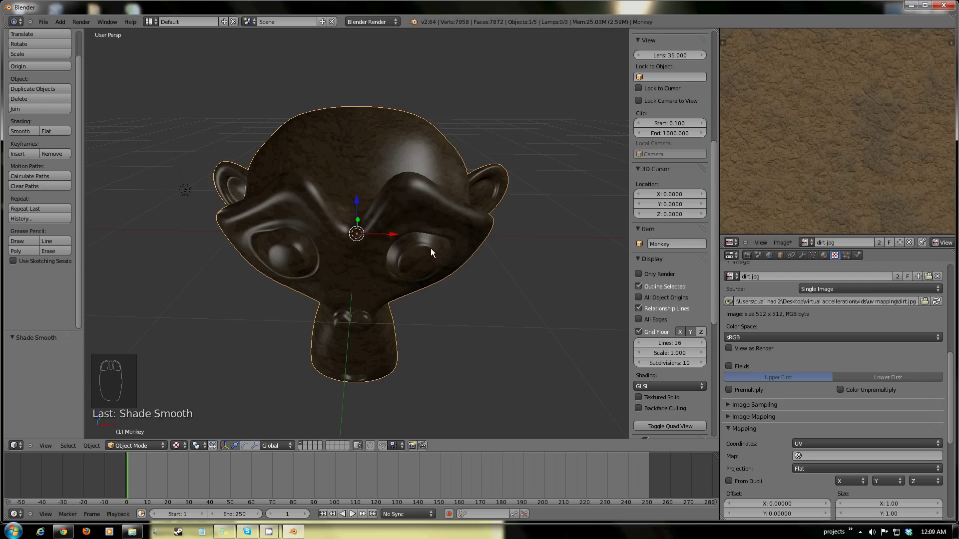
left_click_drag(409, 265, 237, 283)
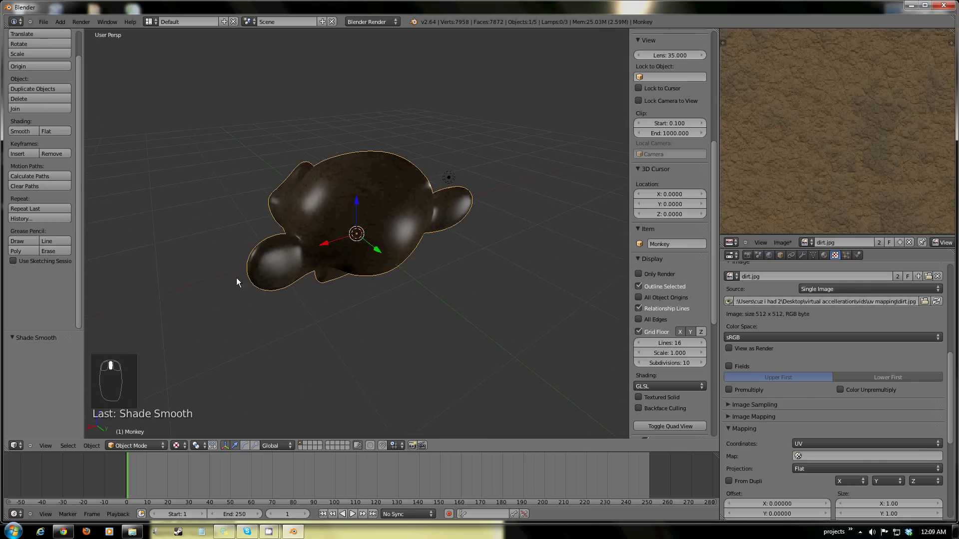
Re-unwrap the monkey with Smart UV Project into separate islands and leave Edit Mode.
key("Tab")
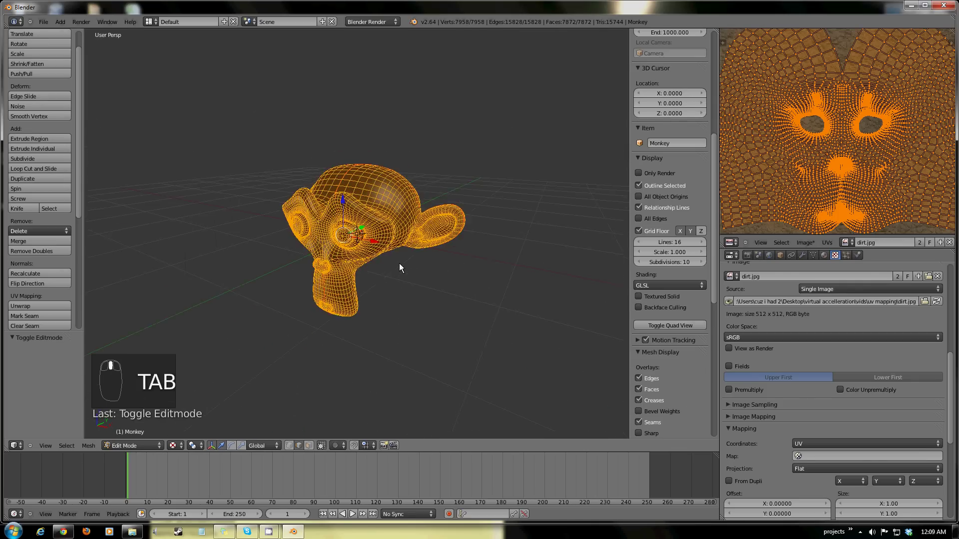
left_click_drag(417, 274, 419, 272)
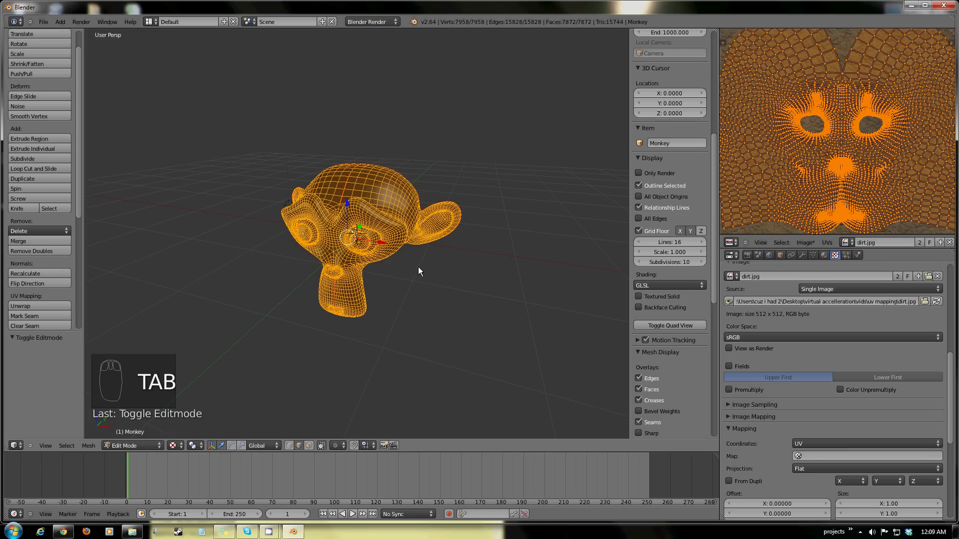
key("u")
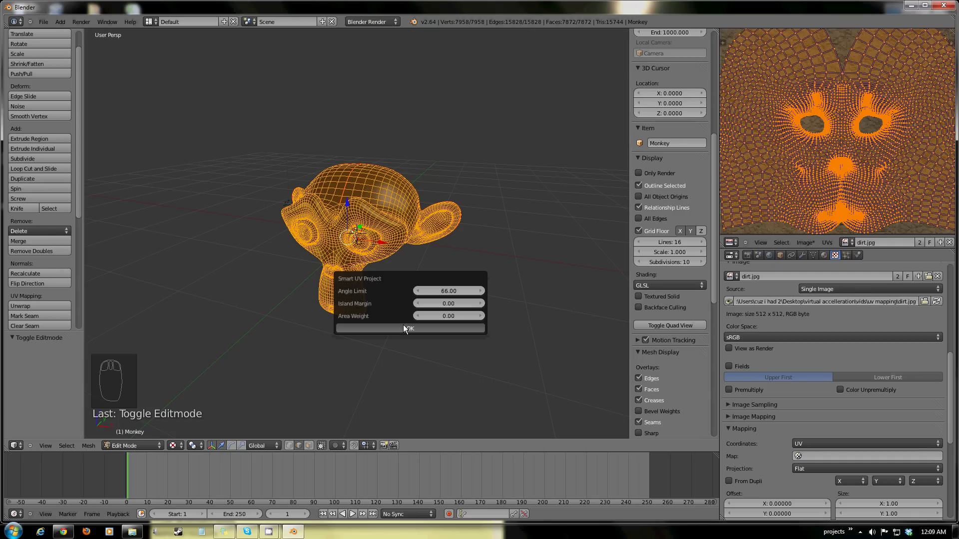
left_click_drag(827, 123, 876, 123)
scroll("up", 3)
scroll("down", 3)
scroll("down", 3)
scroll("up", 3)
left_click_drag(874, 118, 780, 240)
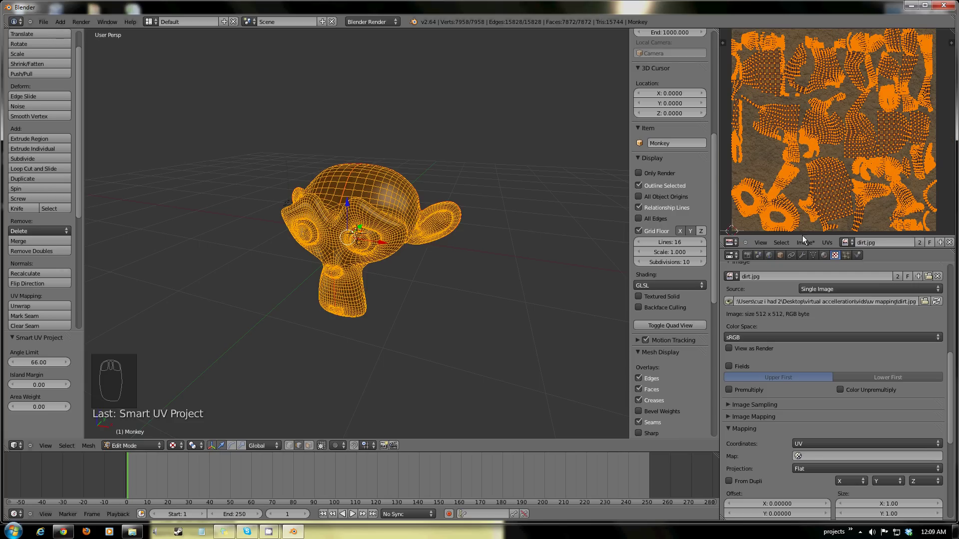
left_click_drag(324, 274, 274, 256)
key("Tab")
Create a new blank 1024×1024 image named 'untitled' in the UV/Image Editor.
middle_click(389, 291)
middle_click(357, 276)
middle_click(384, 291)
left_click_drag(418, 253, 791, 244)
left_click(791, 245)
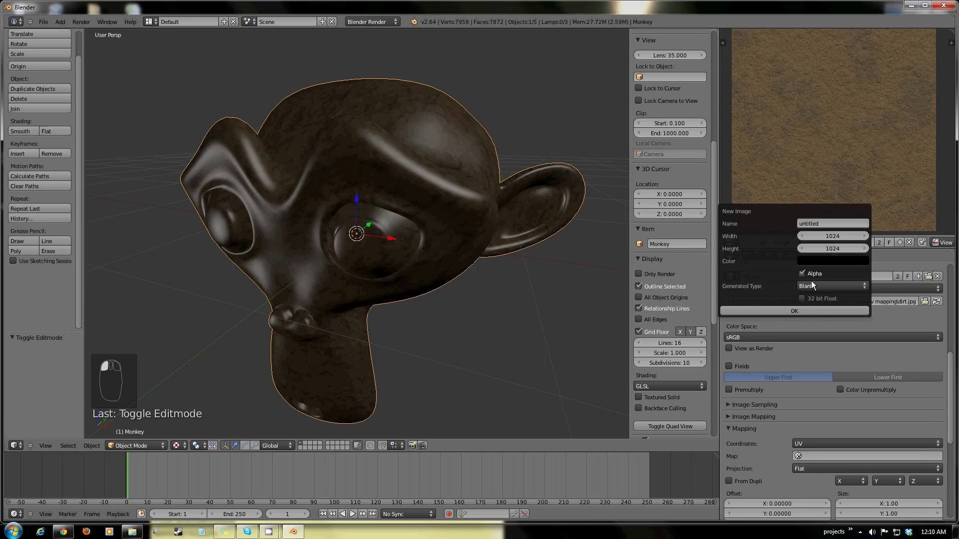
left_click_drag(822, 287, 731, 393)
Use the blank 'untitled' image as the monkey's texture image and its UV layout image.
left_click(731, 393)
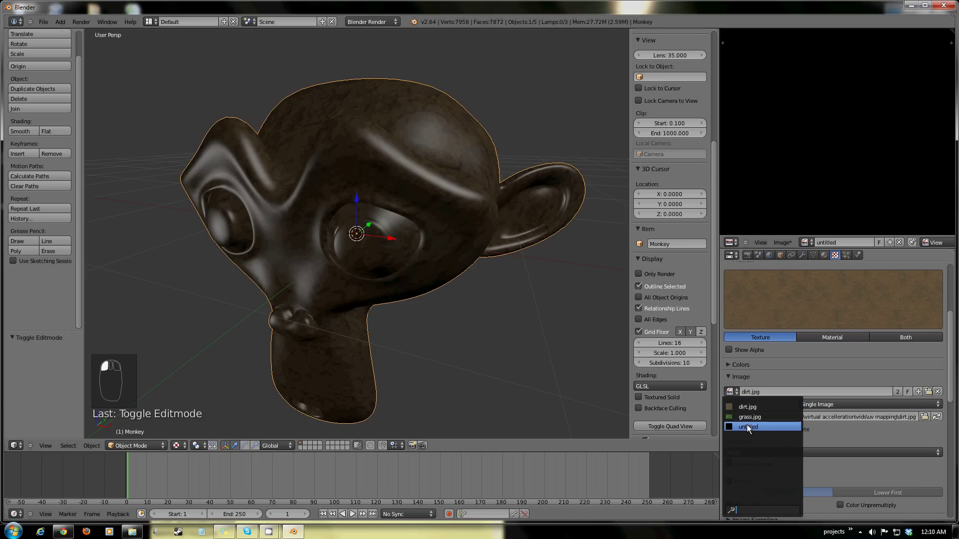
left_click_drag(282, 241, 386, 222)
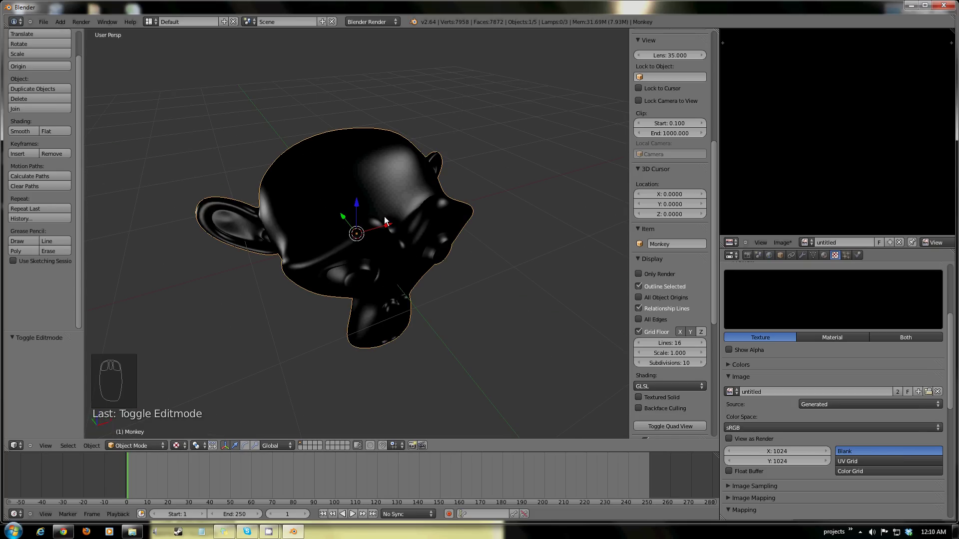
key("Tab")
left_click_drag(449, 263, 850, 247)
left_click(851, 247)
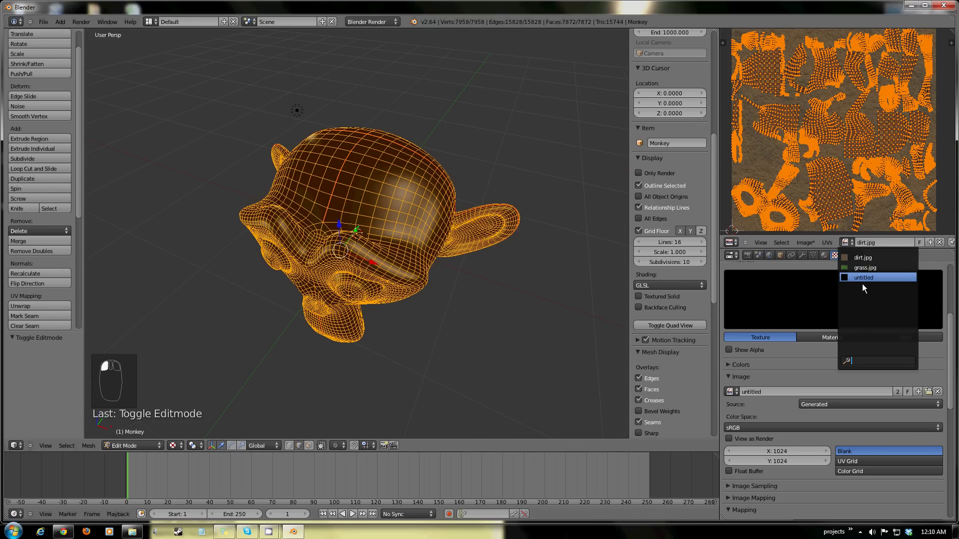
left_click_drag(814, 136, 323, 233)
key("Tab")
Switch to Texture Paint mode on the now-black monkey and begin renaming its texture.
left_click(181, 449)
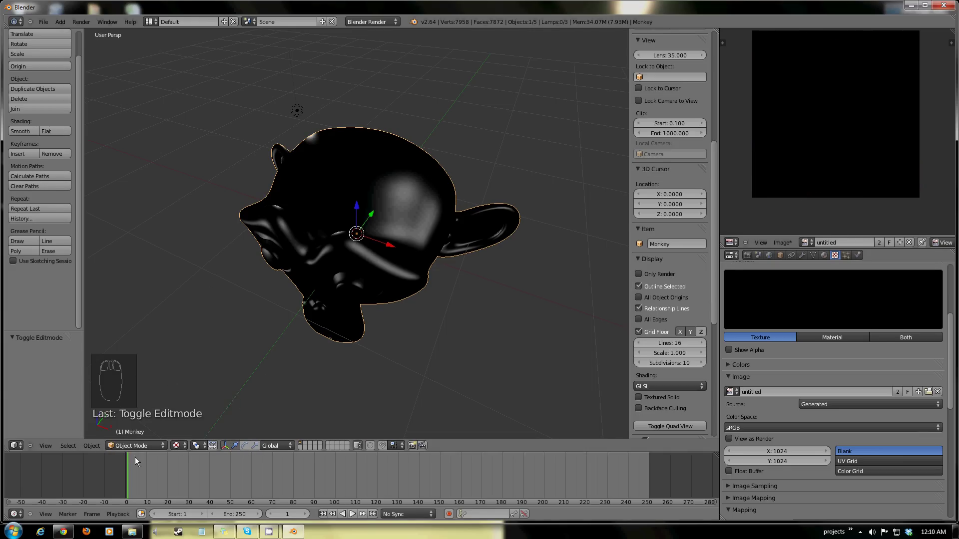
left_click(143, 444)
left_click_drag(259, 281, 51, 266)
left_click(50, 266)
left_click(43, 321)
left_click_drag(242, 272, 821, 330)
left_click_drag(806, 410, 737, 301)
left_click(766, 353)
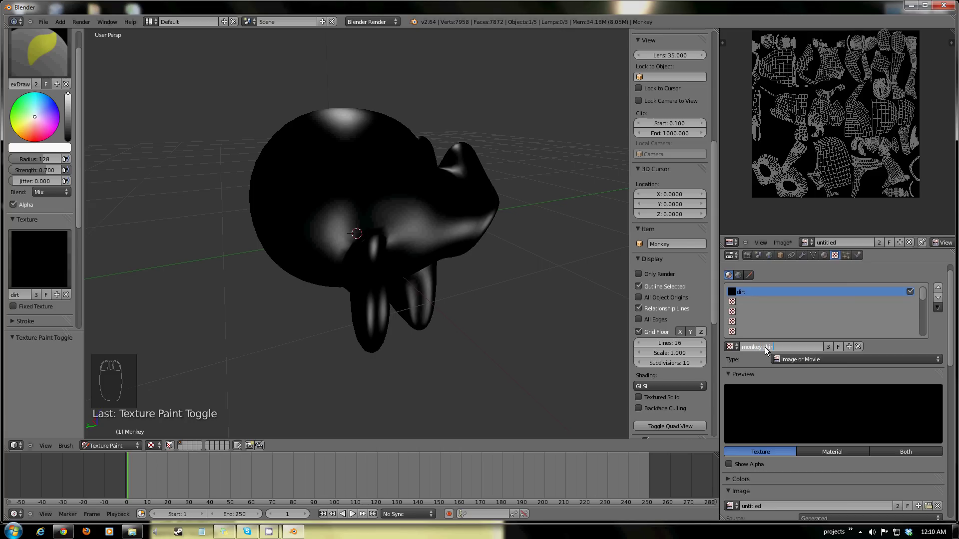
Name the texture 'monkey skin' and add an Image or Movie texture slot loaded with dirt.jpg.
left_click_drag(786, 346, 737, 318)
left_click_drag(752, 349, 767, 368)
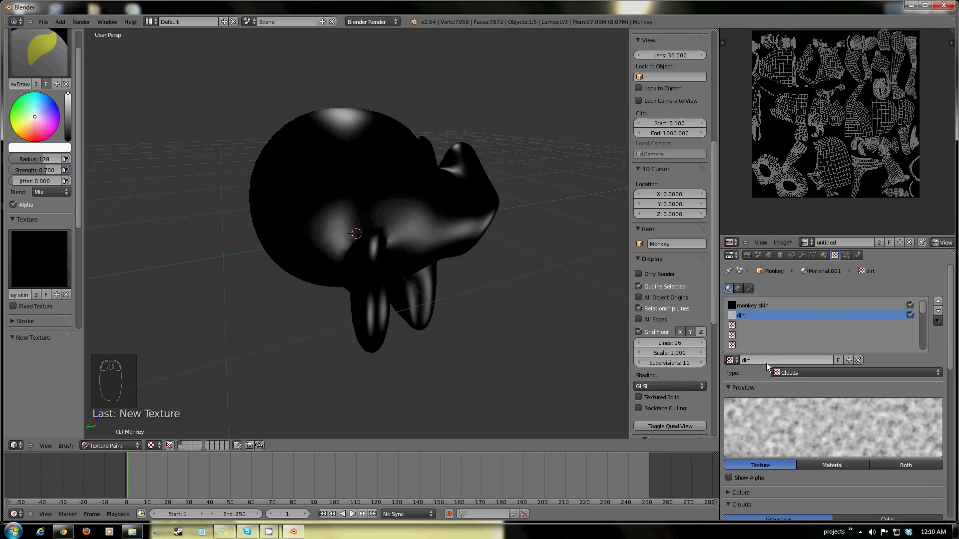
left_click(787, 375)
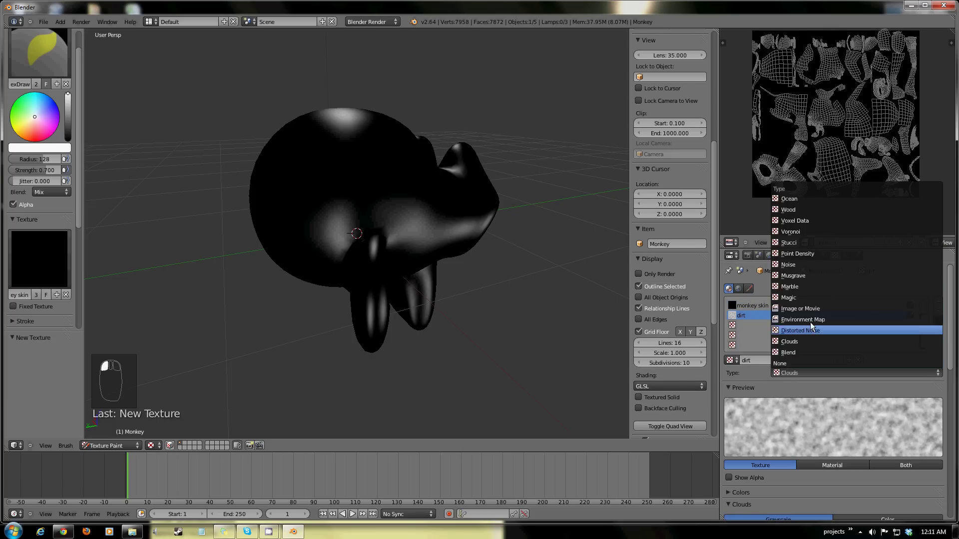
left_click_drag(777, 406, 756, 326)
left_click(732, 428)
left_click_drag(808, 374, 911, 318)
left_click(481, 331)
Set the paint brush's texture to the dirt image.
middle_click(391, 238)
middle_click(449, 279)
left_click_drag(310, 296, 41, 268)
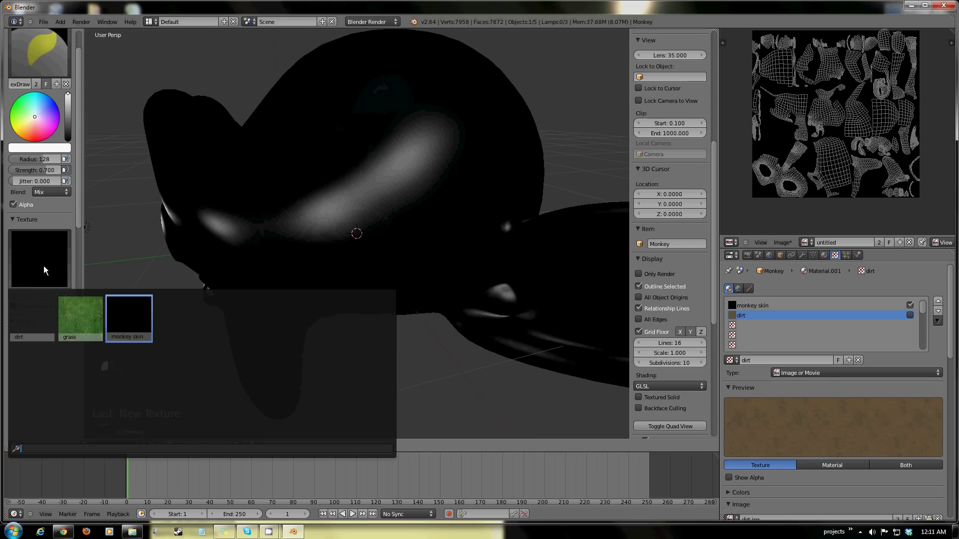
left_click(39, 332)
Paint dirt strokes over the monkey's face, sides and back of the head.
left_click_drag(272, 259, 360, 234)
left_click(360, 234)
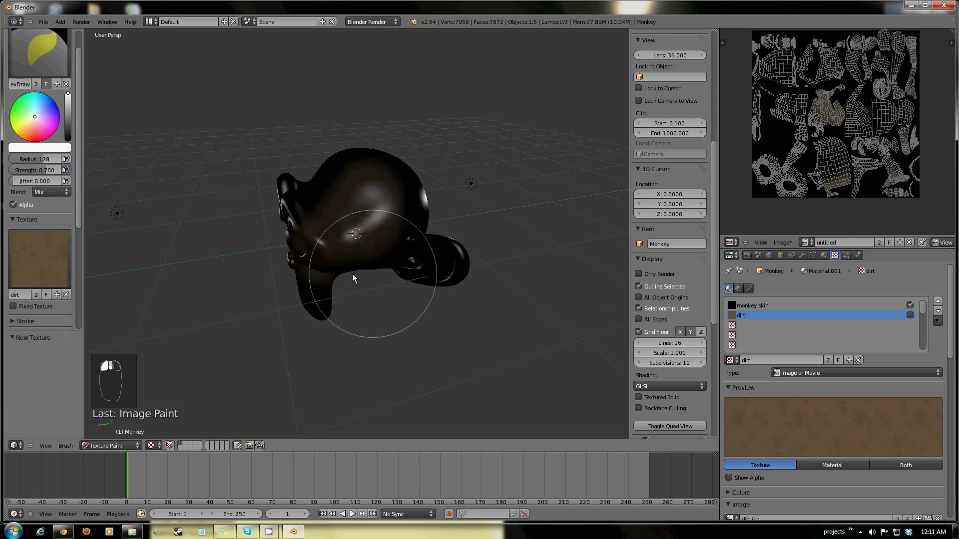
middle_click(372, 249)
left_click(326, 314)
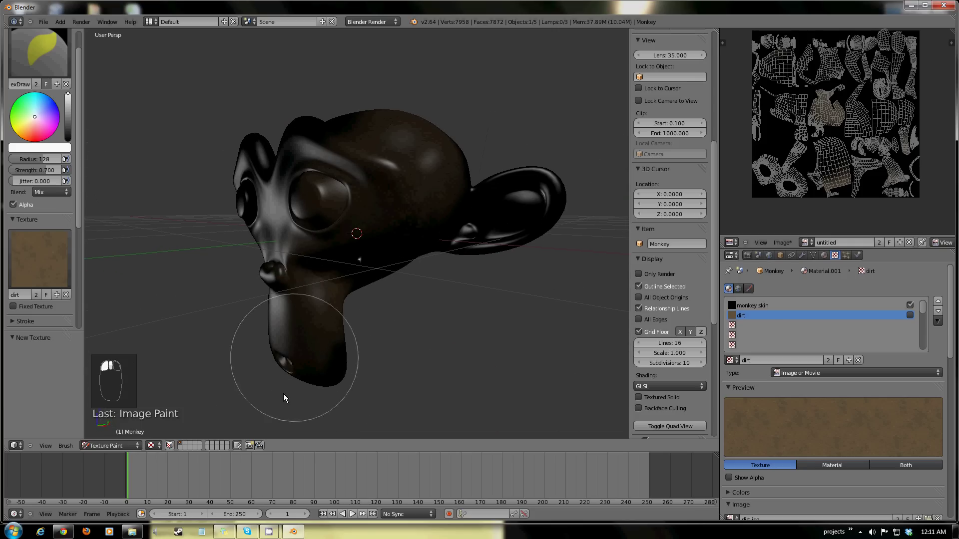
left_click_drag(355, 315, 460, 251)
left_click(323, 156)
left_click(354, 264)
left_click_drag(372, 368, 61, 67)
left_click_drag(61, 109, 34, 202)
left_click_drag(90, 204, 345, 250)
middle_click(346, 250)
Raise brush Strength to 1.0 and cover the remaining black areas, head and ears with dirt.
left_click(421, 208)
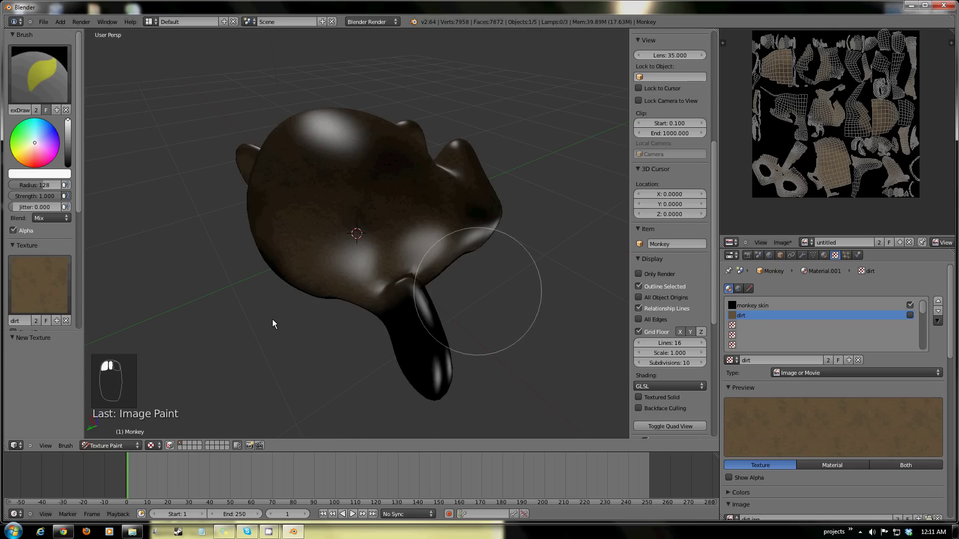
middle_click(351, 169)
left_click(471, 254)
left_click_drag(341, 312, 778, 309)
left_click(778, 306)
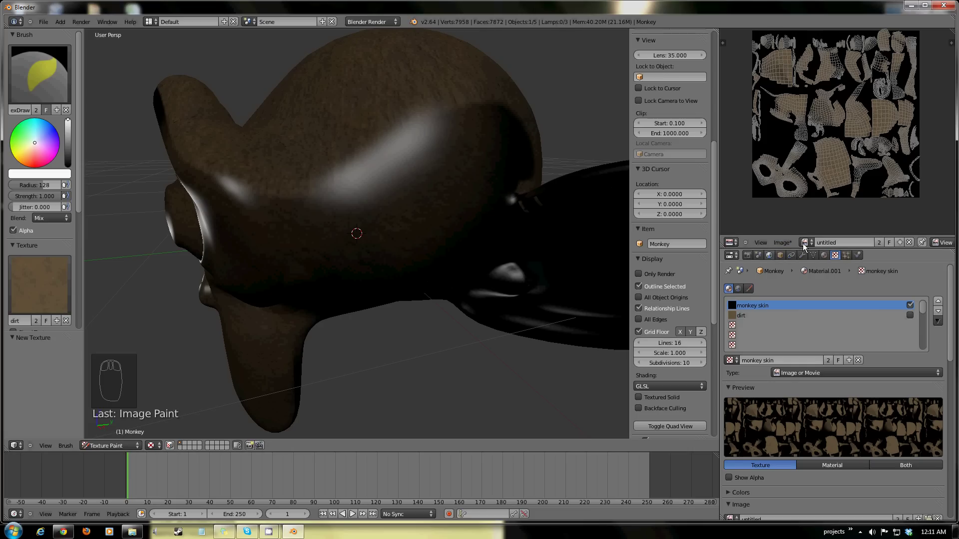
Pack the painted skin image as PNG and scroll the texture properties down to Influence.
left_click(780, 246)
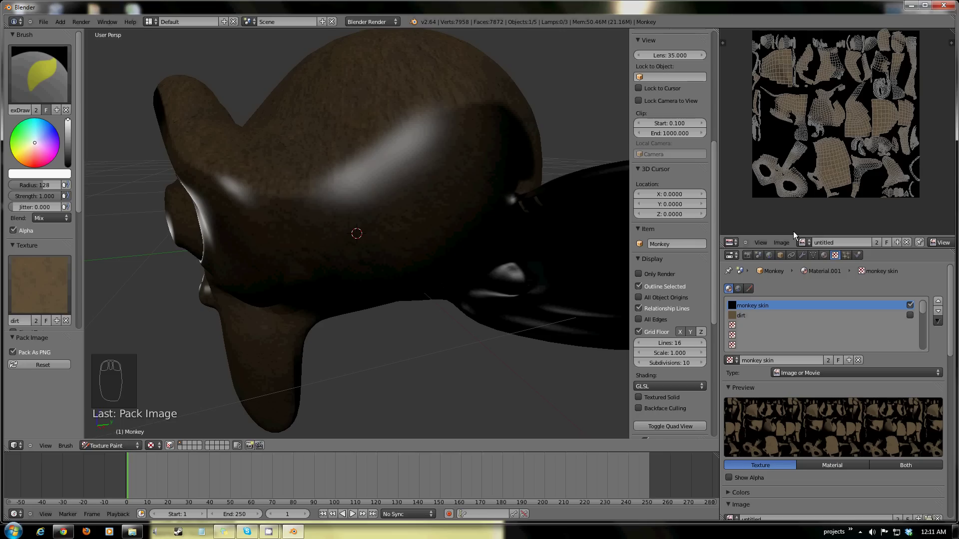
left_click_drag(826, 396, 235, 133)
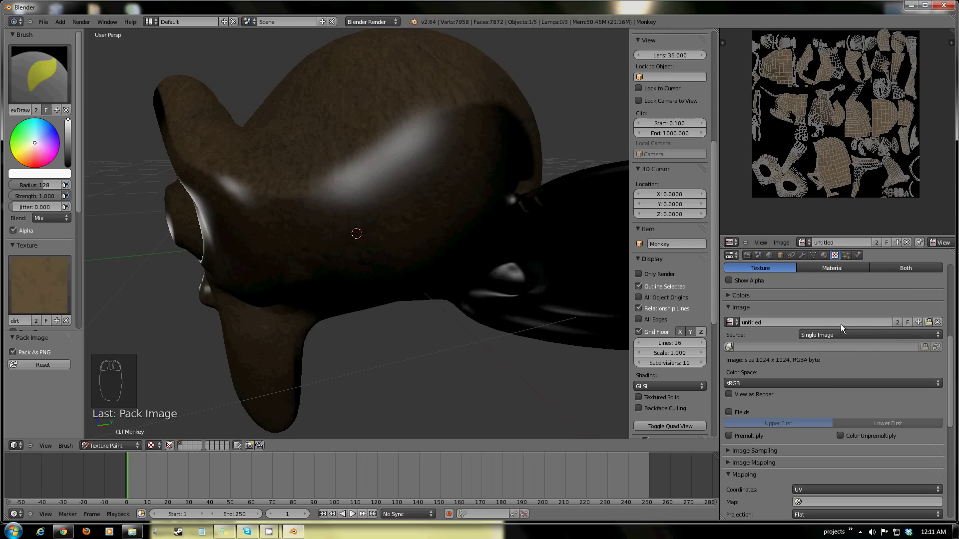
left_click_drag(40, 26, 153, 204)
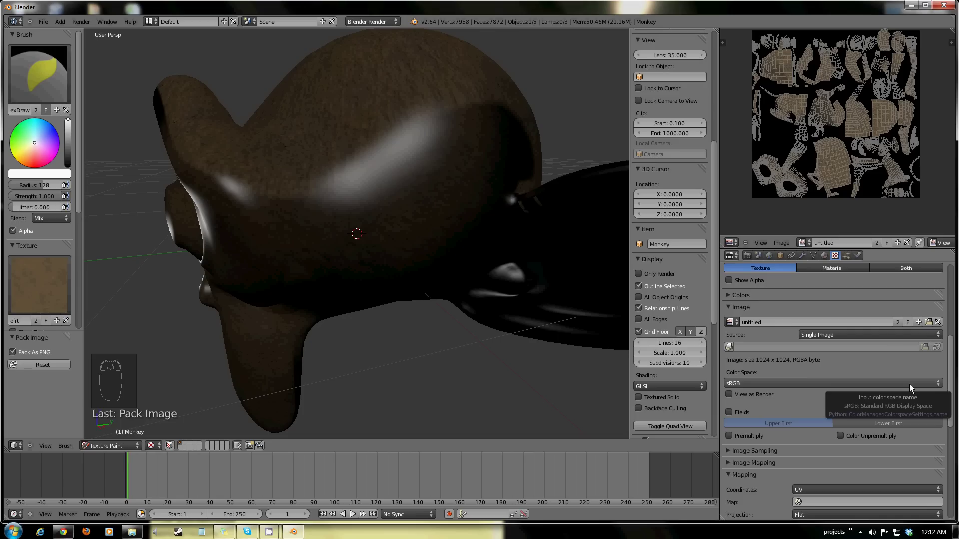
left_click_drag(876, 460, 855, 387)
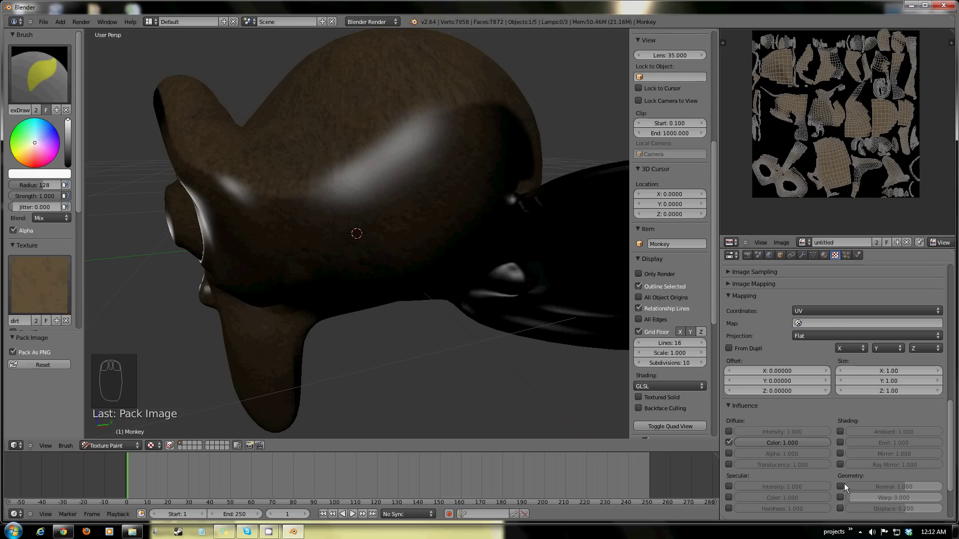
Enable normal (bump) influence on the dirt texture and lower it to about 0.2.
left_click(843, 489)
middle_click(877, 473)
left_click(884, 489)
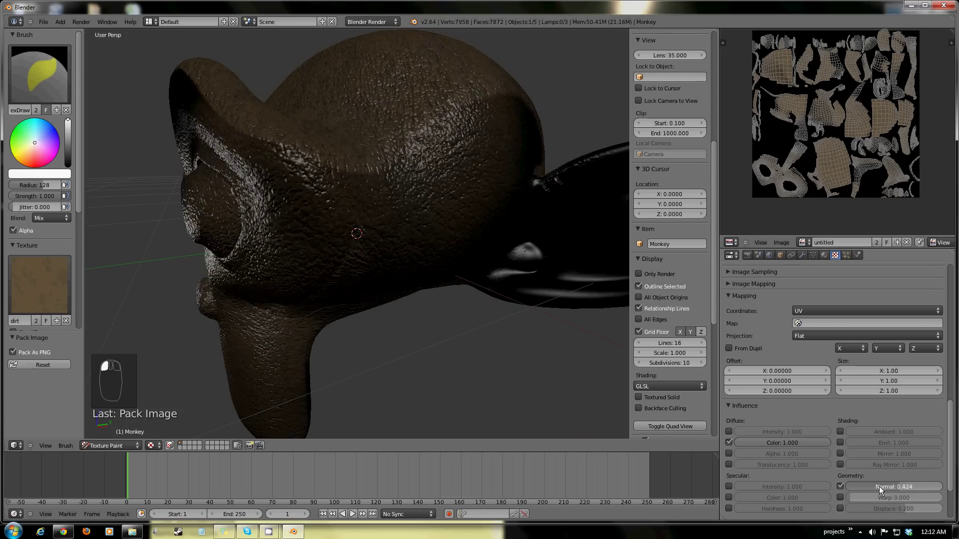
left_click_drag(340, 280, 527, 290)
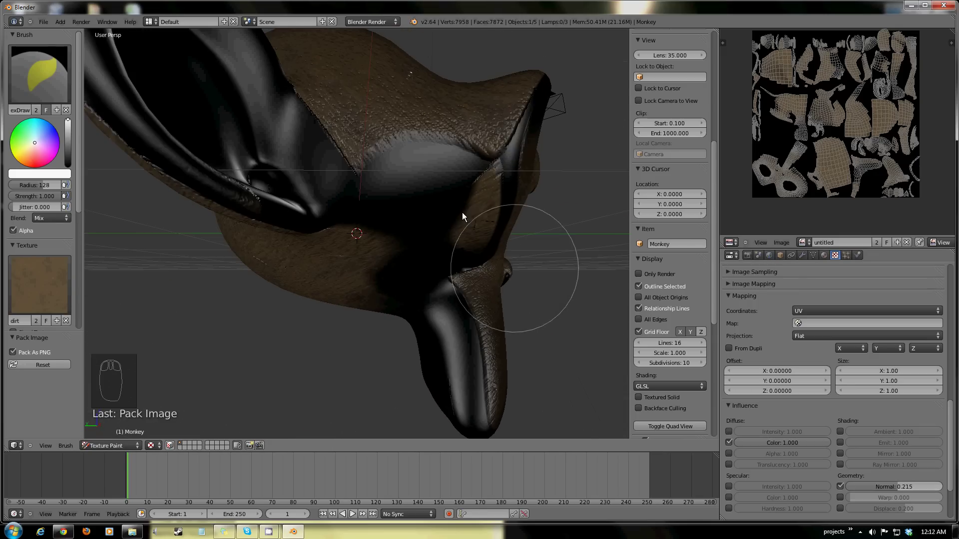
Paint bumpy dirt over the underside, face, brow and eye area of Suzanne.
left_click(447, 210)
middle_click(382, 293)
left_click_drag(396, 320, 708, 333)
scroll("down", 3)
left_click_drag(434, 252, 302, 218)
left_click_drag(335, 234, 441, 165)
left_click(441, 165)
left_click_drag(203, 233, 444, 22)
left_click(239, 212)
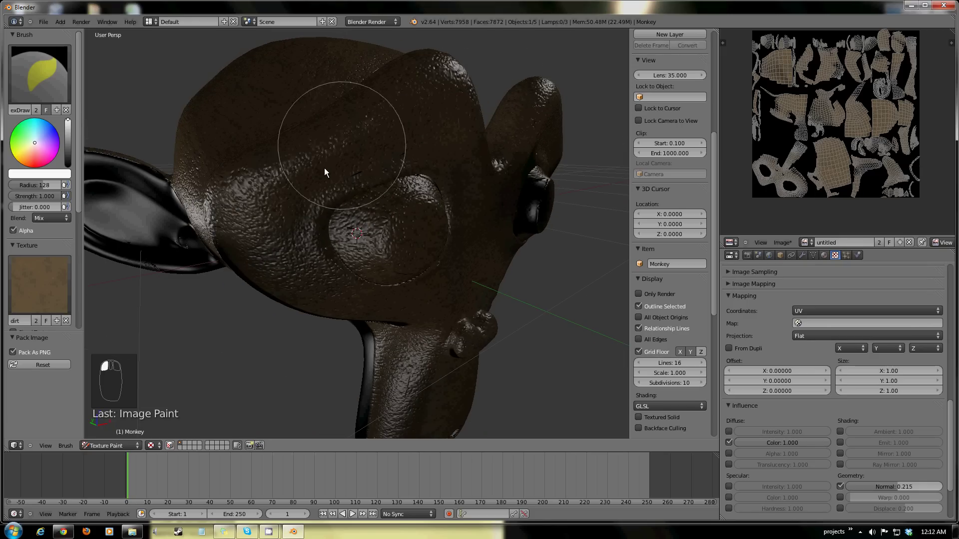
left_click_drag(369, 199, 475, 143)
left_click(476, 143)
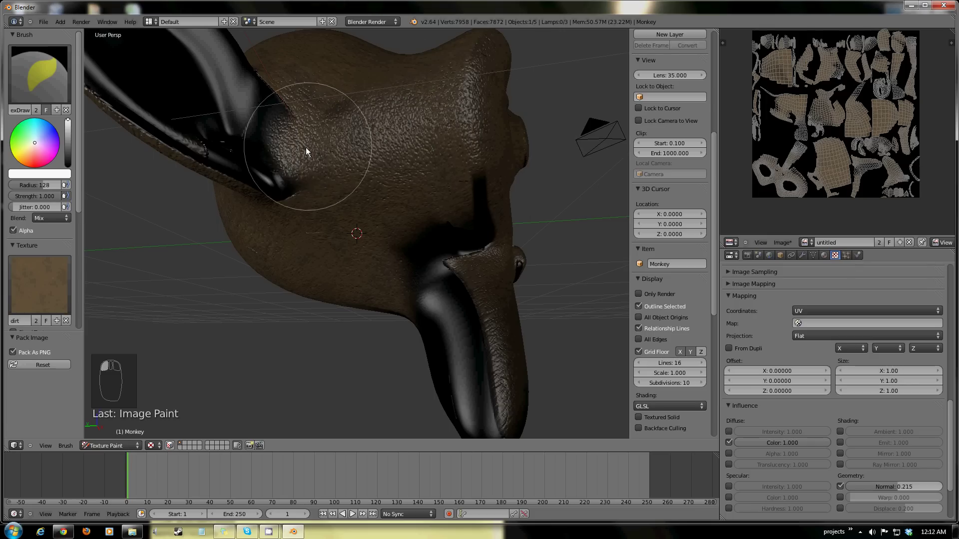
Orbit to the other side and cover the rest of Suzanne's head and sides with dirt.
middle_click(305, 150)
left_click(350, 160)
left_click_drag(322, 214, 350, 124)
left_click_drag(350, 124, 468, 139)
left_click_drag(366, 177, 262, 246)
left_click_drag(311, 198, 462, 343)
left_click(463, 343)
left_click_drag(531, 245, 545, 227)
left_click(565, 208)
left_click_drag(515, 294, 472, 217)
left_click_drag(441, 209, 365, 201)
left_click_drag(331, 243, 402, 130)
left_click(402, 129)
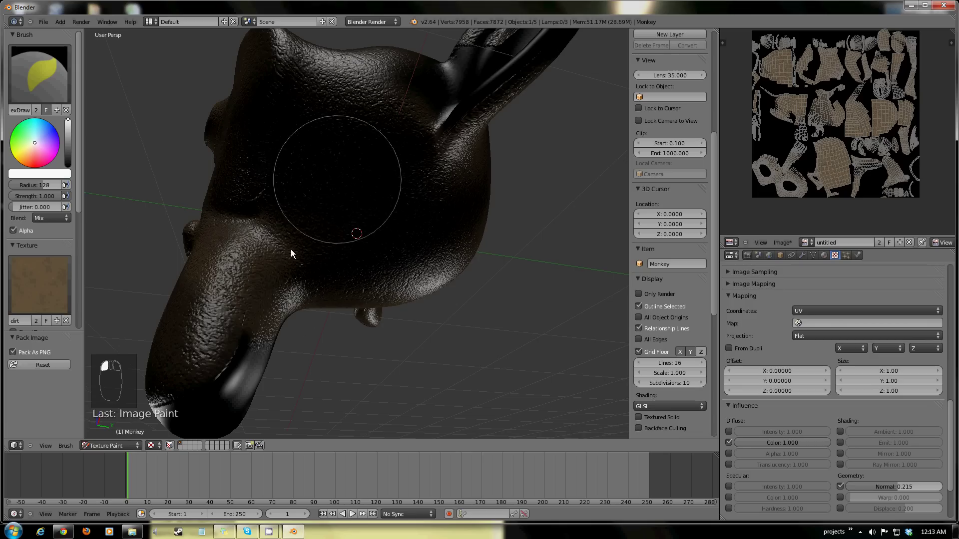
Paint grass down Suzanne's nose and over the top of the head.
left_click_drag(371, 283, 51, 297)
left_click(350, 185)
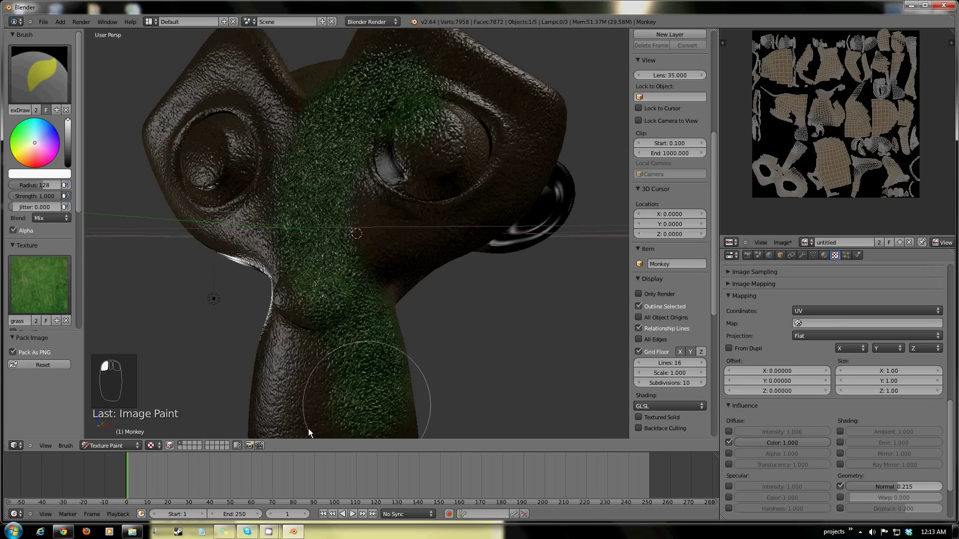
middle_click(453, 199)
middle_click(275, 283)
left_click_drag(275, 283, 232, 313)
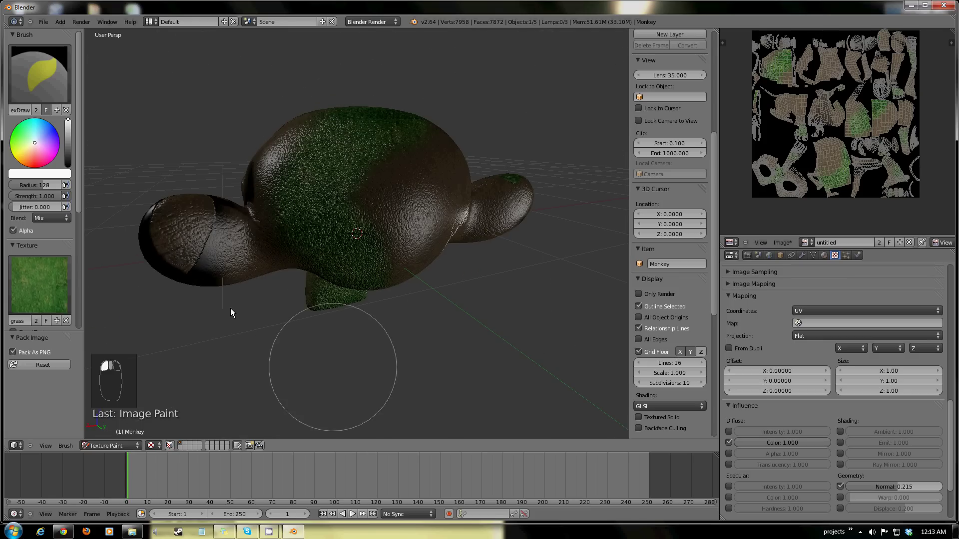
left_click(387, 344)
Swing back to the face and add grass patches over the nose and brow.
middle_click(463, 308)
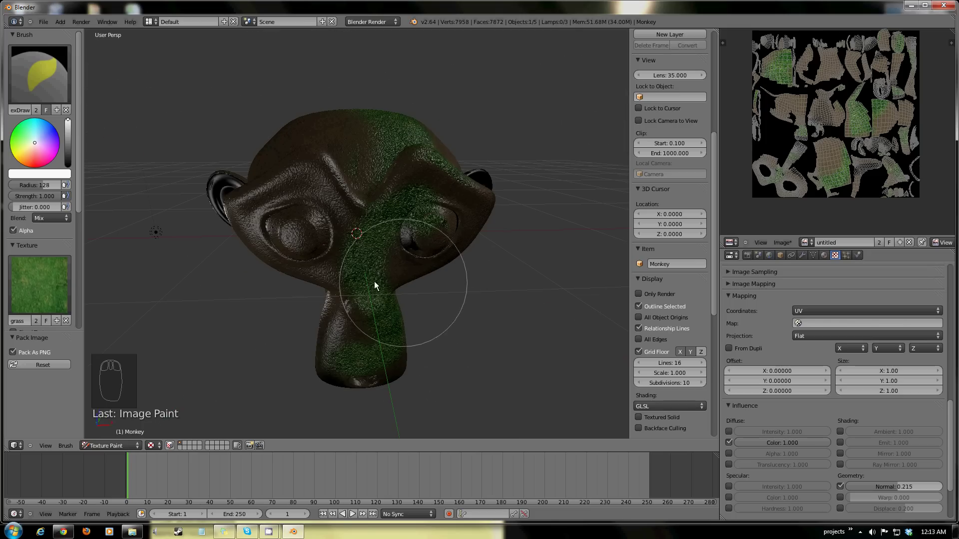
left_click_drag(386, 319, 386, 300)
left_click_drag(306, 286, 116, 447)
left_click(150, 398)
Delete Suzanne, add a plane and scale it up to about one and a half times.
key("x")
left_click_drag(356, 290, 349, 318)
key("space")
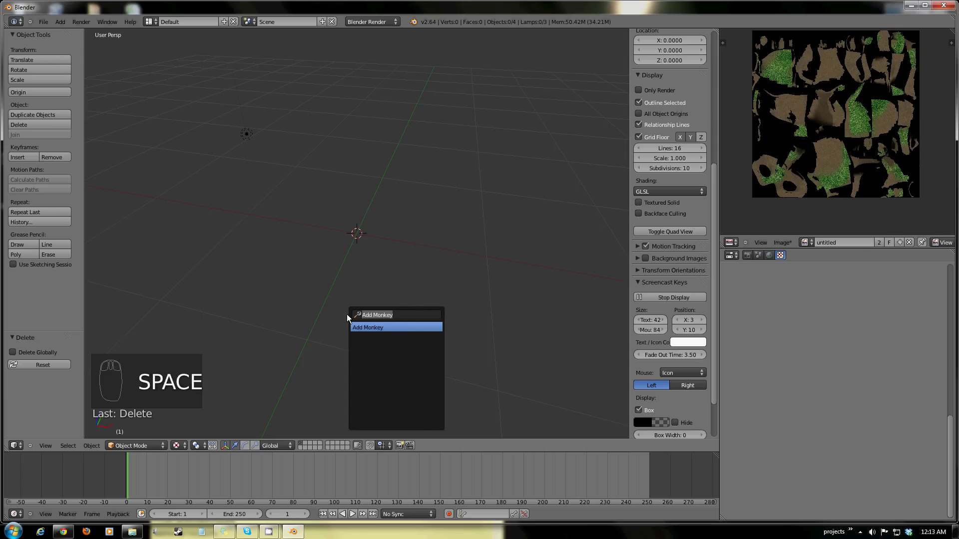
middle_click(360, 311)
key("s")
left_click_drag(485, 352, 717, 264)
key("s")
left_click_drag(809, 262, 741, 429)
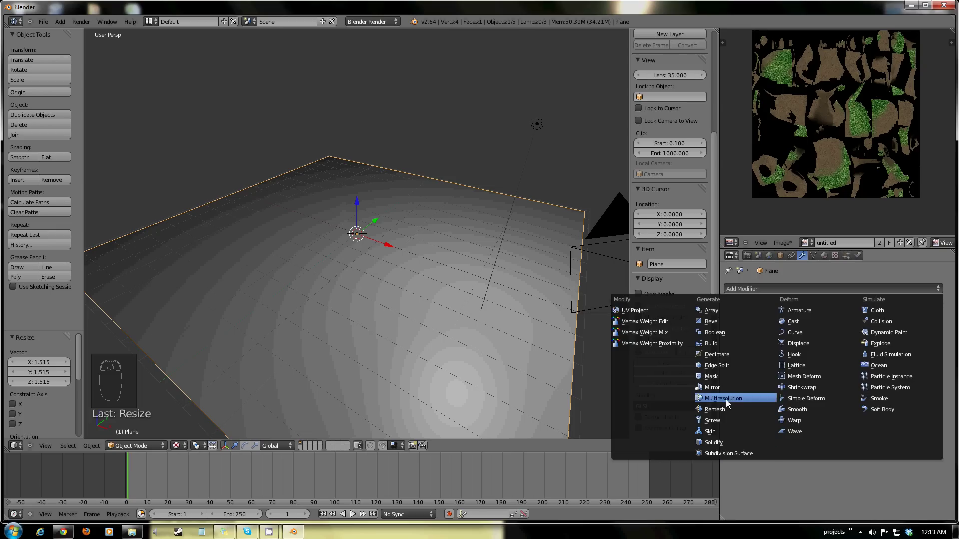
Add a Multiresolution modifier to the plane and subdivide it for sculpting.
left_click_drag(279, 360, 895, 348)
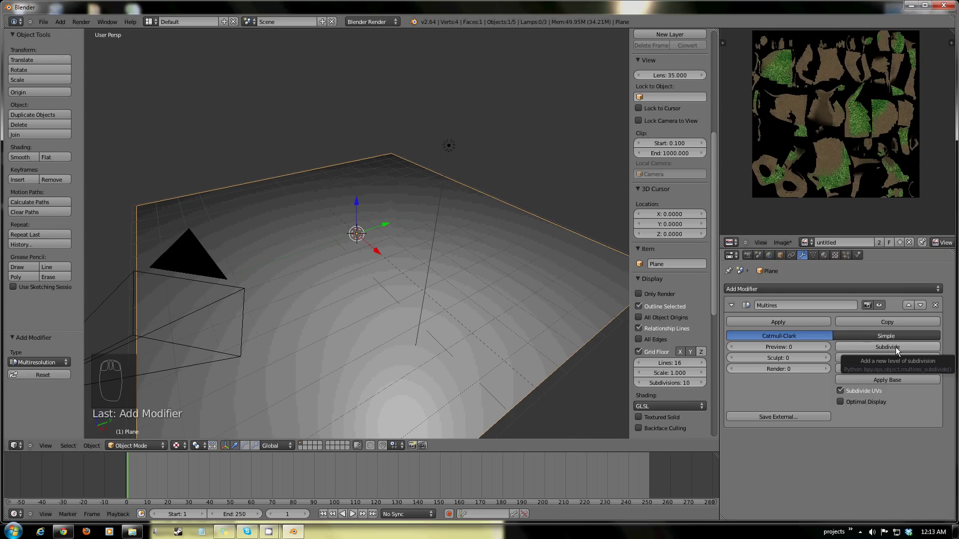
left_click_drag(897, 351, 102, 506)
left_click(143, 450)
left_click_drag(356, 329, 451, 291)
left_click(452, 291)
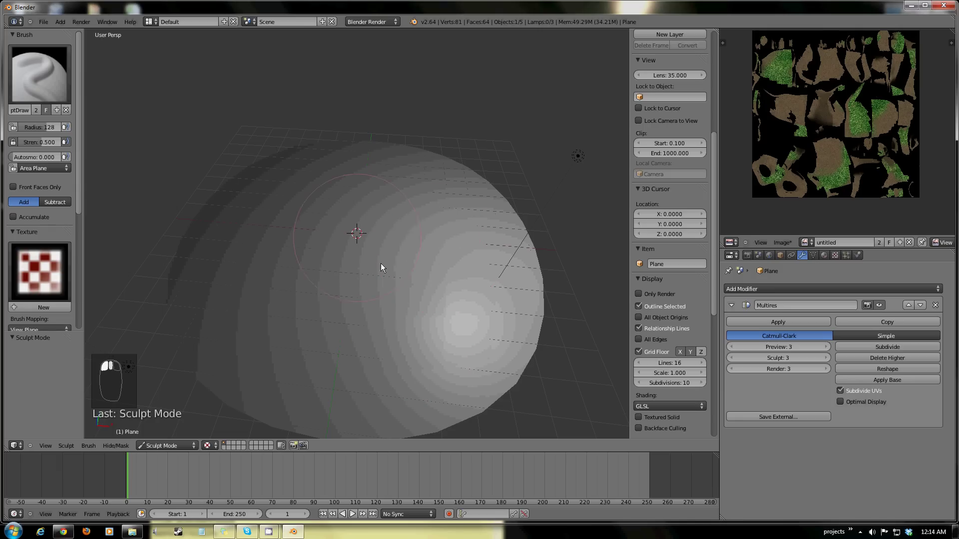
Sculpt the plane up into a raised dome with the draw brush.
left_click_drag(457, 419, 865, 347)
left_click_drag(865, 347, 449, 305)
middle_click(864, 347)
left_click_drag(389, 341, 430, 233)
left_click_drag(427, 334, 760, 353)
left_click_drag(725, 363, 31, 147)
left_click_drag(57, 142, 394, 152)
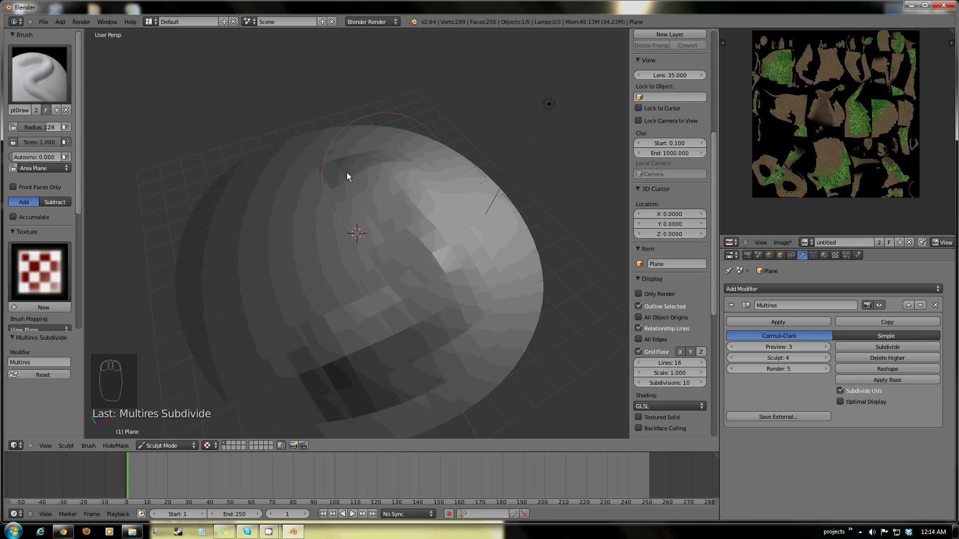
Add a finer subdivision level and sculpt checker-patterned bumps into the dome.
left_click(429, 338)
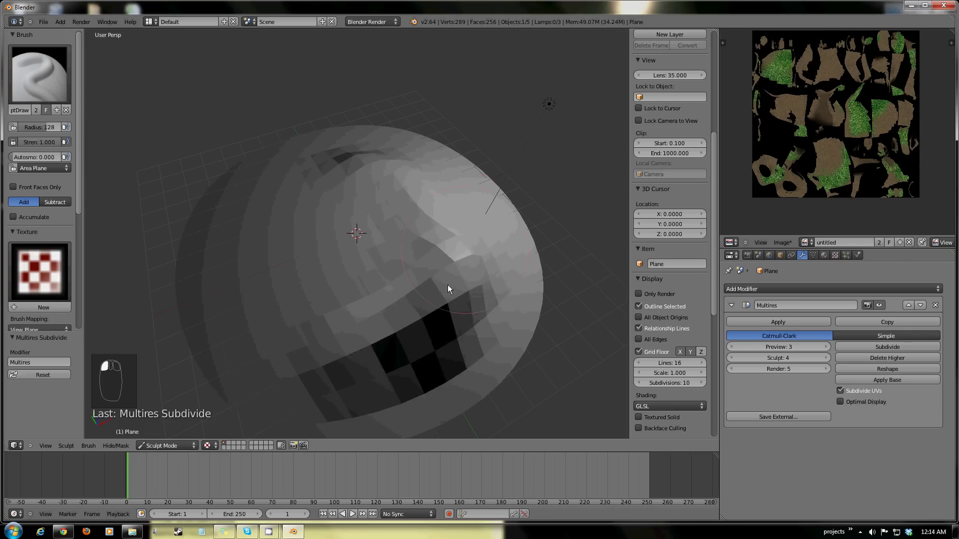
left_click(413, 347)
left_click_drag(469, 338, 311, 219)
left_click_drag(347, 182, 480, 257)
left_click_drag(345, 319, 830, 360)
left_click_drag(831, 360, 334, 359)
left_click_drag(297, 358, 379, 257)
Smooth out the harsh bumps, then build up clay on the dome's surface.
left_click(413, 327)
left_click_drag(407, 407, 416, 267)
left_click_drag(418, 331, 327, 193)
left_click_drag(293, 335, 378, 200)
left_click_drag(333, 300, 254, 324)
left_click_drag(299, 257, 361, 323)
left_click_drag(312, 336, 416, 275)
left_click_drag(426, 220, 490, 321)
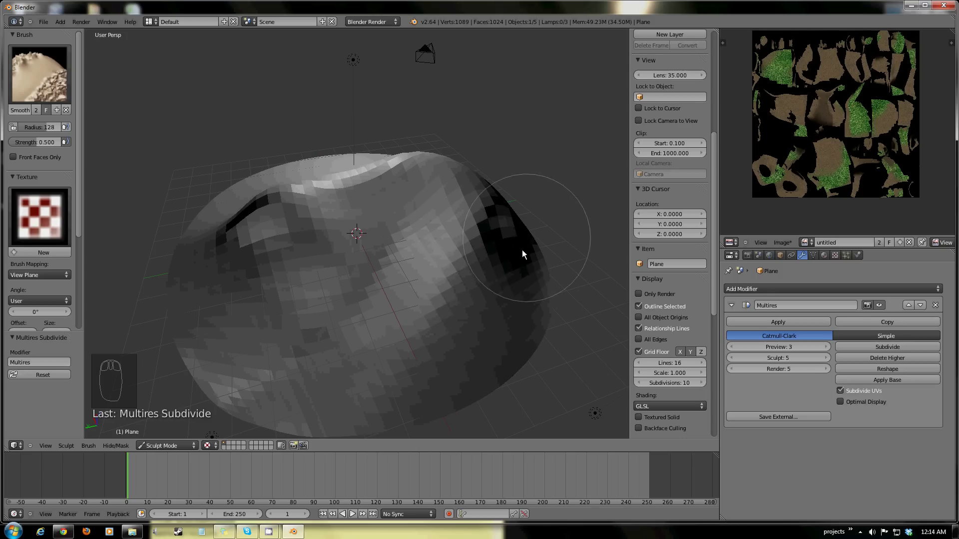
middle_click(375, 344)
left_click_drag(347, 348, 350, 343)
left_click_drag(336, 321, 349, 342)
Go to top view and apply the Multires modifier to bake the sculpt into the mesh.
key("KP_7")
key("KP_5")
key("Tab")
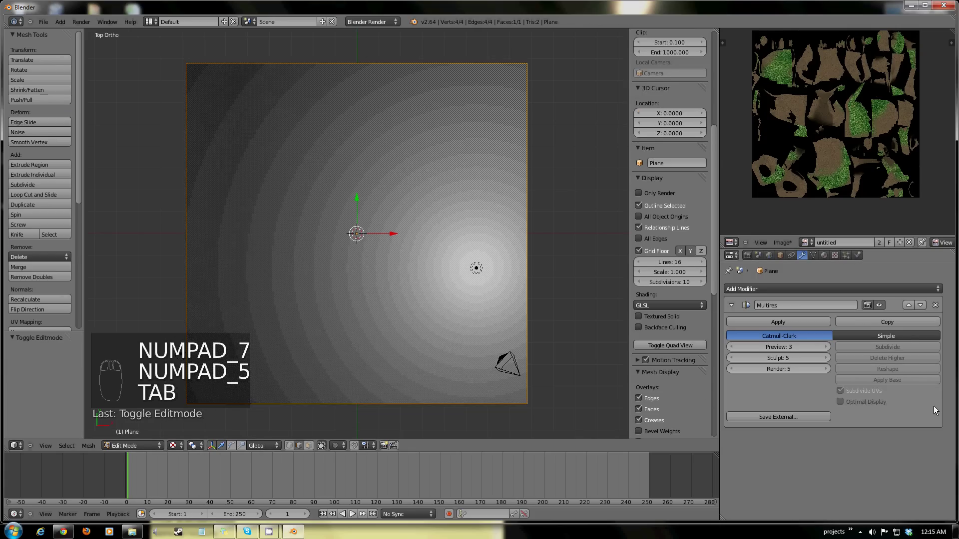
key("Tab")
key("Tab")
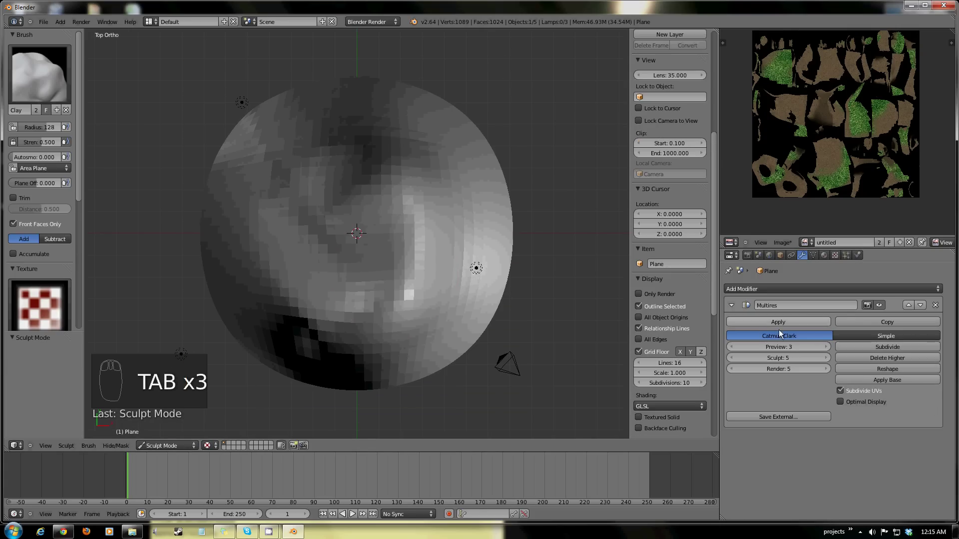
left_click(781, 325)
Unwrap all faces with Project From View, scale the UVs to fill the image and create a new image.
key("Tab")
key("Tab")
key("Tab")
key("u")
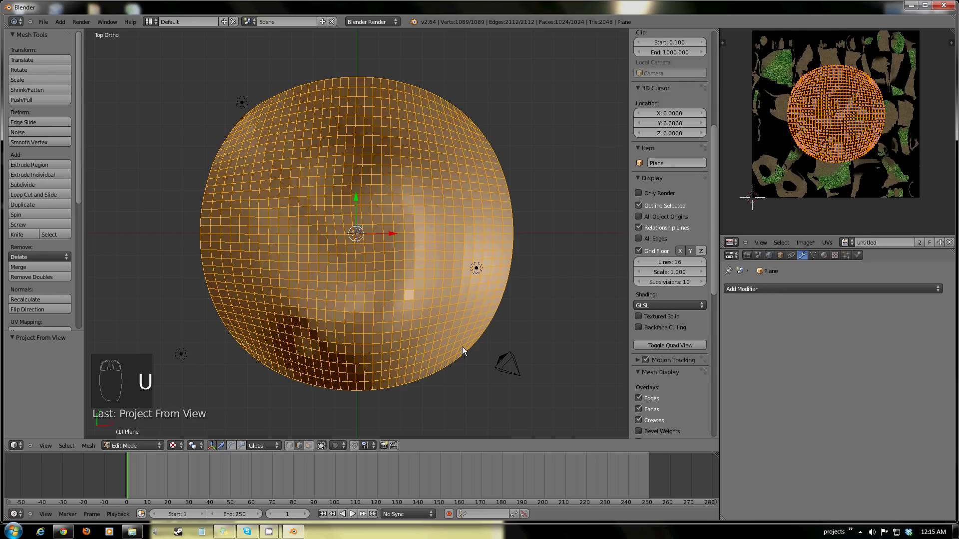
key("s")
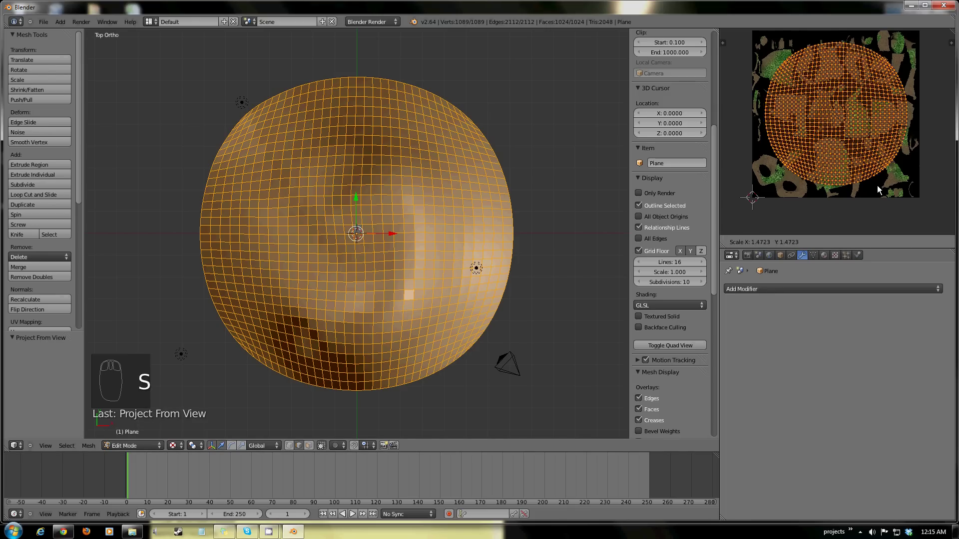
left_click_drag(792, 241, 825, 211)
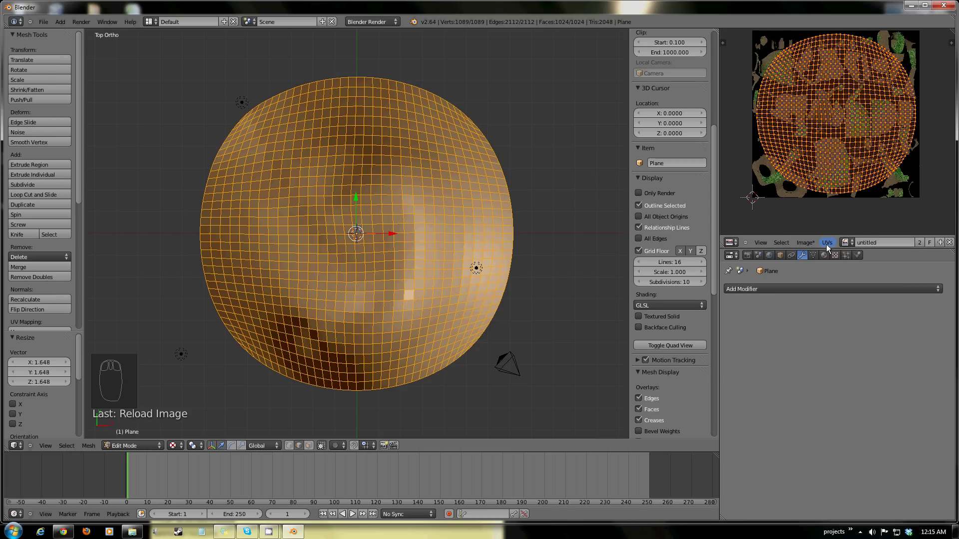
left_click(801, 244)
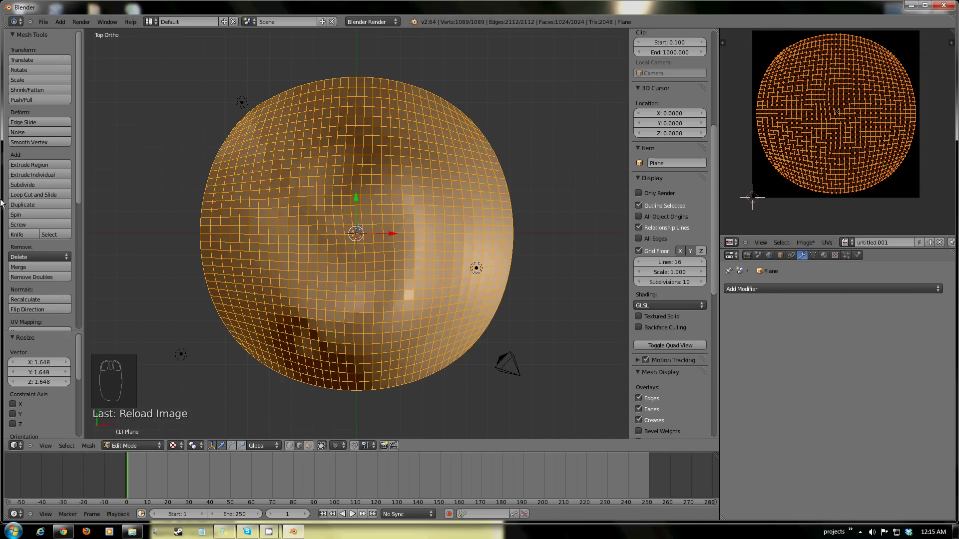
key("Tab")
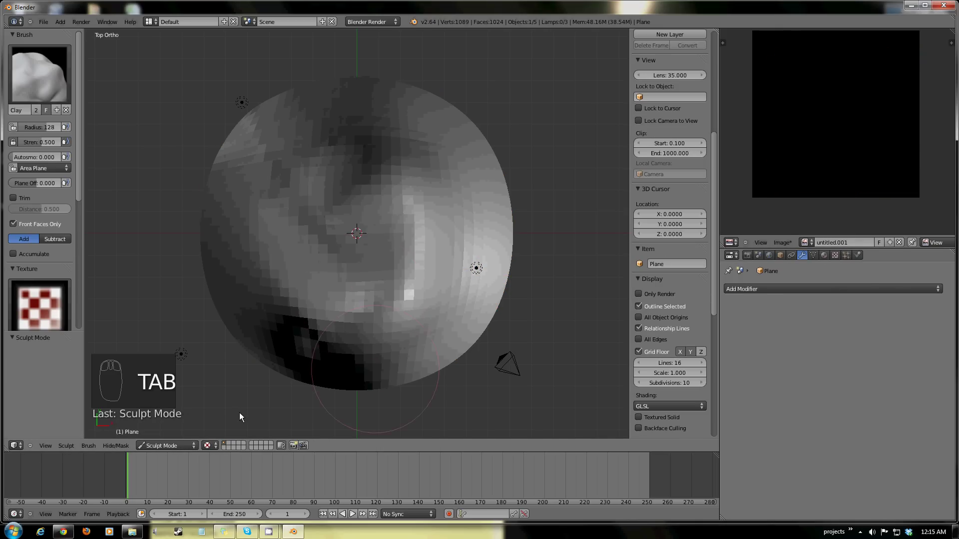
Switch to Texture Paint mode on the plane and pick the grass texture for the brush.
left_click_drag(825, 259, 750, 368)
left_click_drag(824, 387, 809, 375)
middle_click(839, 264)
left_click(741, 378)
middle_click(407, 250)
Paint grass strokes across most of the sculpted dome while orbiting.
left_click_drag(183, 445, 442, 230)
left_click_drag(424, 251, 279, 231)
left_click(334, 203)
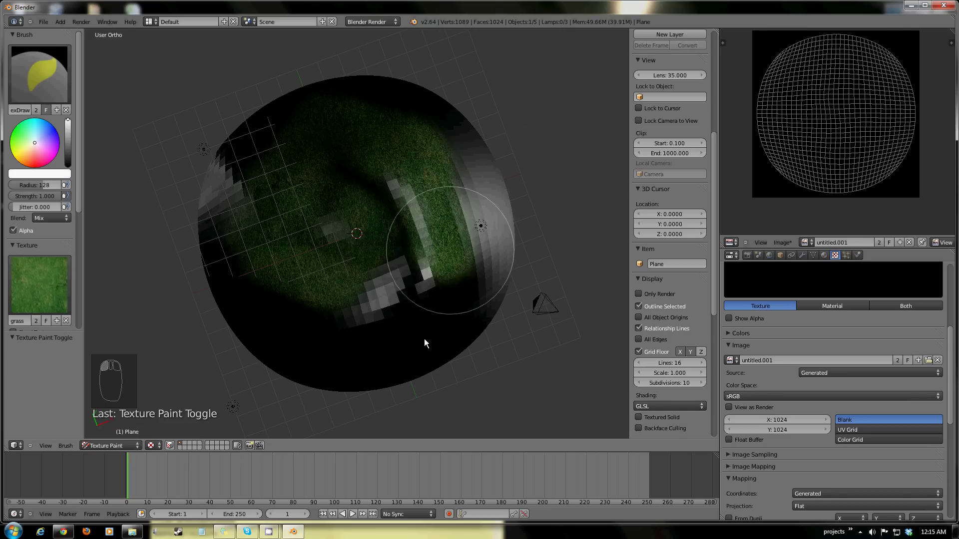
middle_click(420, 288)
left_click(377, 279)
left_click_drag(359, 361, 350, 200)
left_click_drag(350, 200, 306, 217)
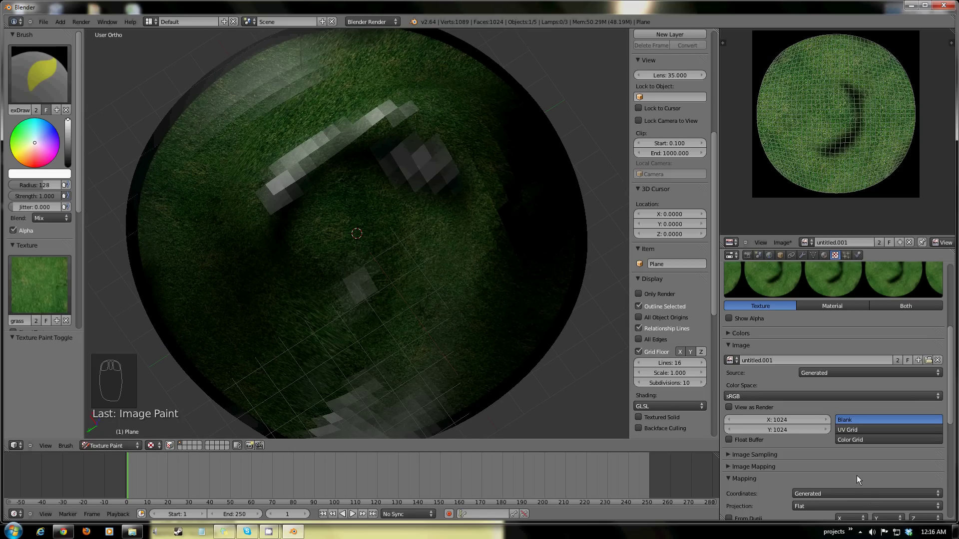
Set the grass texture's mapping coordinates to UV and dab more grass onto the dome.
left_click(871, 495)
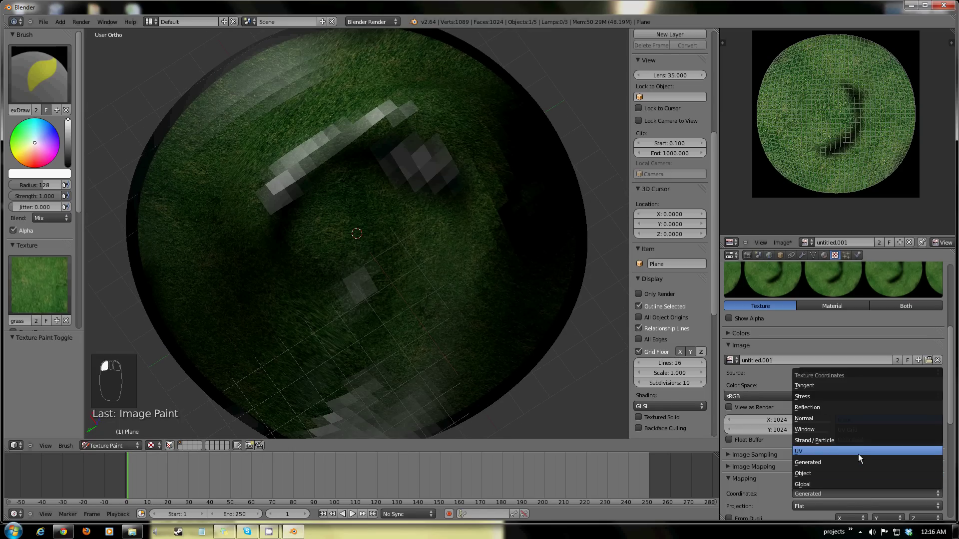
middle_click(316, 318)
left_click(306, 204)
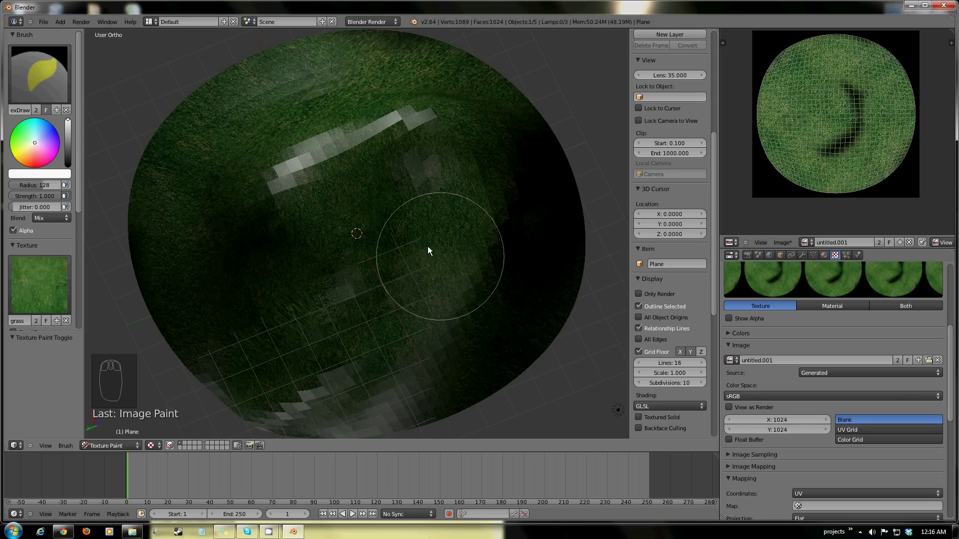
middle_click(296, 214)
left_click(444, 255)
middle_click(408, 319)
left_click(548, 306)
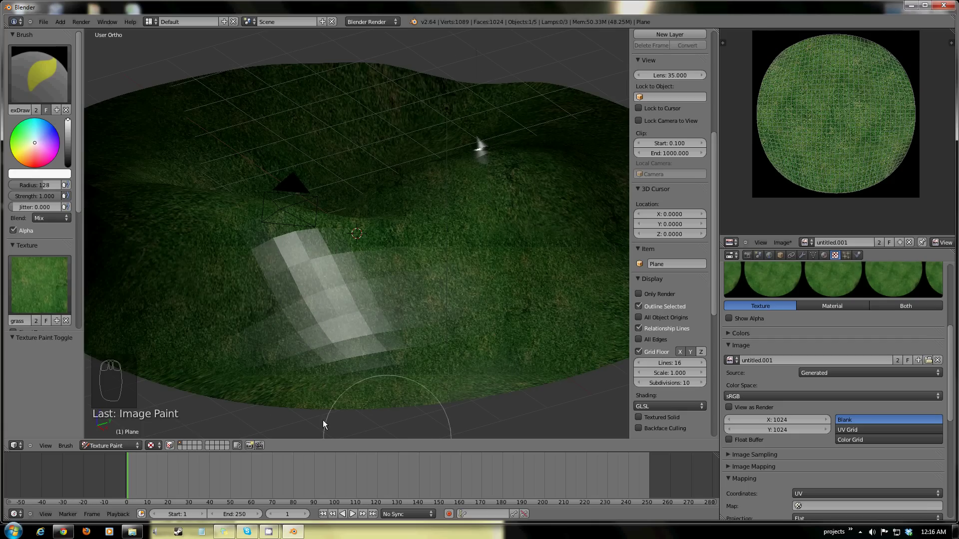
Paint grass over the remaining dark areas until the whole dome is covered.
left_click_drag(442, 282, 4, 185)
left_click(434, 310)
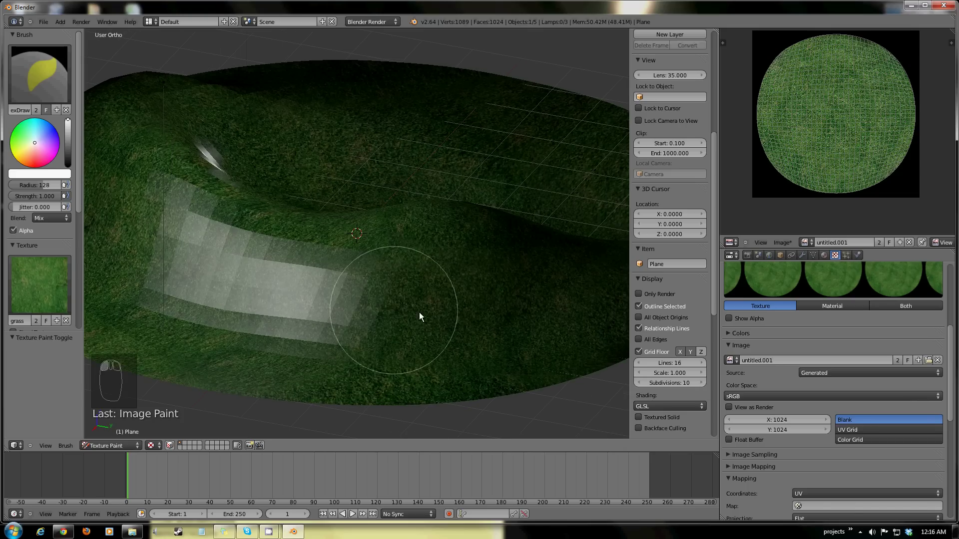
left_click_drag(275, 344, 533, 323)
left_click_drag(358, 302, 362, 382)
left_click_drag(292, 323, 461, 270)
left_click_drag(461, 270, 931, 13)
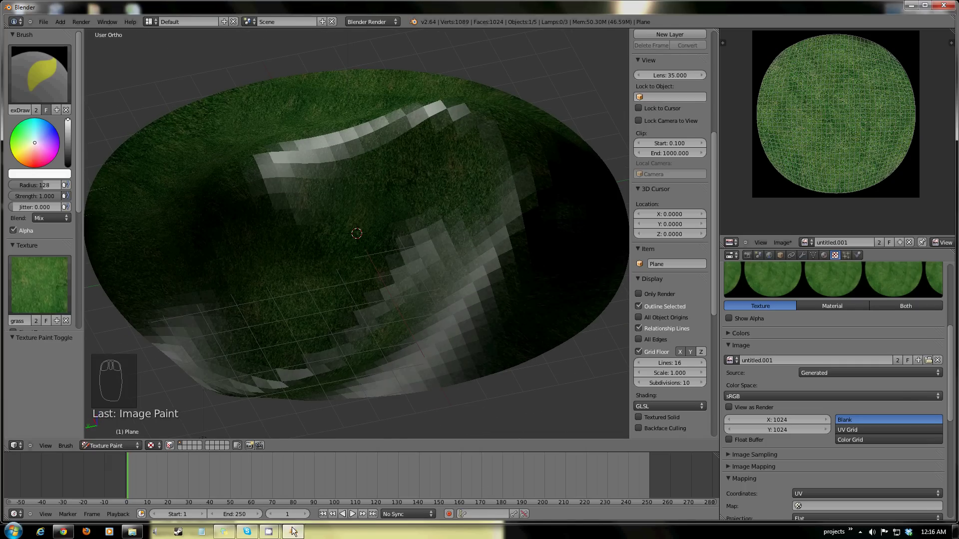